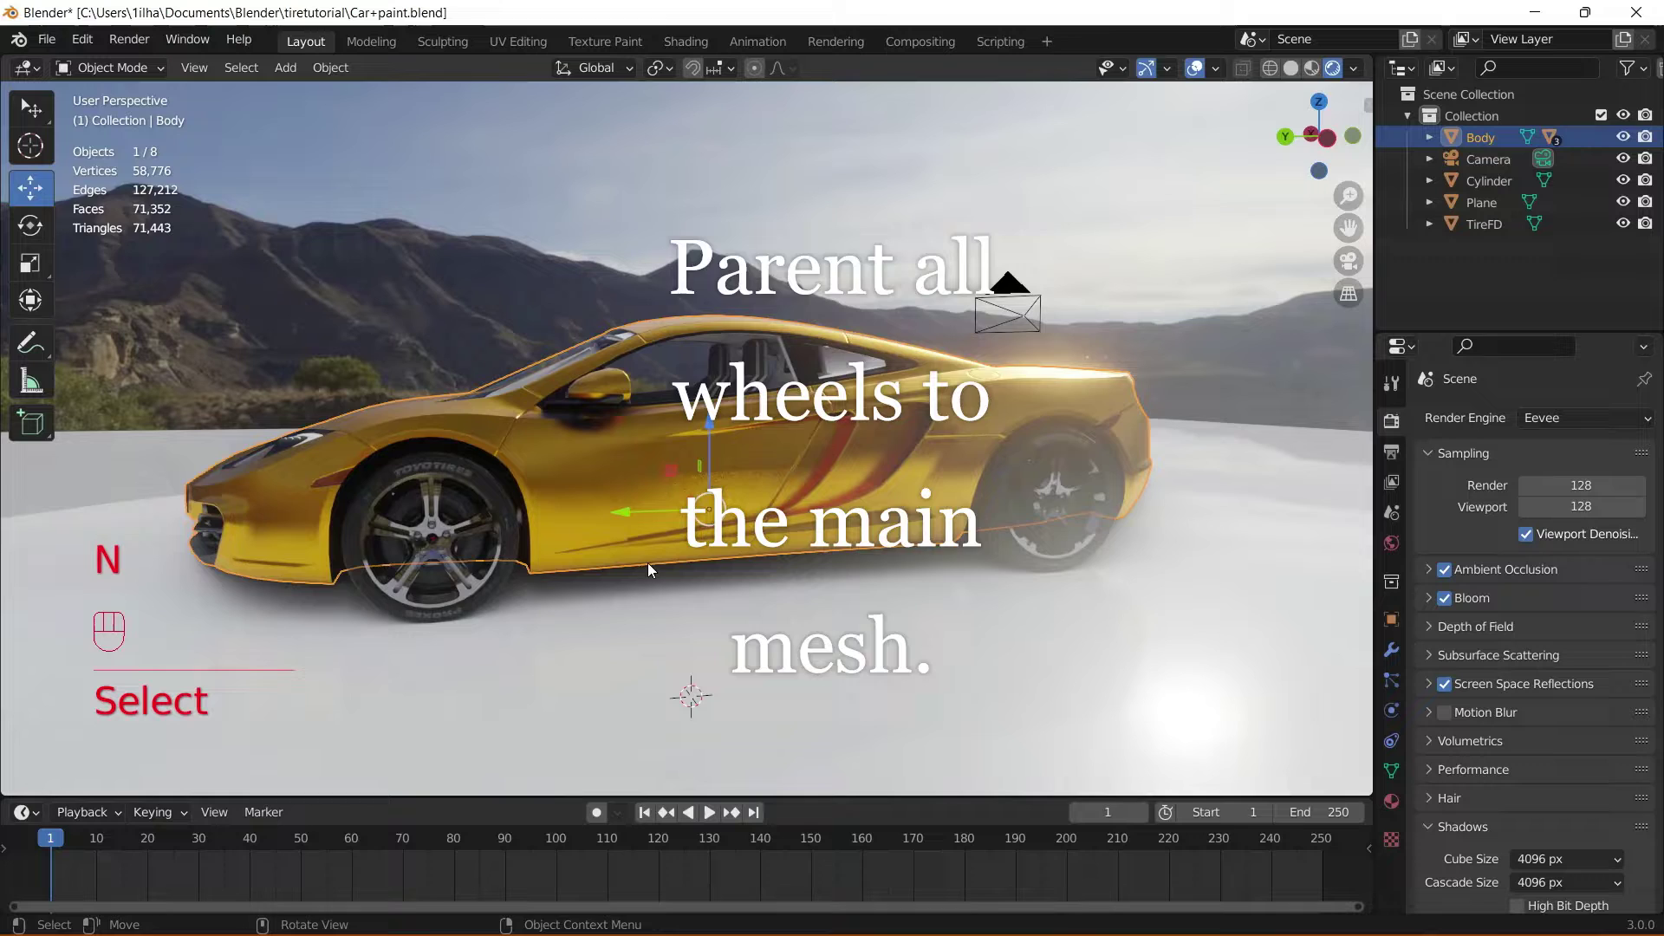
- Parent the front wheel TireFD to the car Body using Object (Keep Transform)
drag(598, 510, 662, 529)
click(684, 521)
click(859, 490)
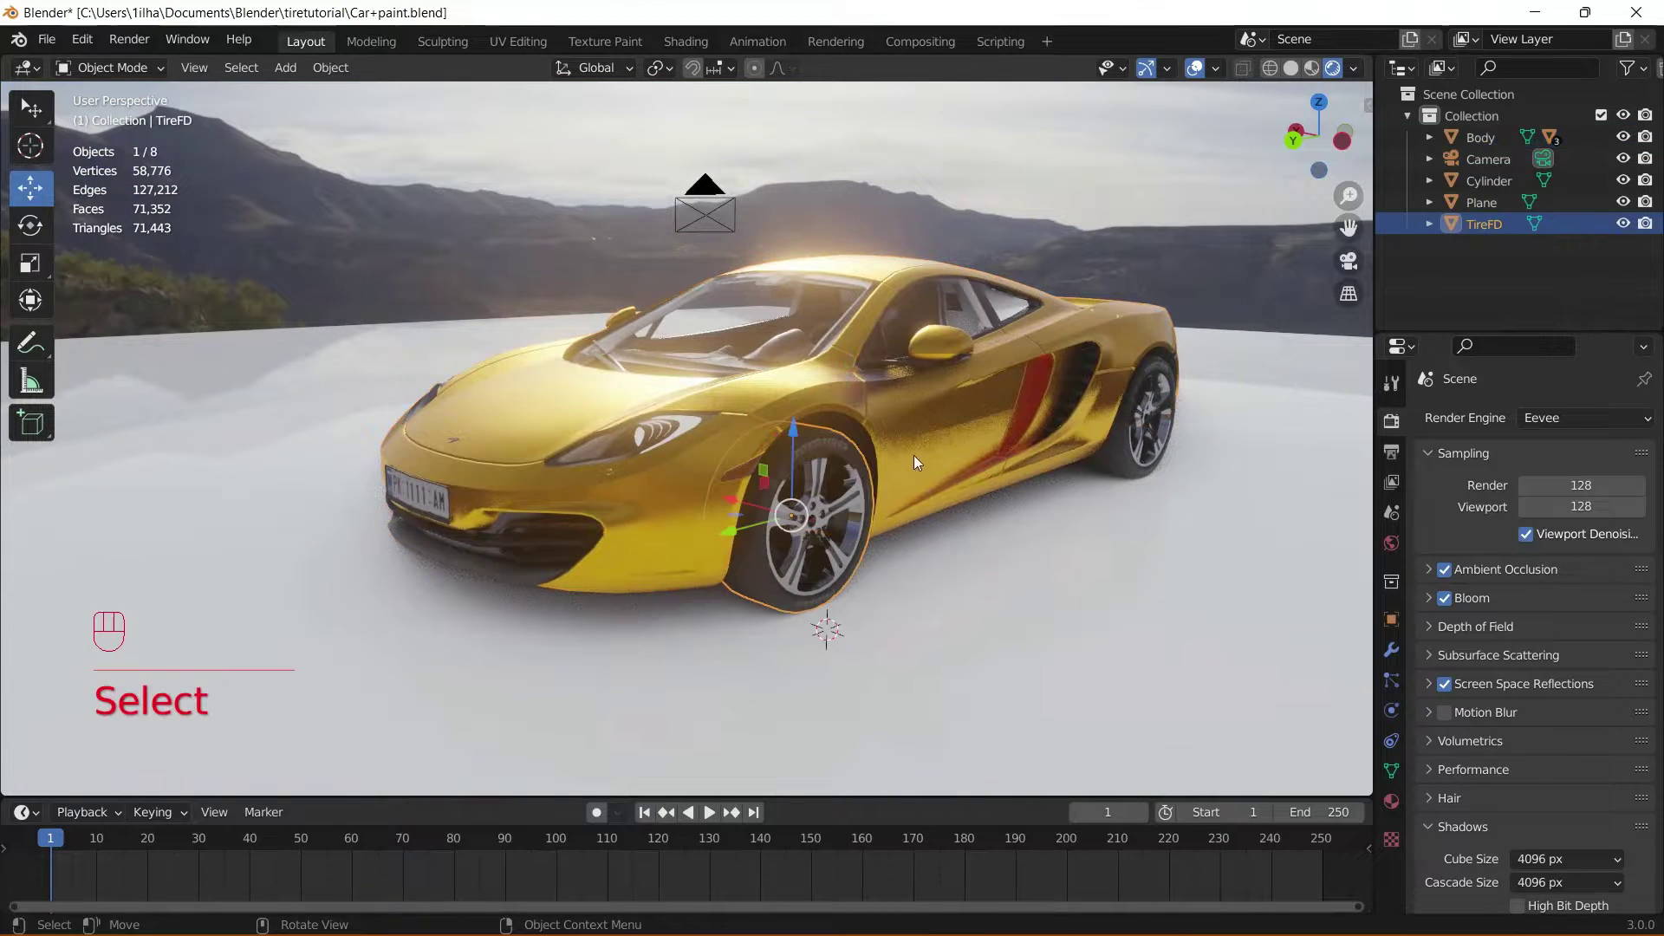
click(920, 456)
key(ctrl+p)
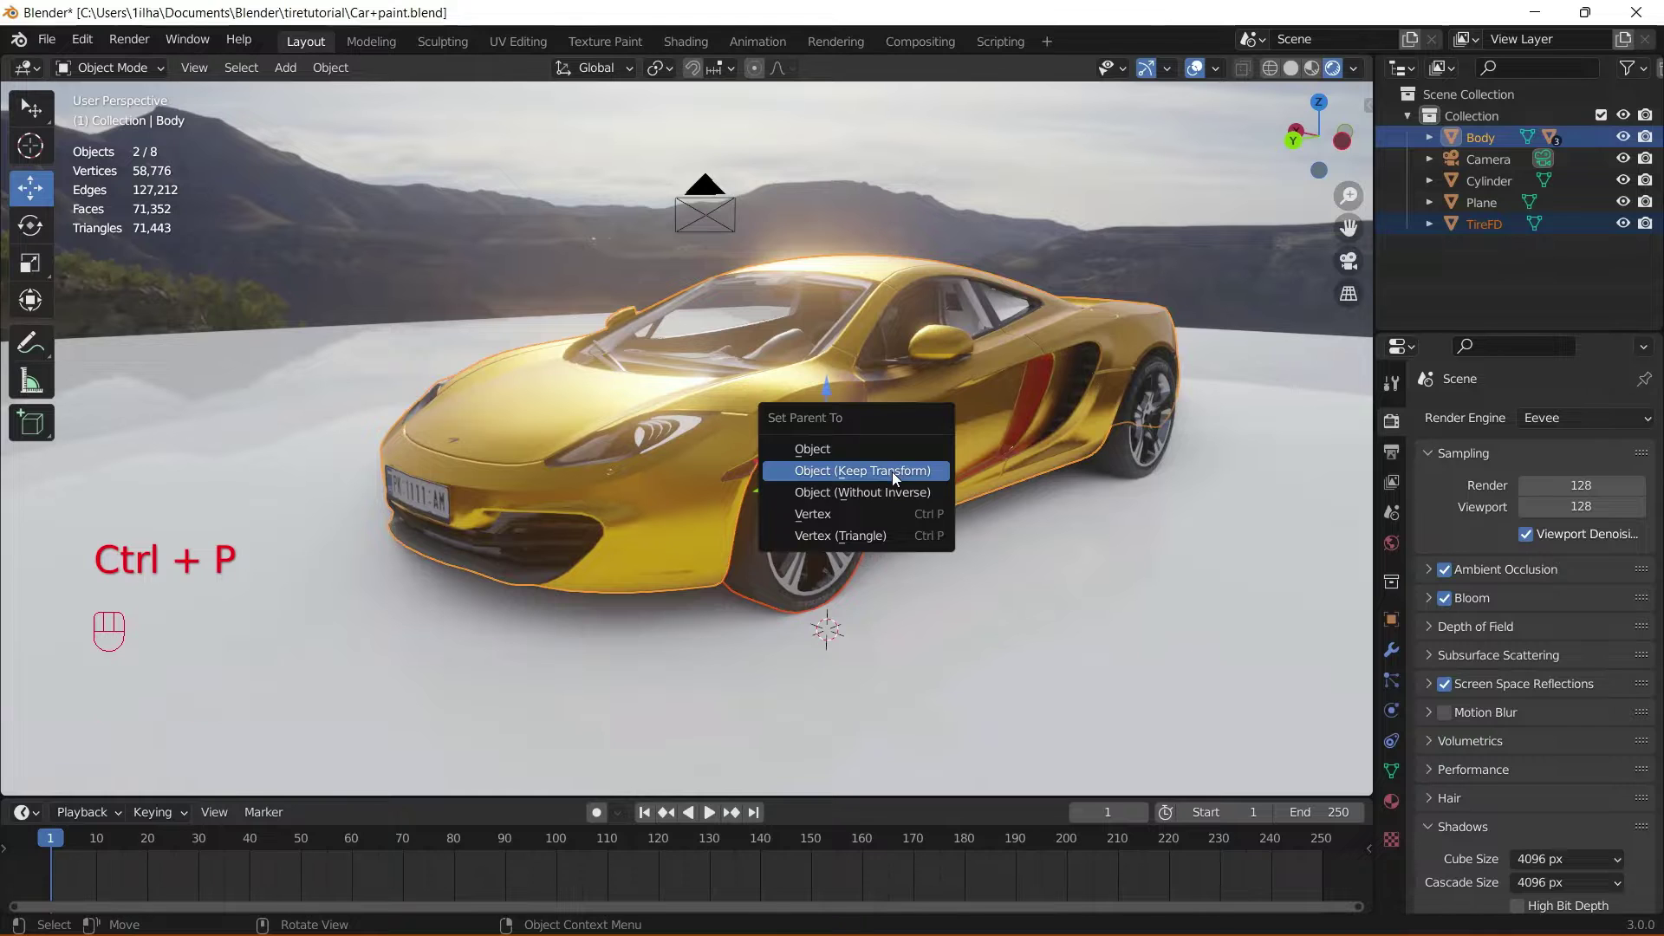
click(679, 497)
click(681, 498)
drag(665, 509, 945, 524)
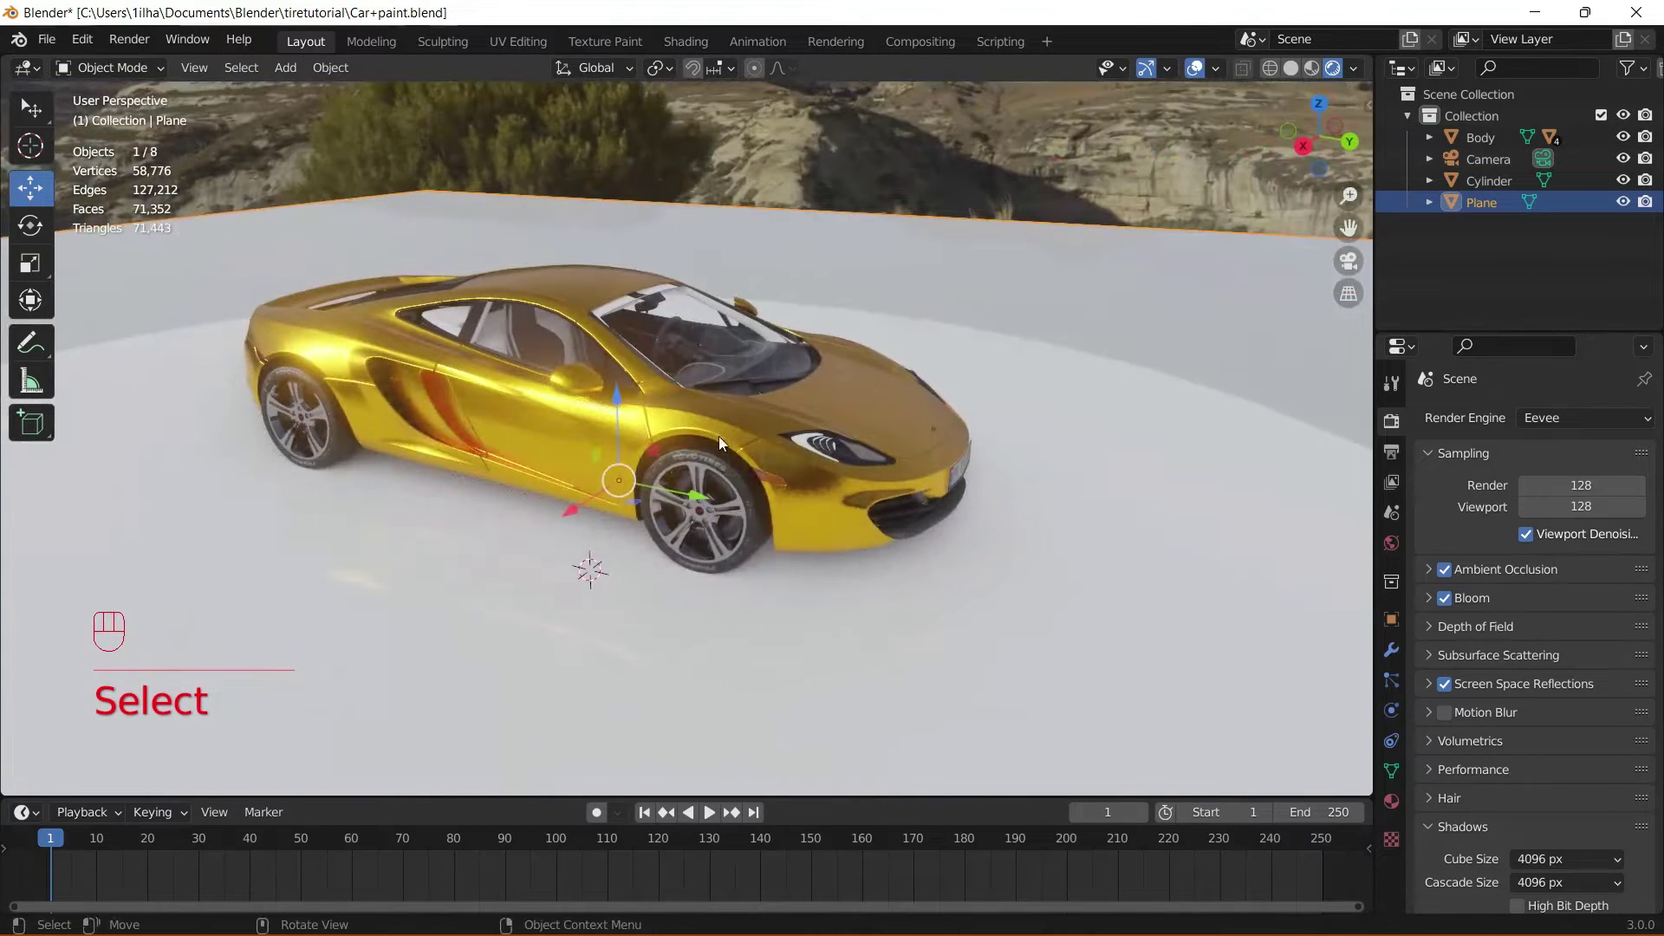
- Test-move the Body to confirm the wheels follow, then cancel the move
click(725, 438)
key(g)
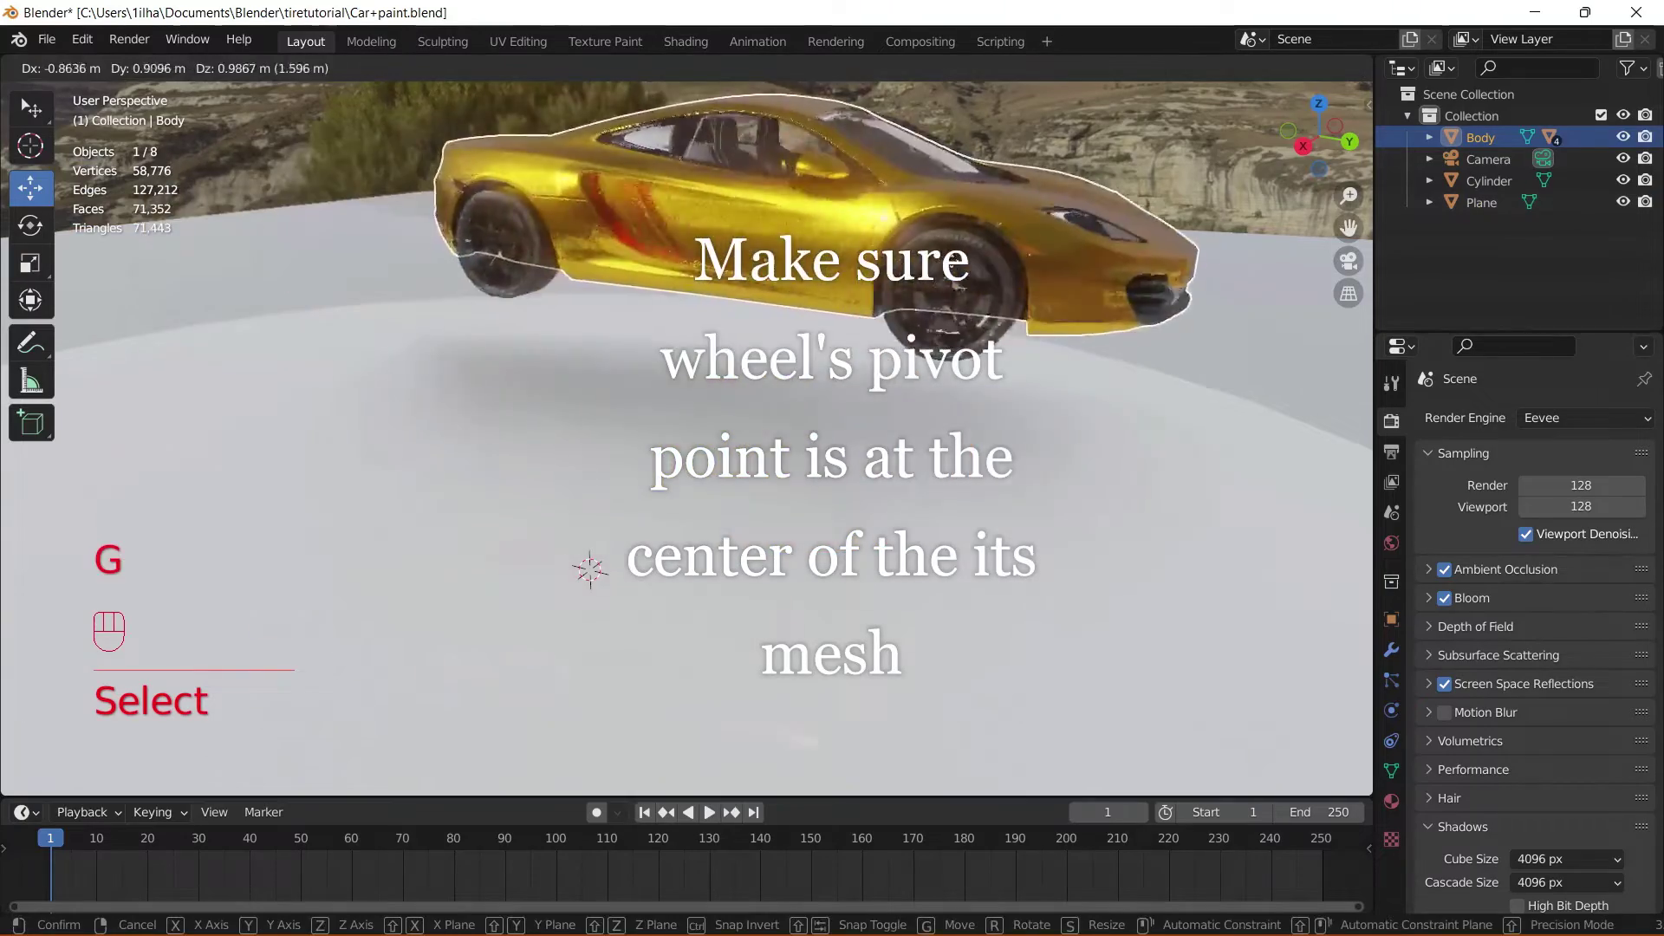
drag(839, 304, 560, 273)
key(g)
- Select the opposite front wheel TireFP and show its Transform values in Object Properties
click(784, 383)
click(753, 579)
click(764, 559)
click(815, 505)
click(1399, 627)
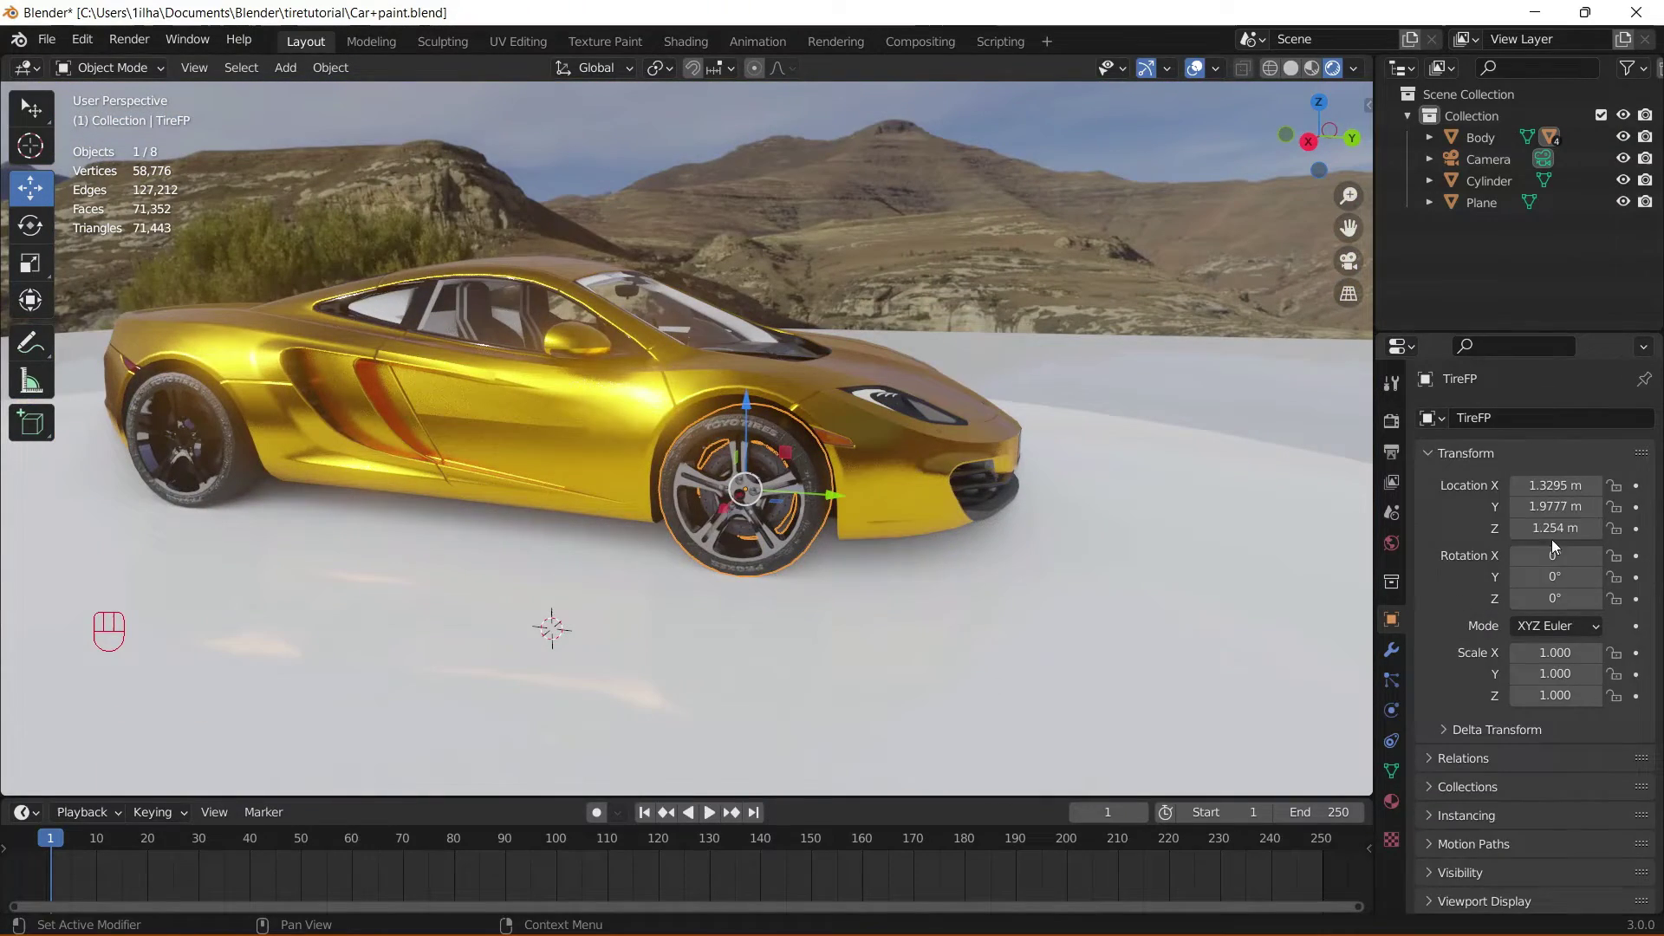
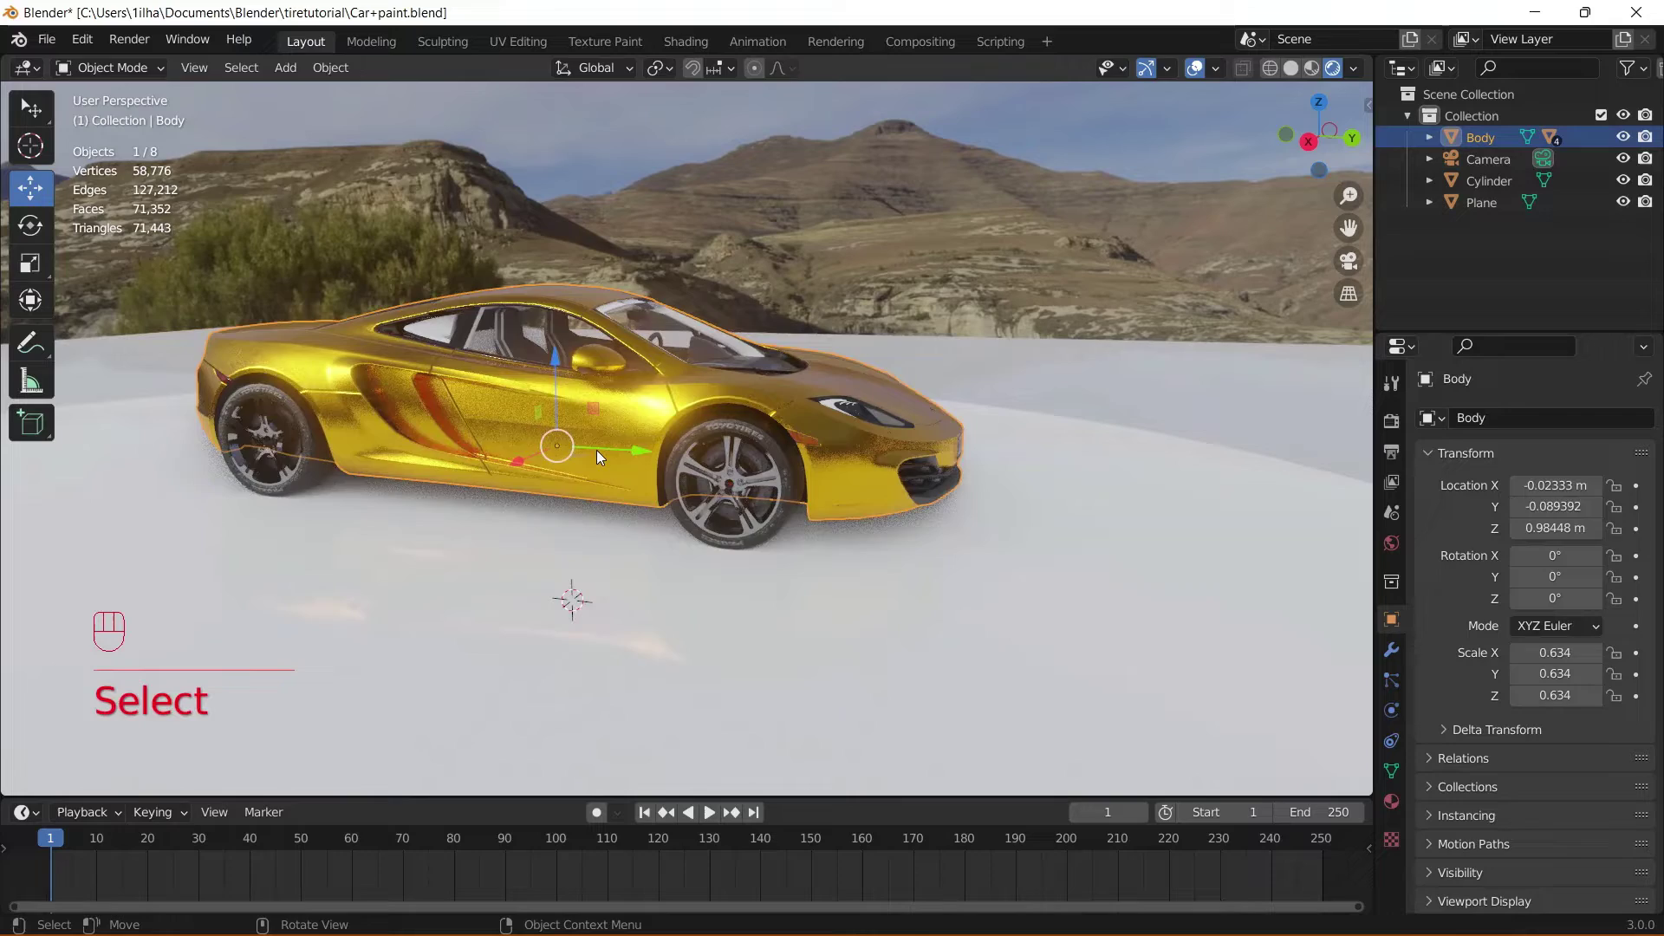
- Rotate the Body 90° on Z and add a driver to TireFP's Rotation X
key(g)
key(g)
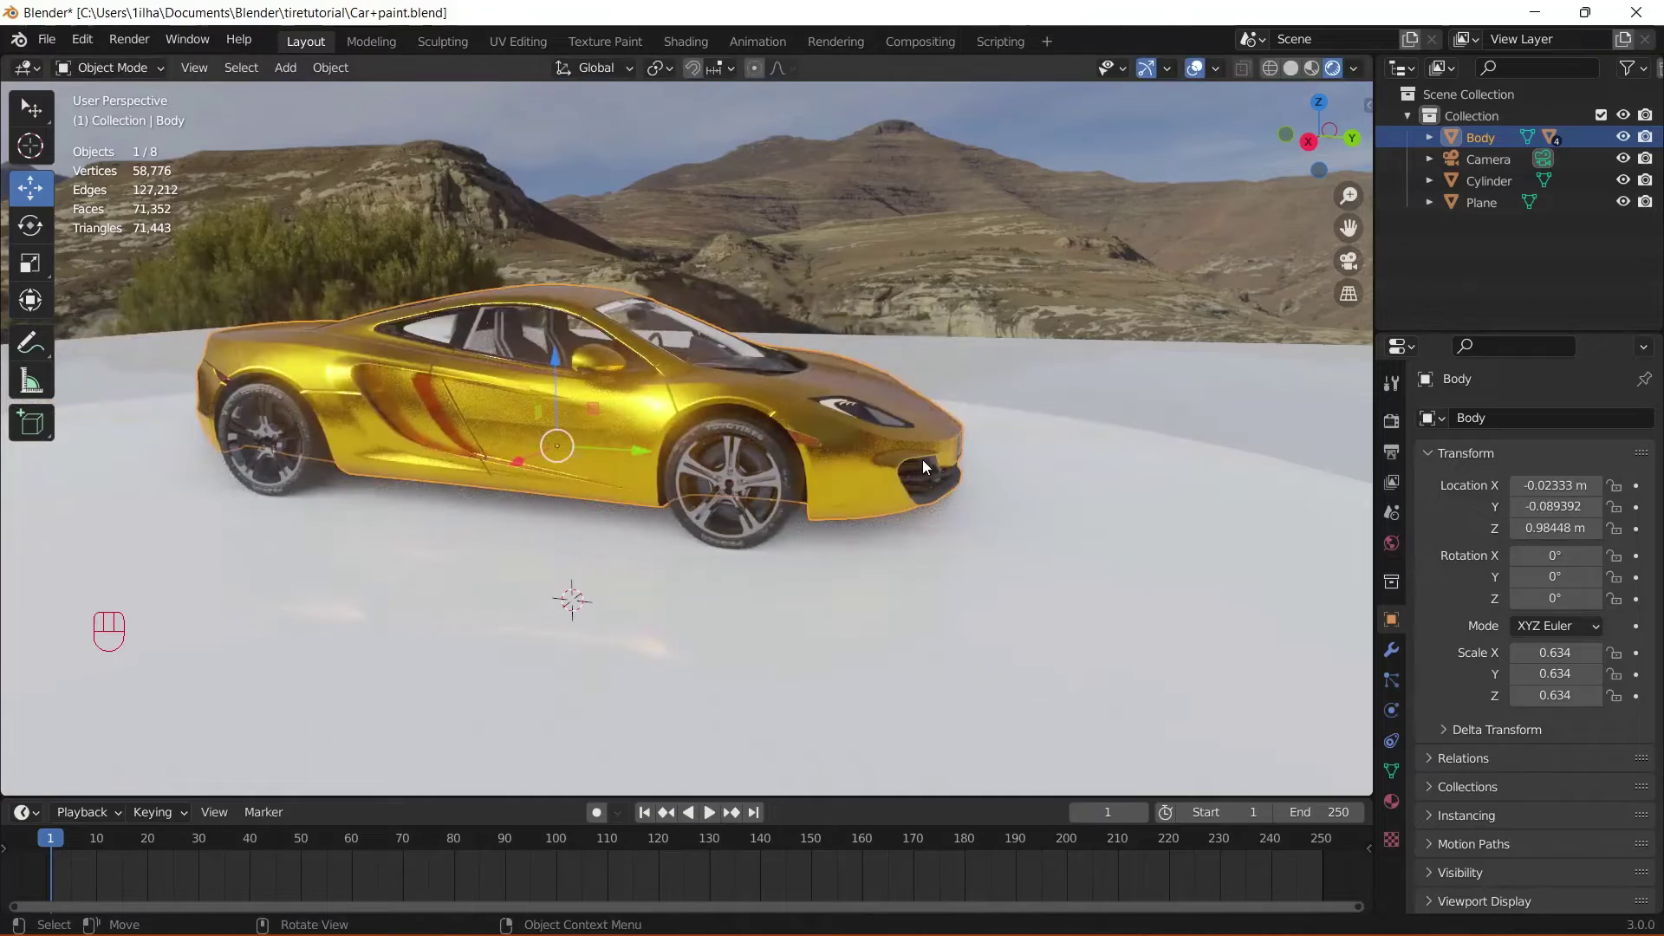
drag(902, 466, 683, 495)
key(r)
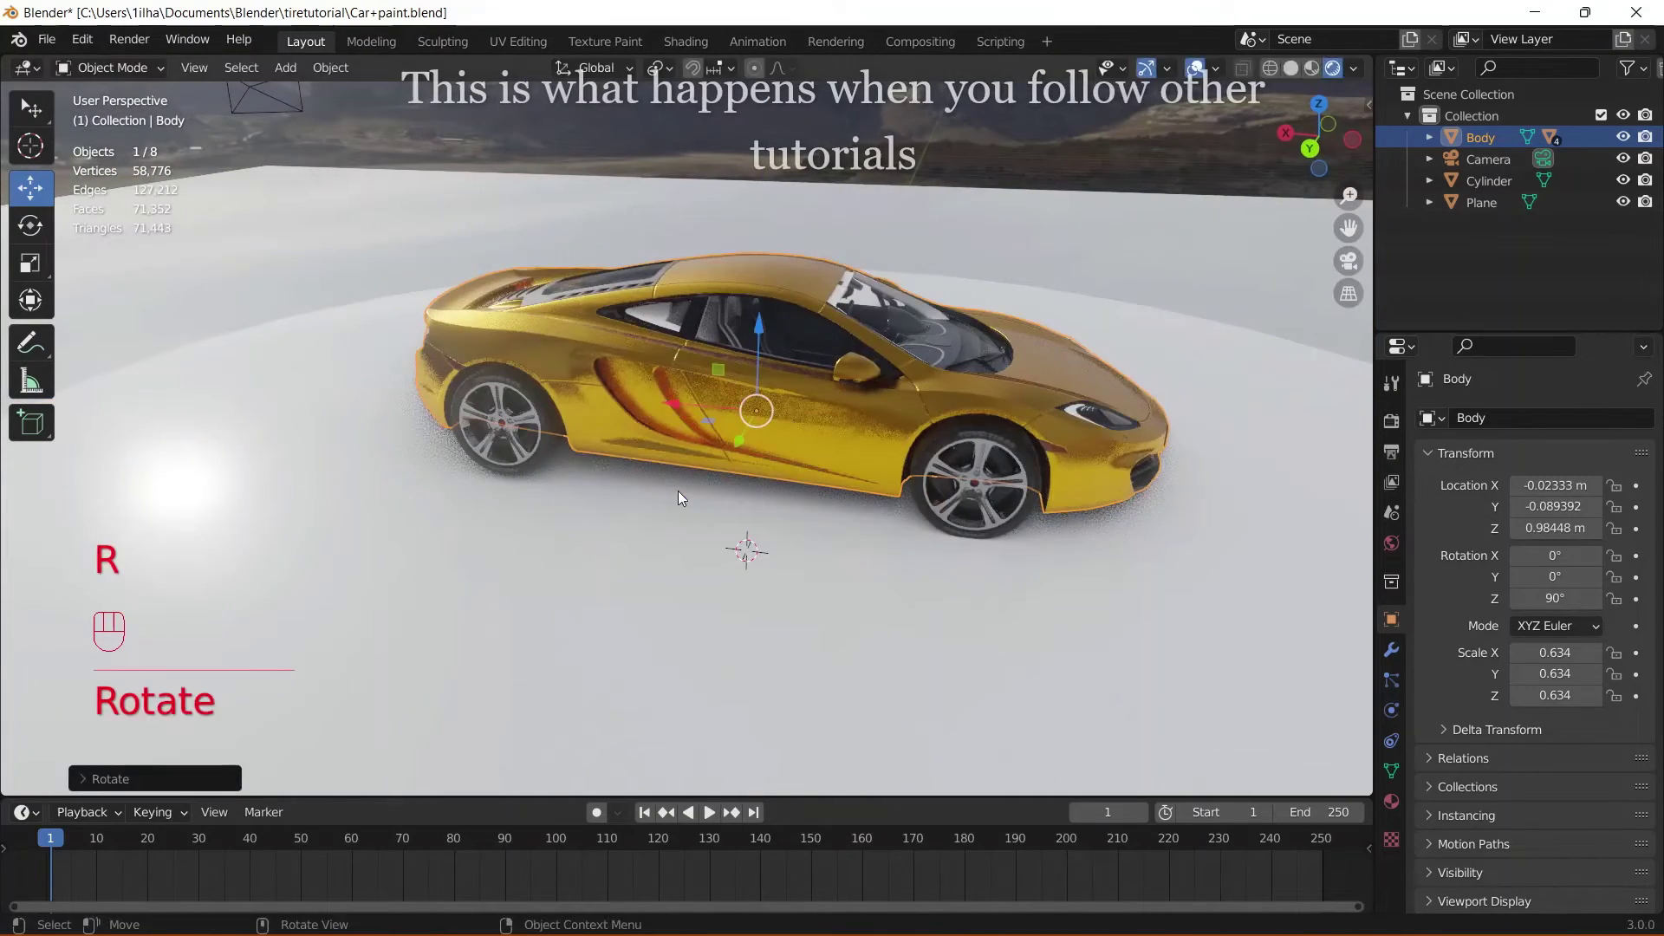
key(g)
key(alt+r)
click(902, 478)
click(934, 533)
click(904, 544)
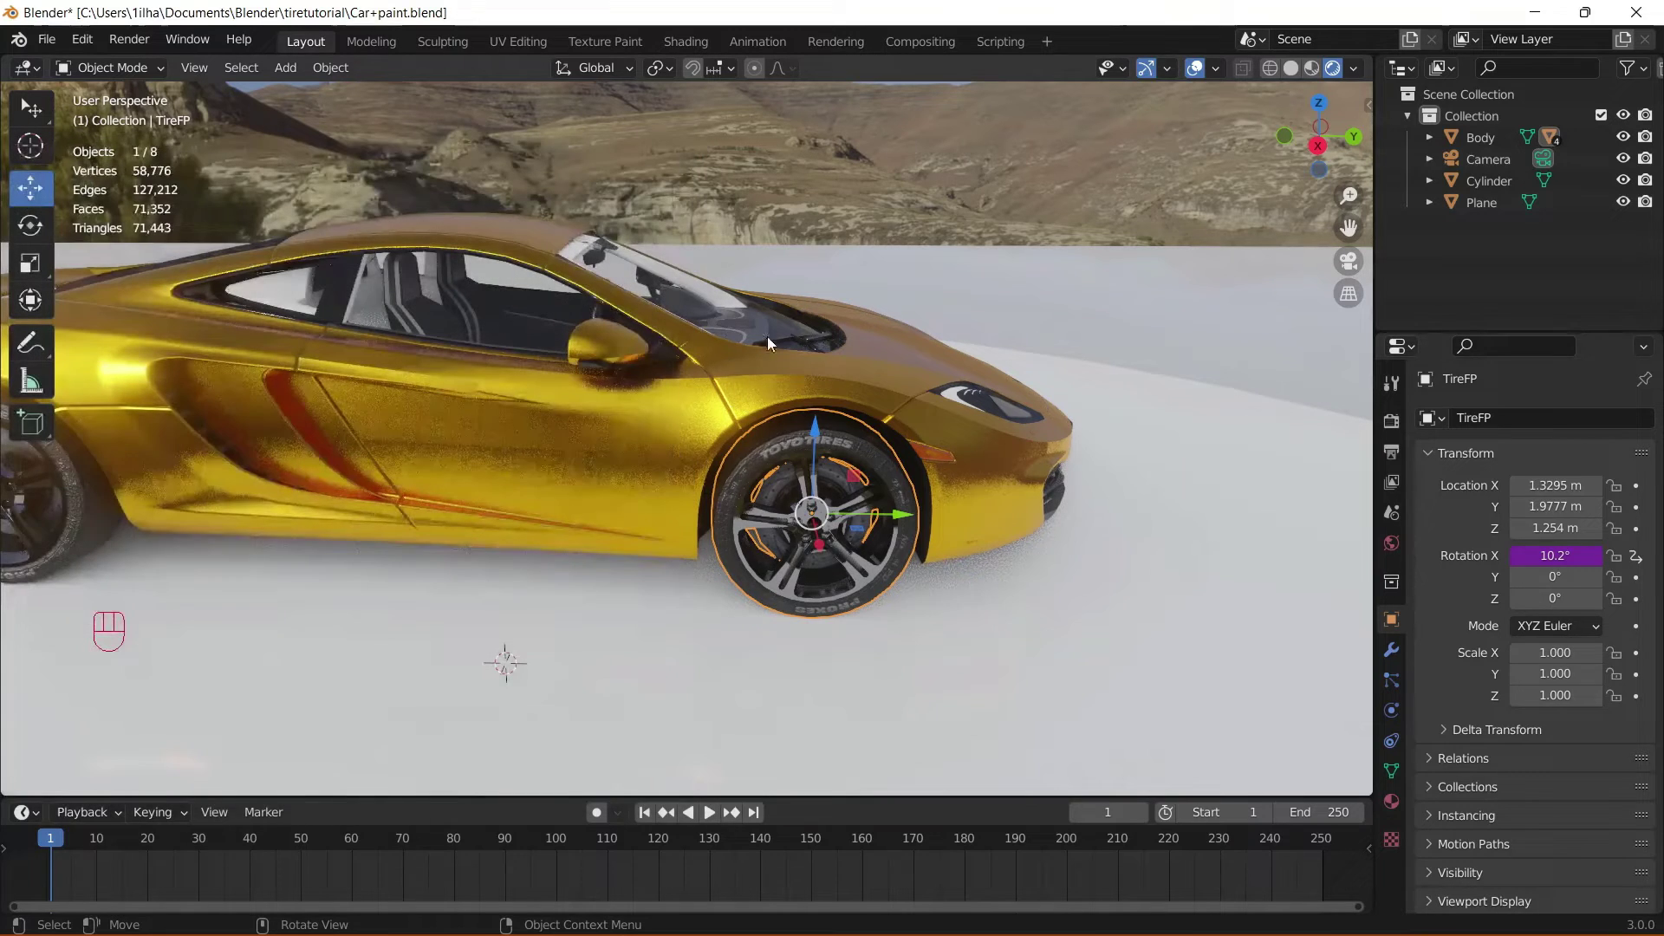
- Move the Body along Y to check the driven front wheel spins, then cancel
click(660, 431)
key(g)
key(g)
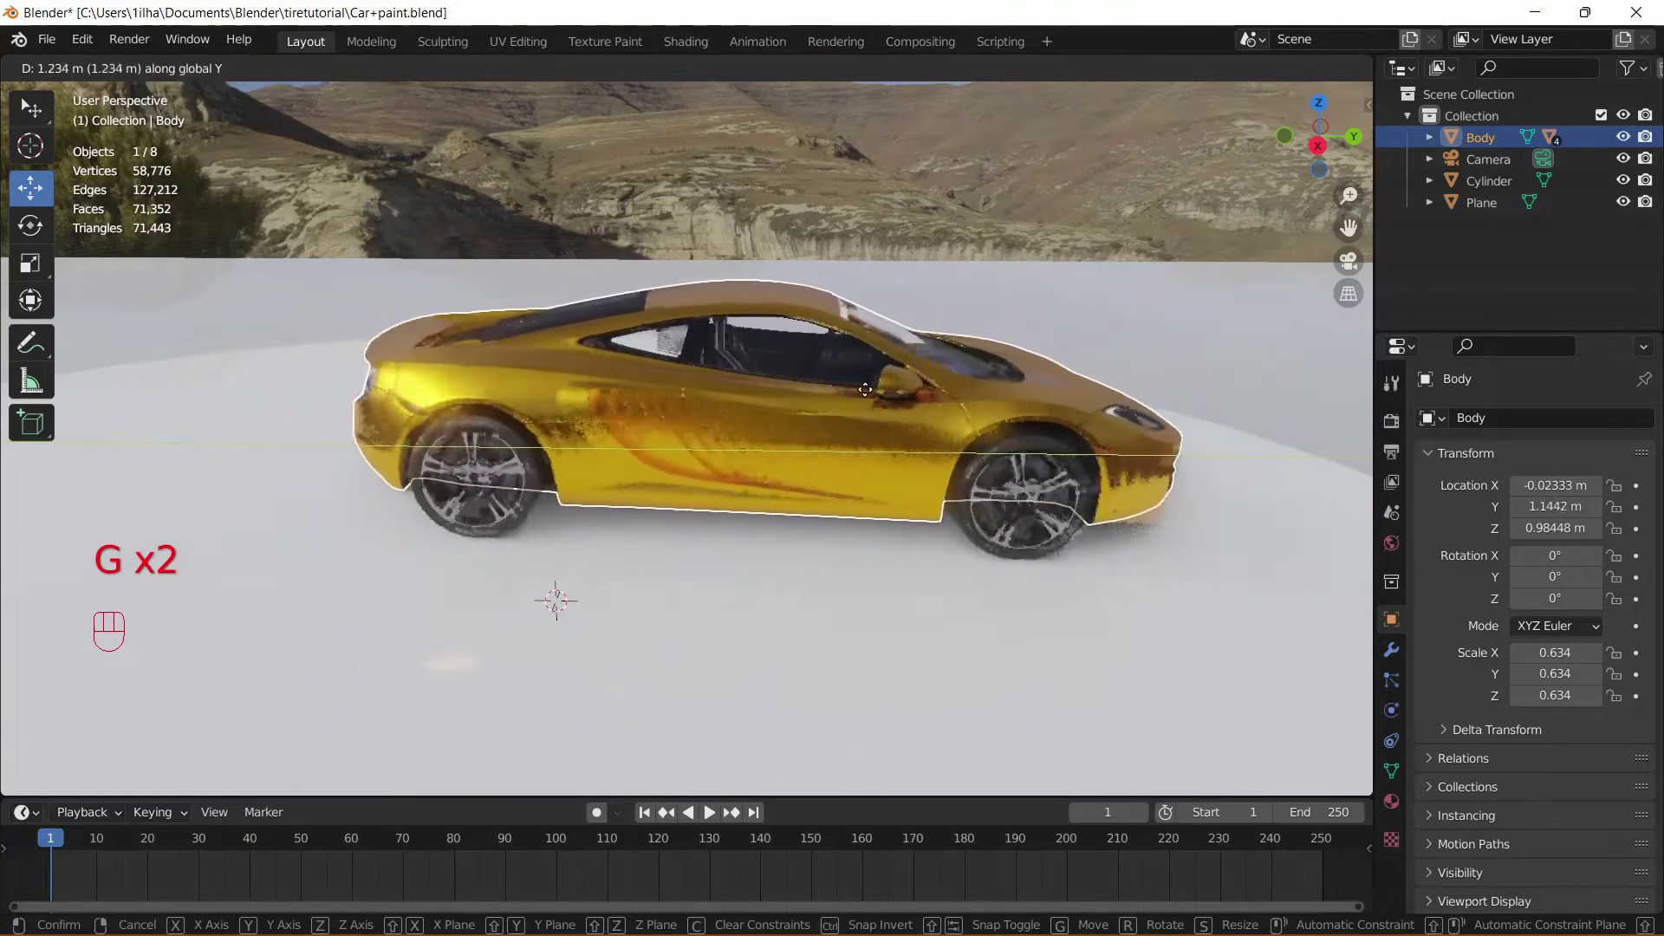
click(764, 406)
key(r)
drag(737, 362, 762, 386)
key(g)
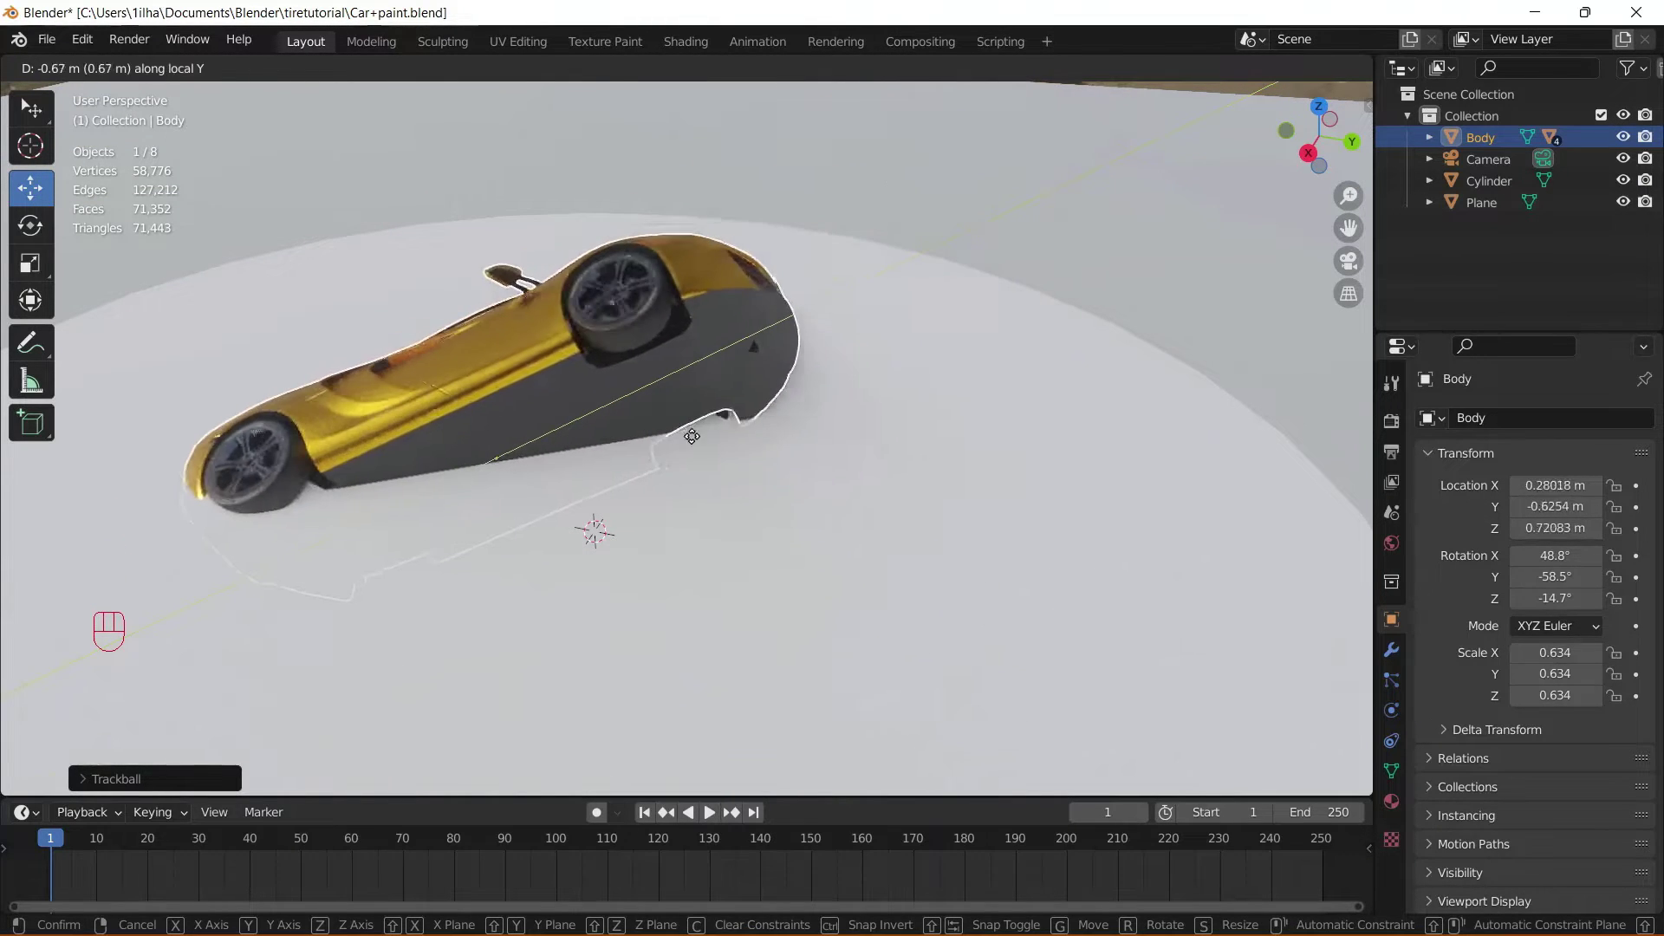
key(alt+r)
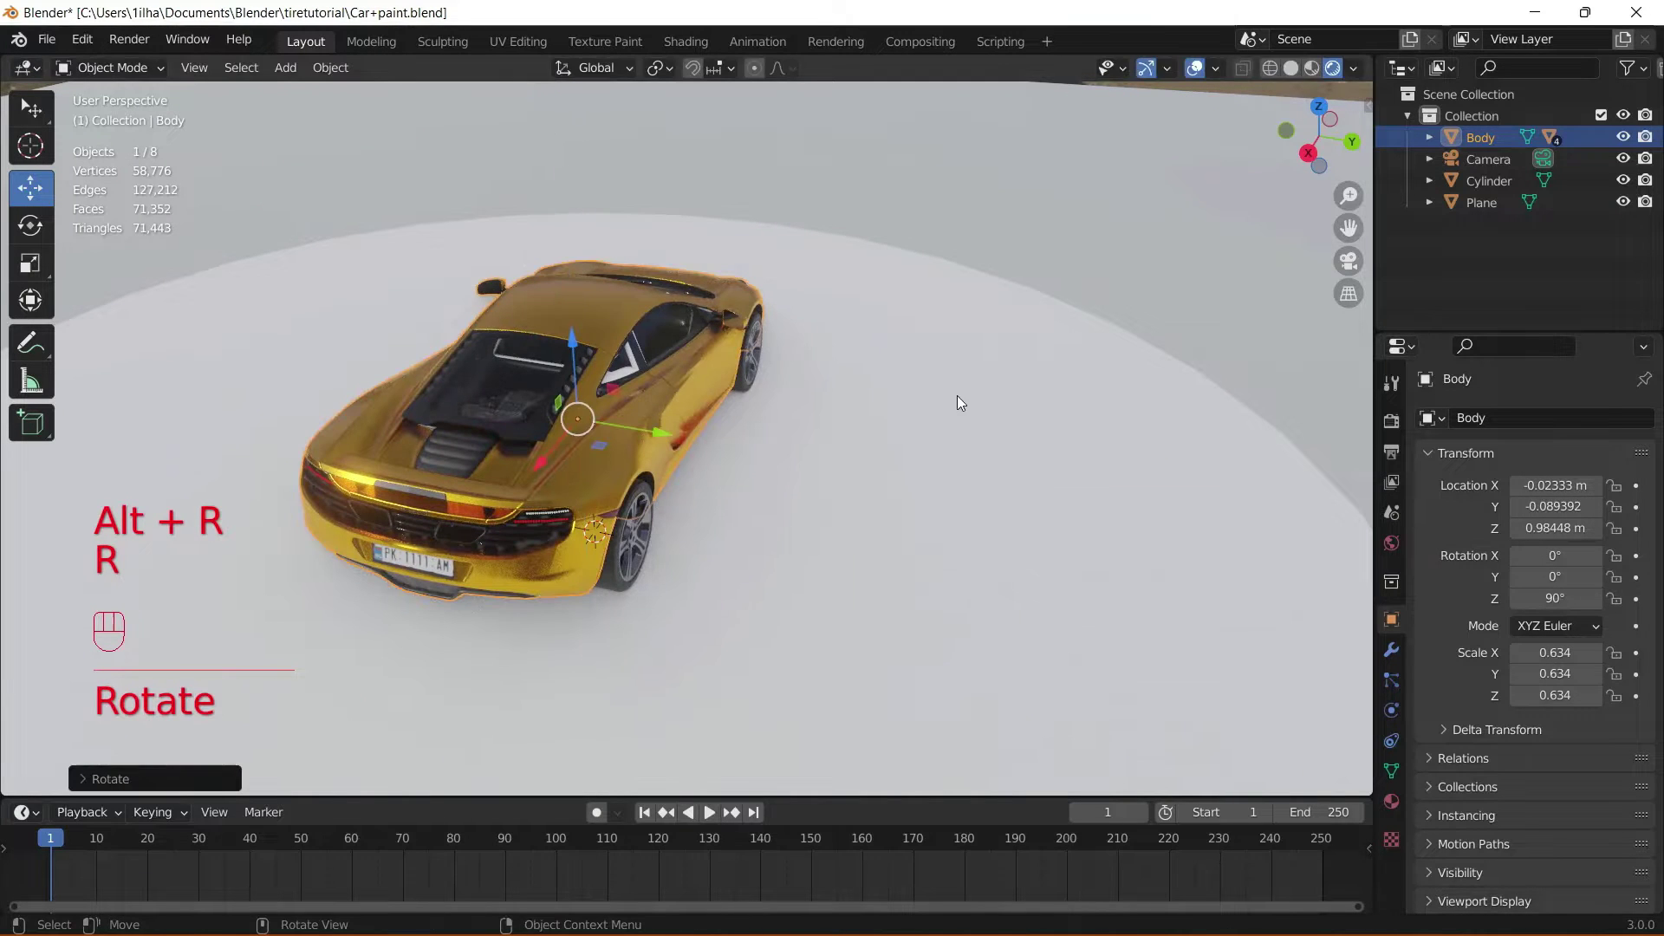
- Reset the Body and bring up TireFP's driven X rotation ready to copy its driver
key(g)
drag(955, 337, 743, 319)
key(g)
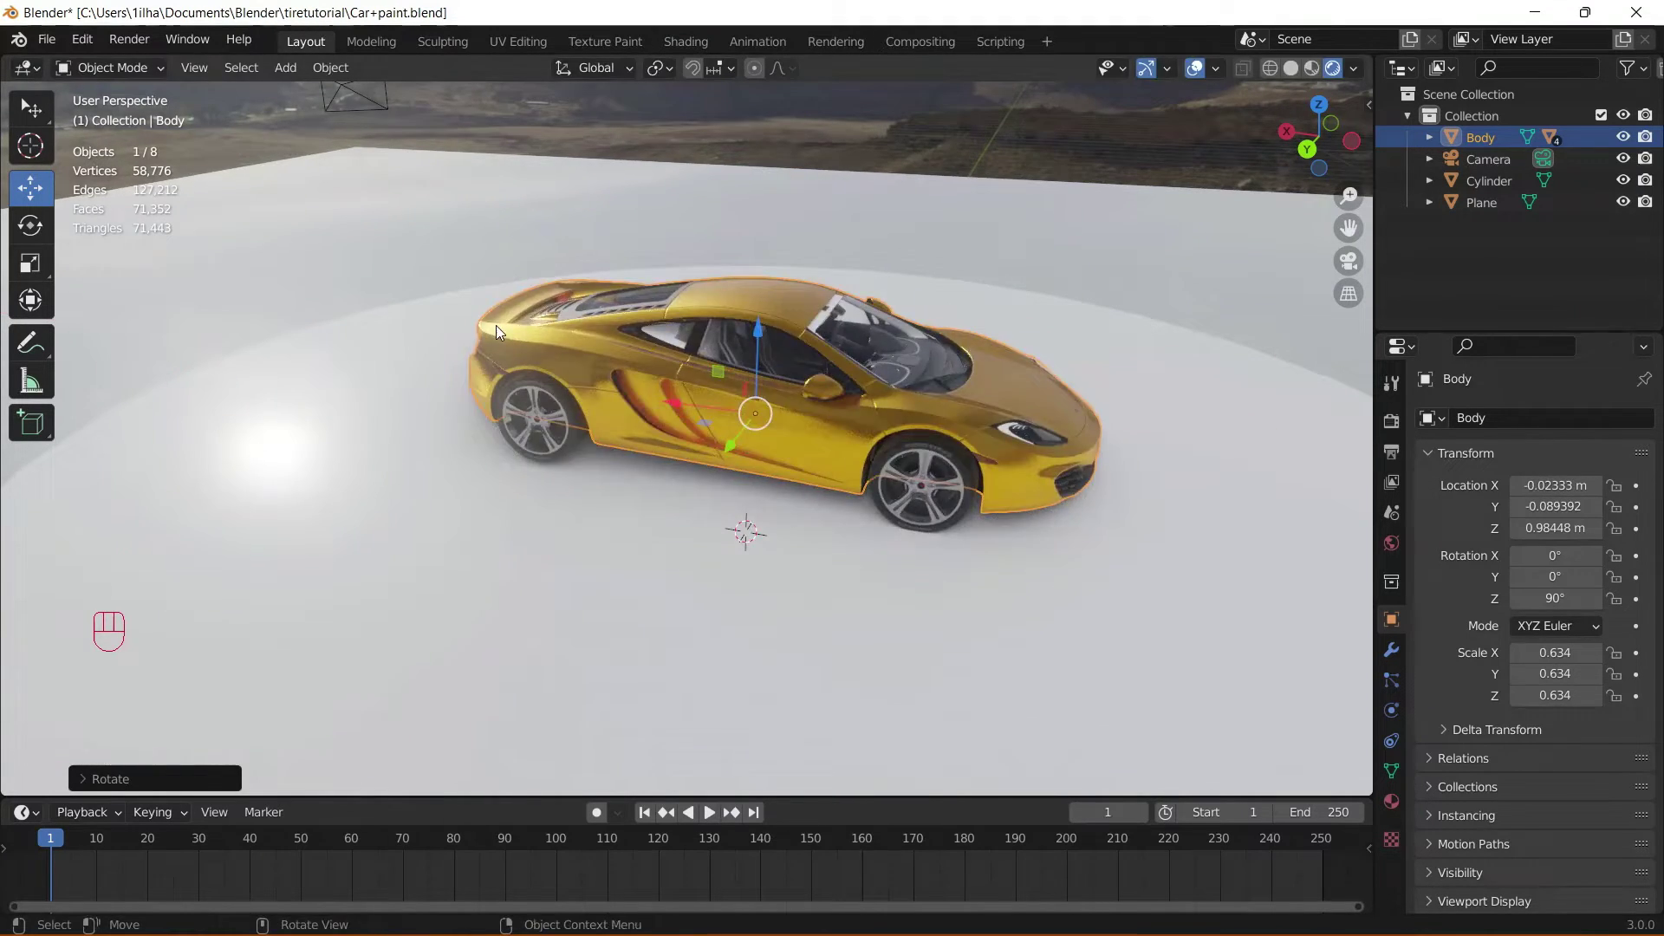
key(alt+r)
drag(598, 335, 858, 339)
click(849, 524)
drag(815, 495, 806, 454)
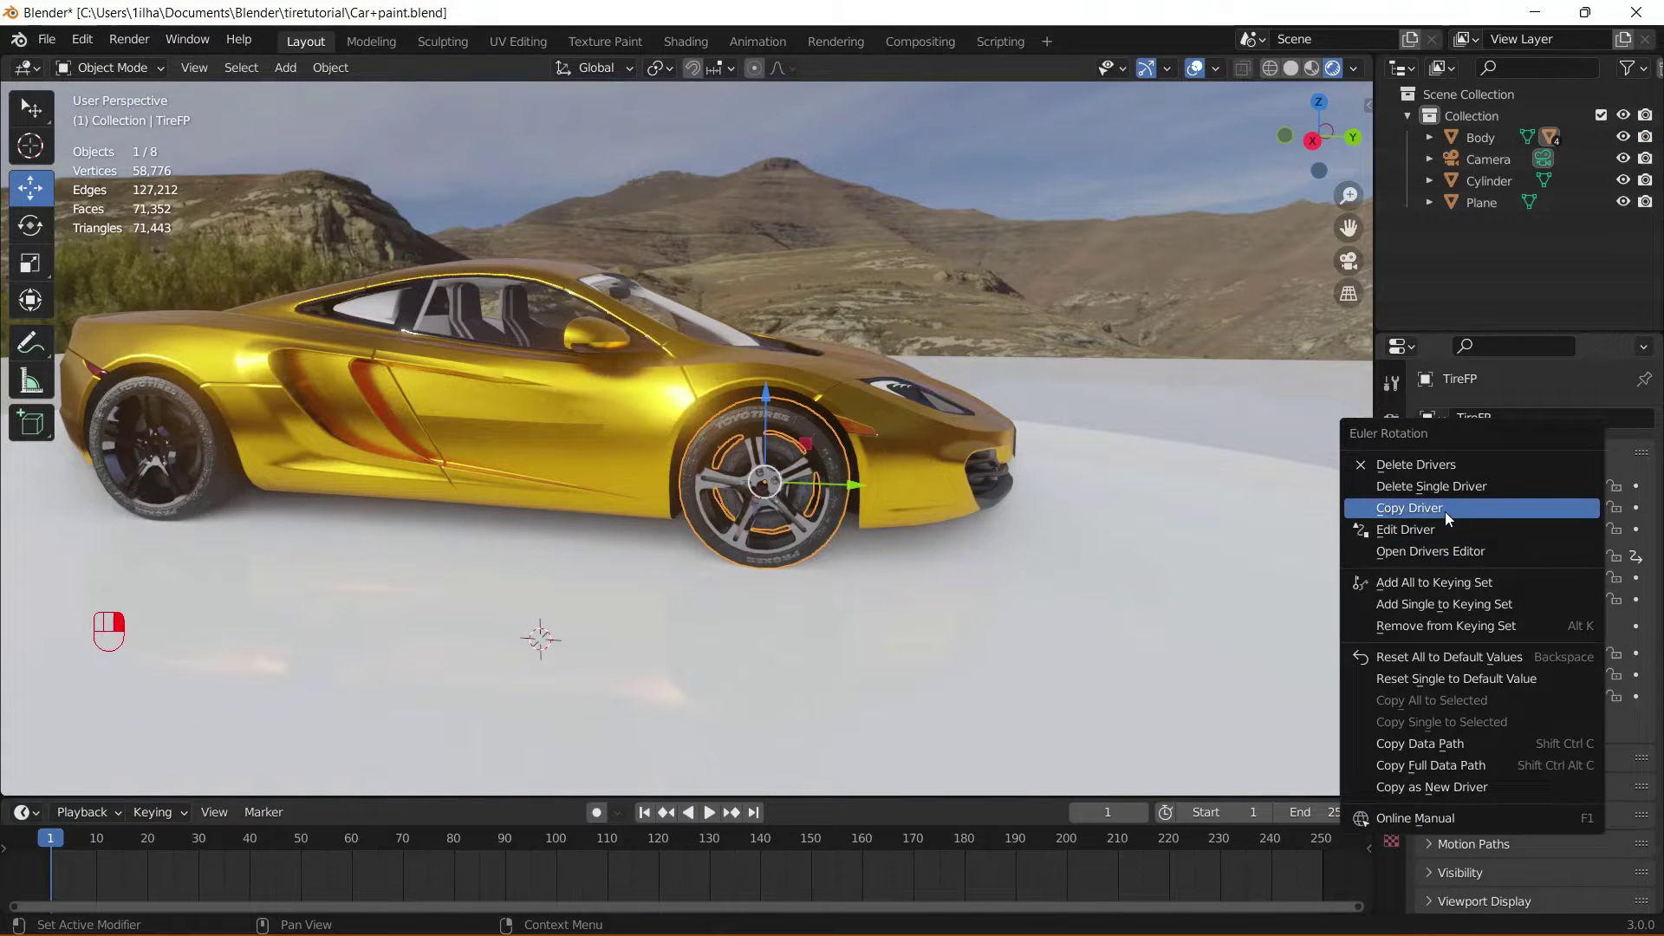
- Copy TireFP's rotation driver and select the rear wheel TireRP to paste it
click(1451, 520)
drag(735, 527, 1029, 528)
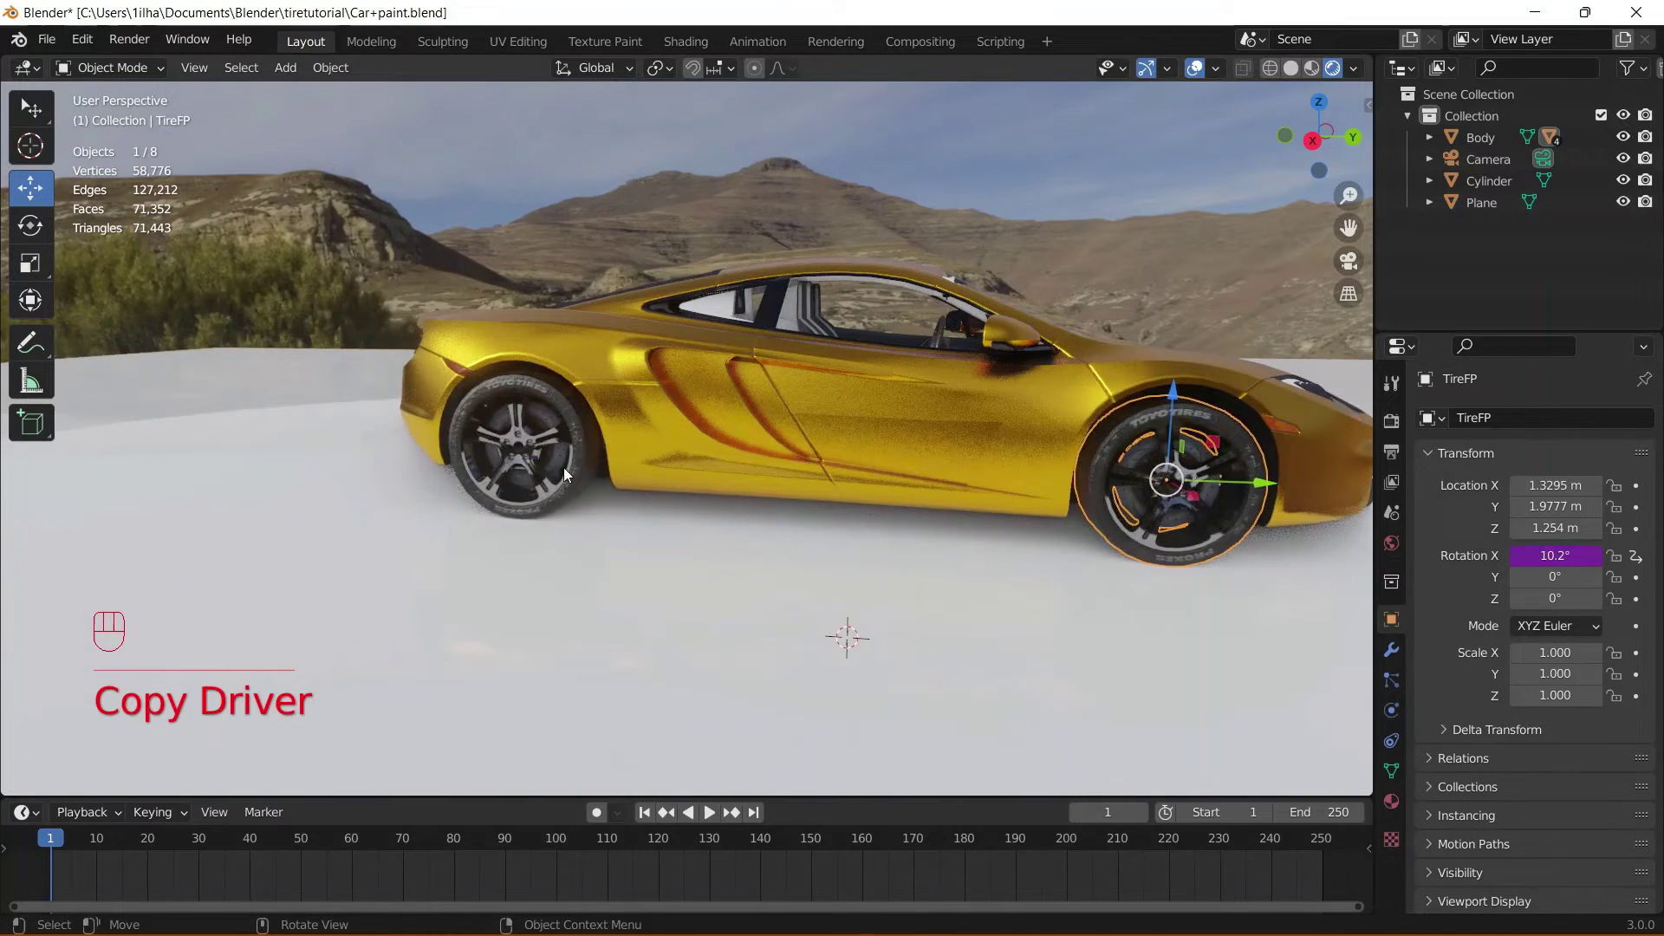
click(566, 469)
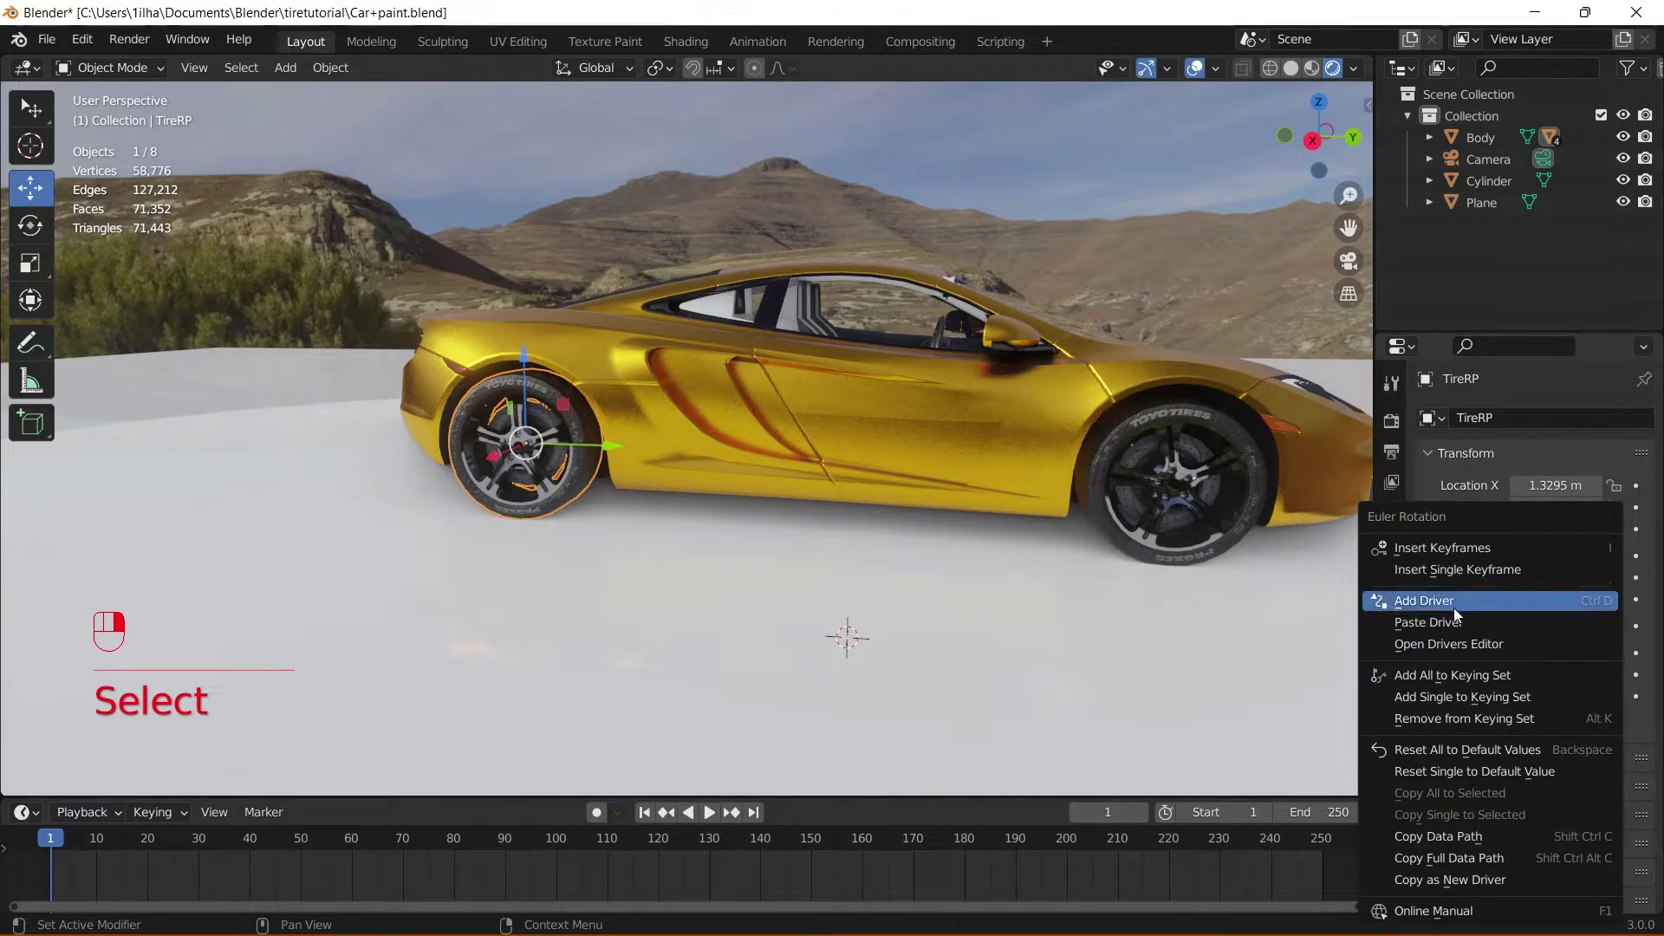
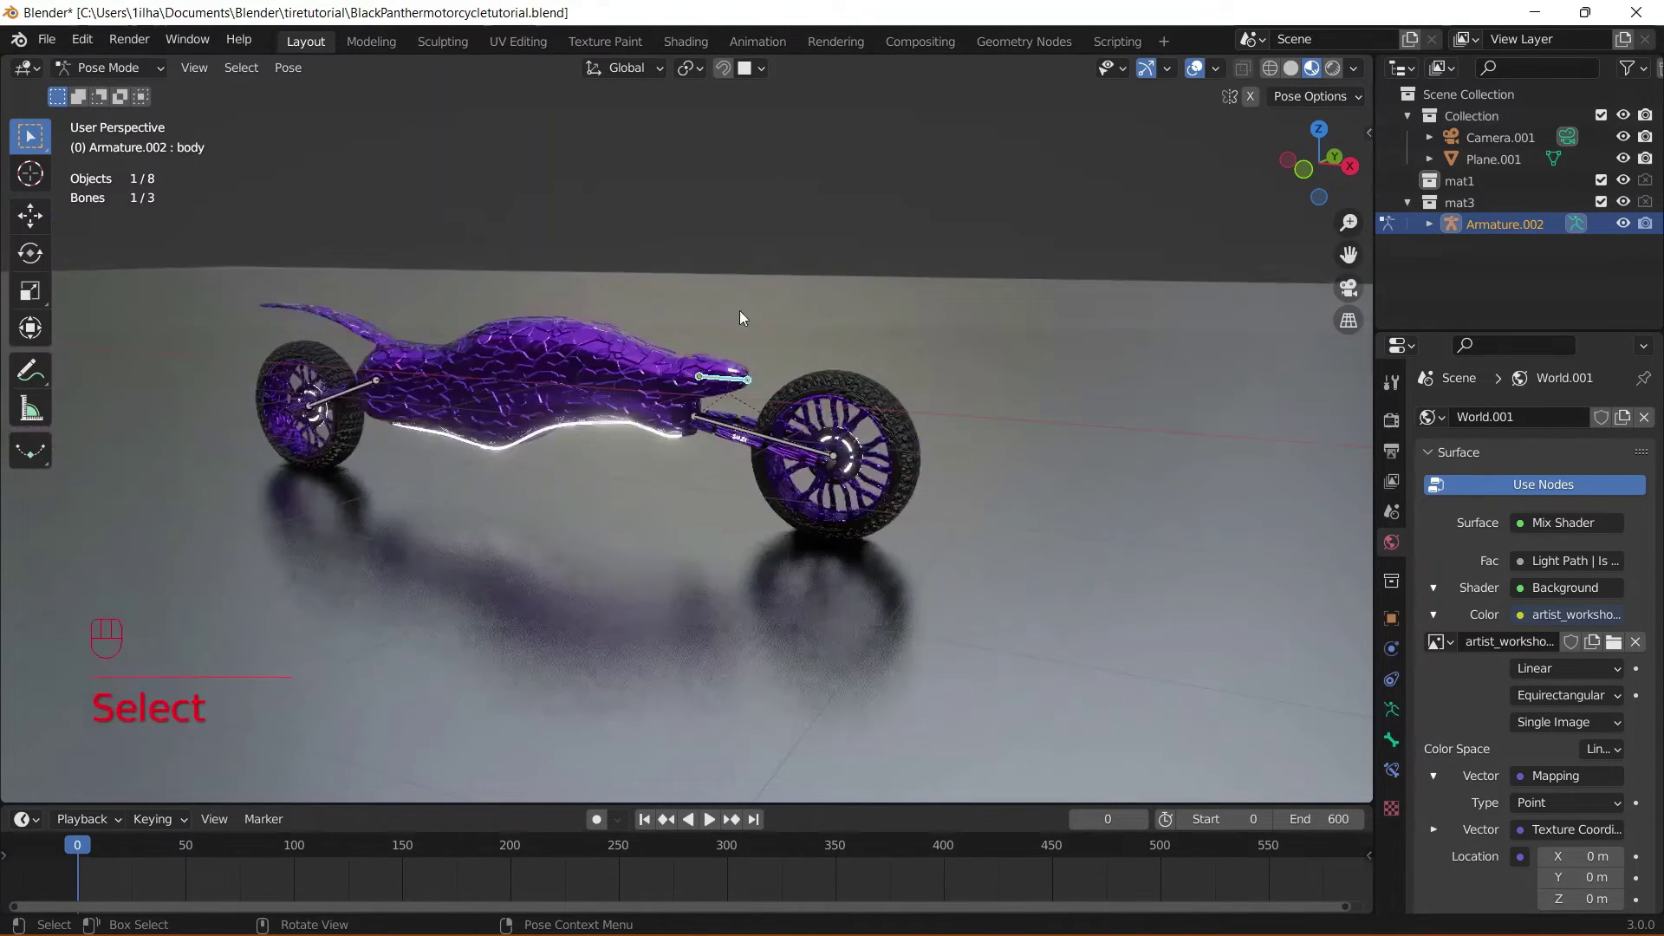
- Select tire_front.002's tire-material faces in Edit Mode and snap the cursor to them via Shift+S
key(g)
click(765, 436)
key(g)
click(366, 395)
drag(143, 78, 189, 125)
drag(894, 480, 817, 474)
click(883, 392)
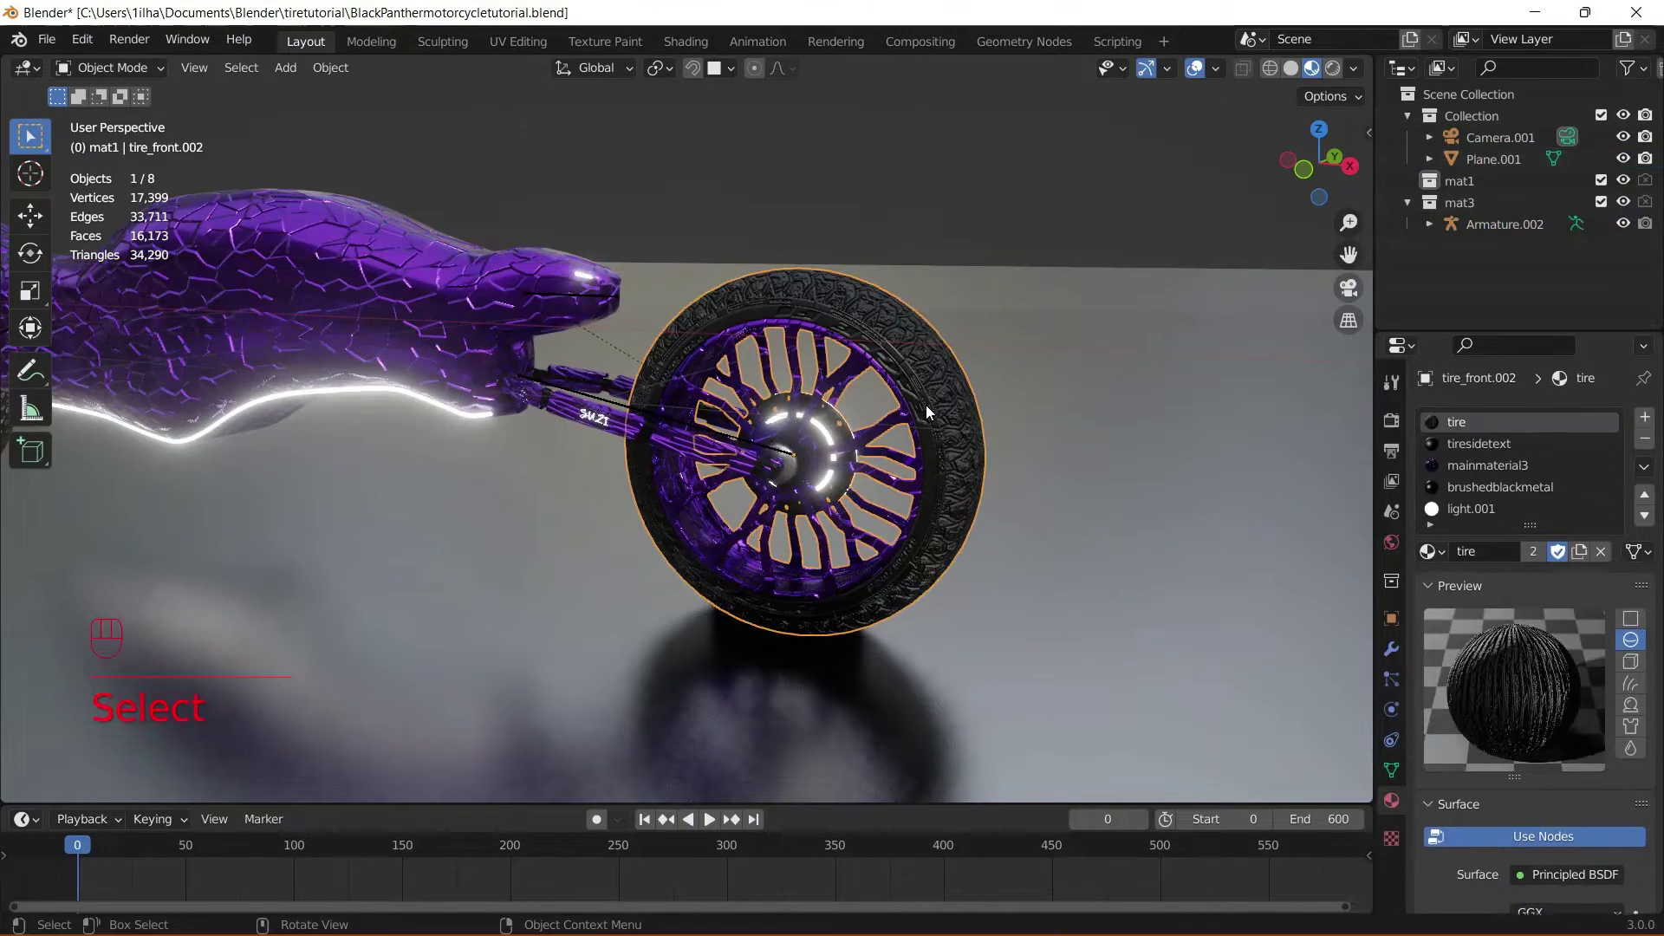
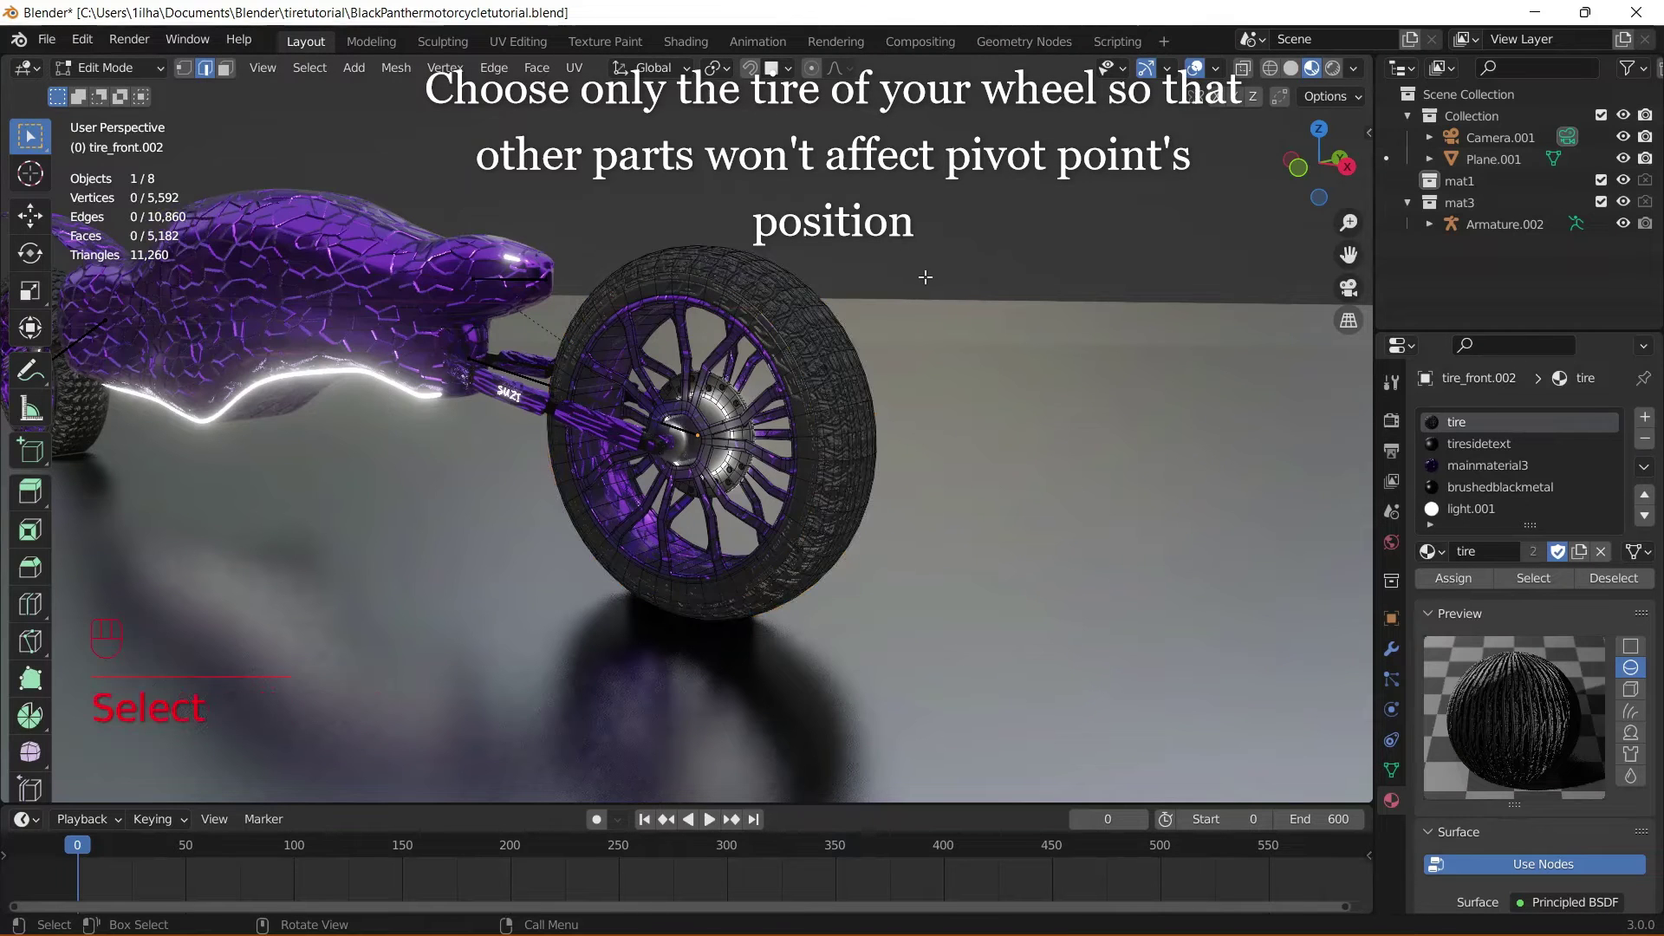
key(a)
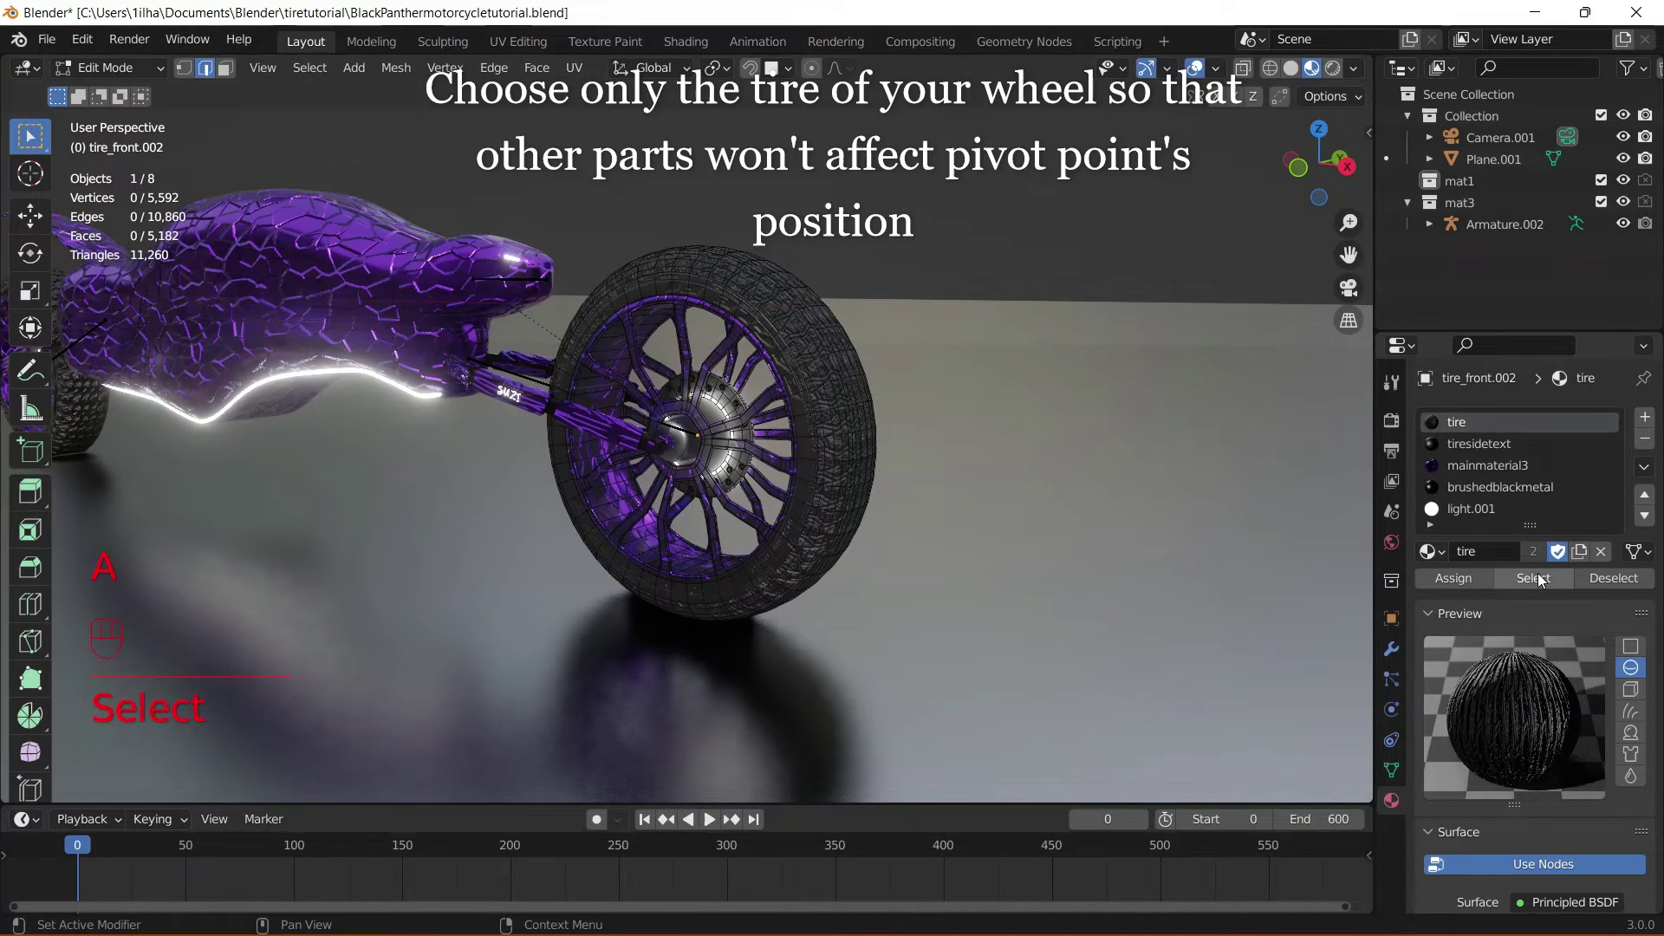
key(shift+s)
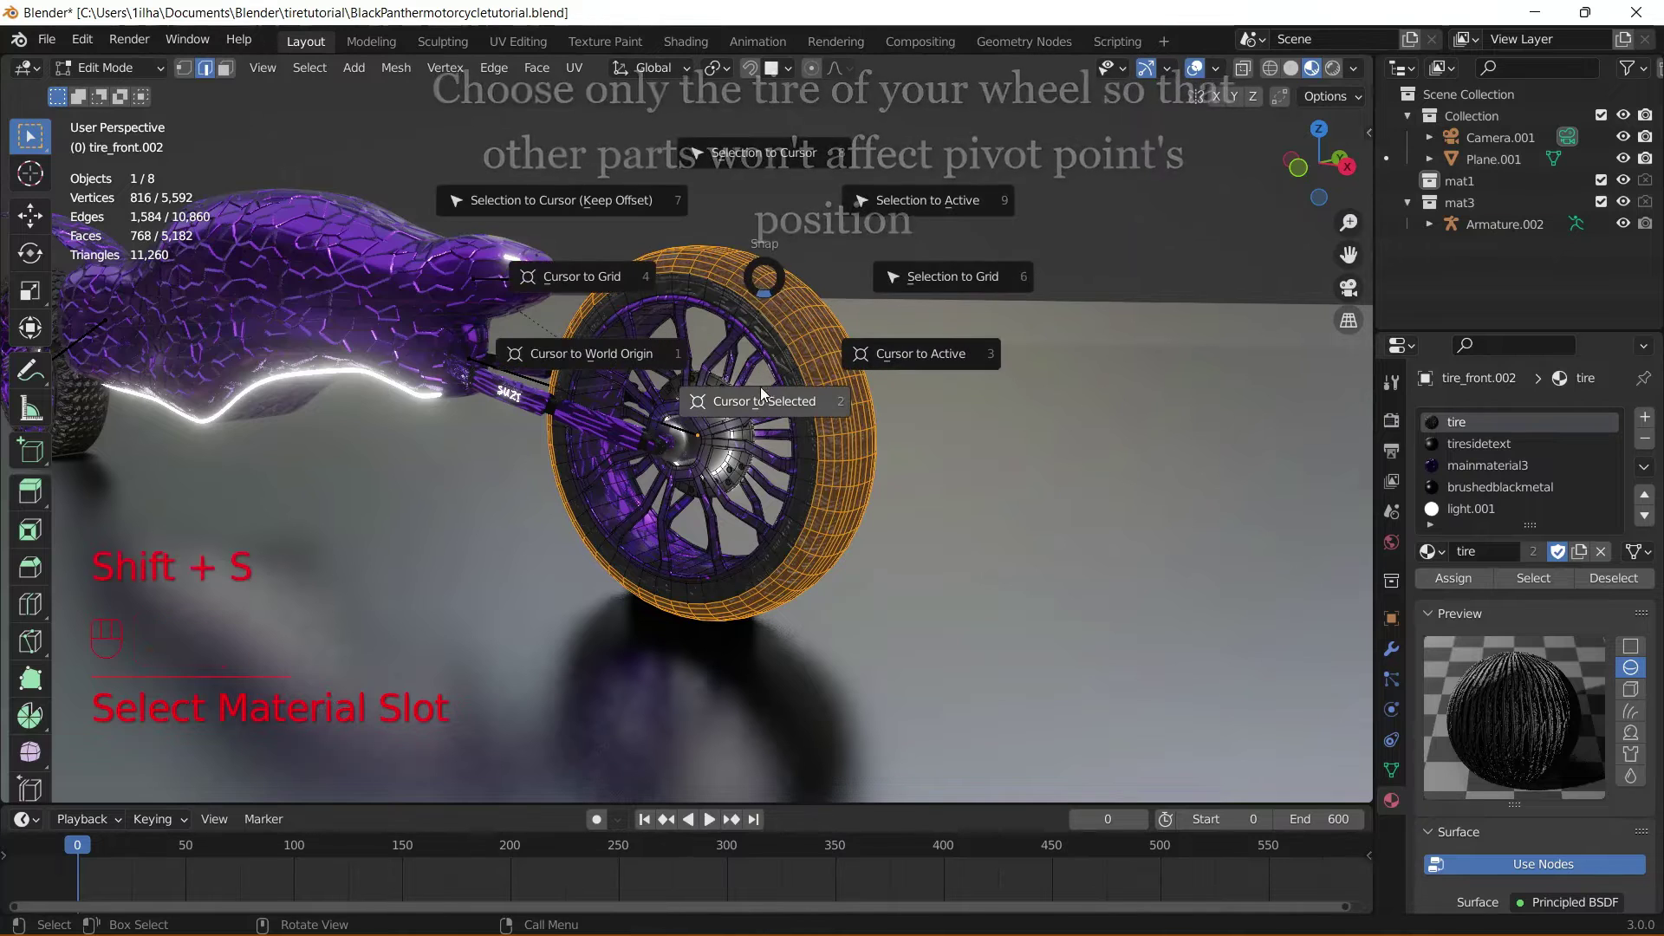
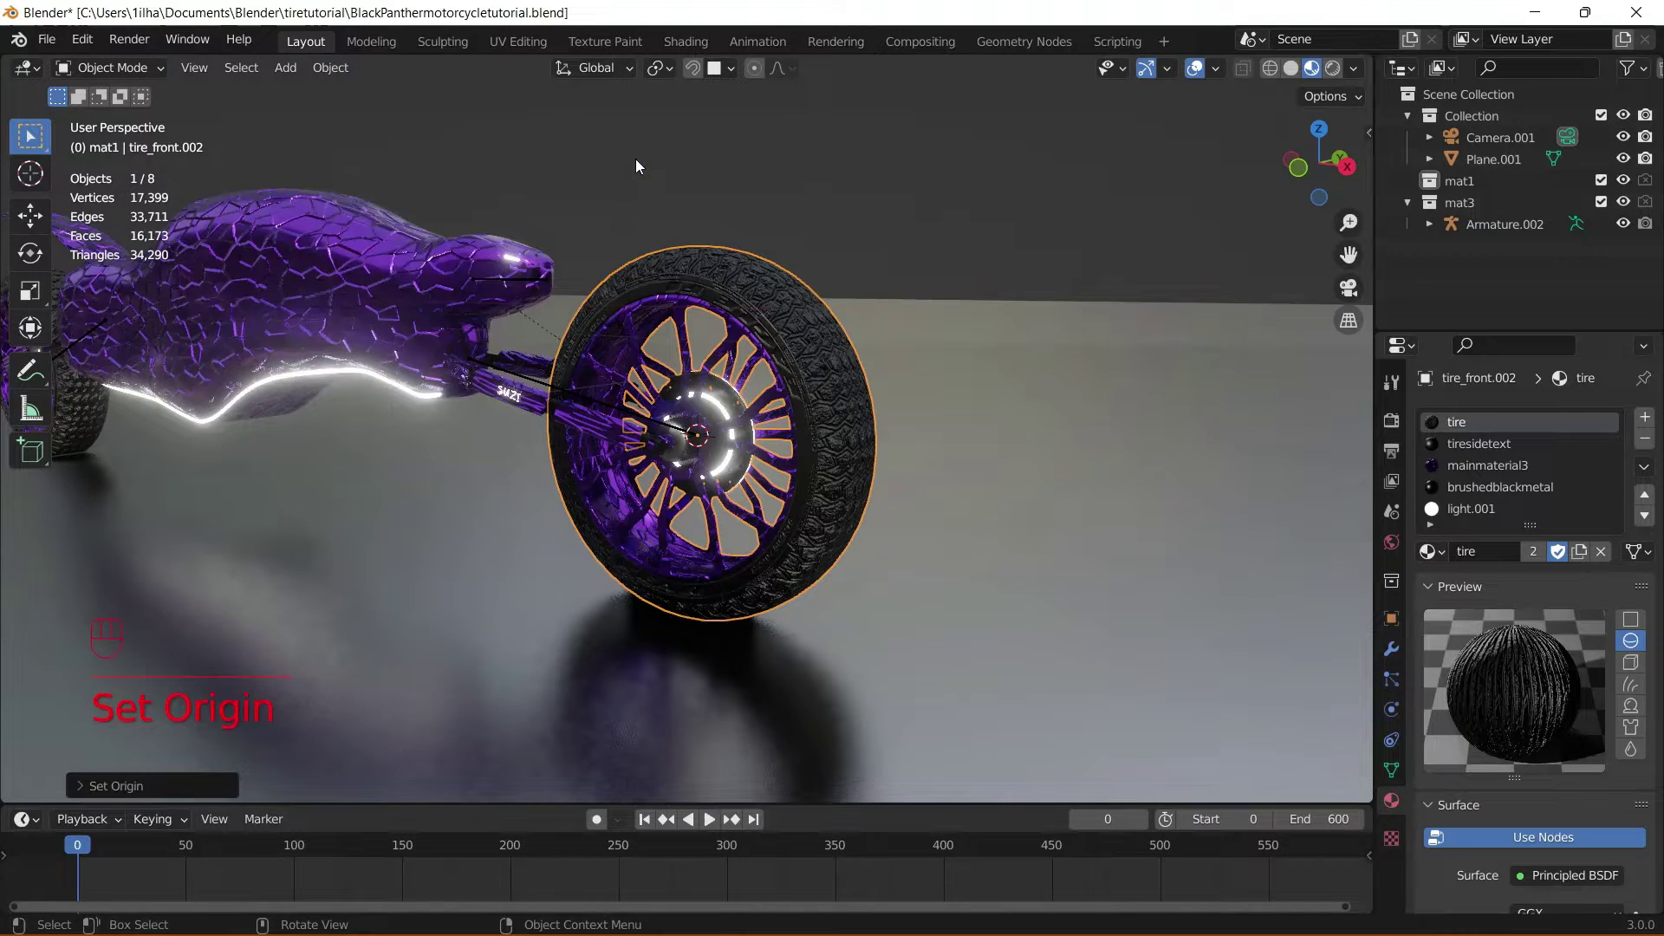
- Add an upright bone to Armature.002 at the front wheel hub and check it in Right view
middle_click(722, 226)
click(777, 226)
click(806, 409)
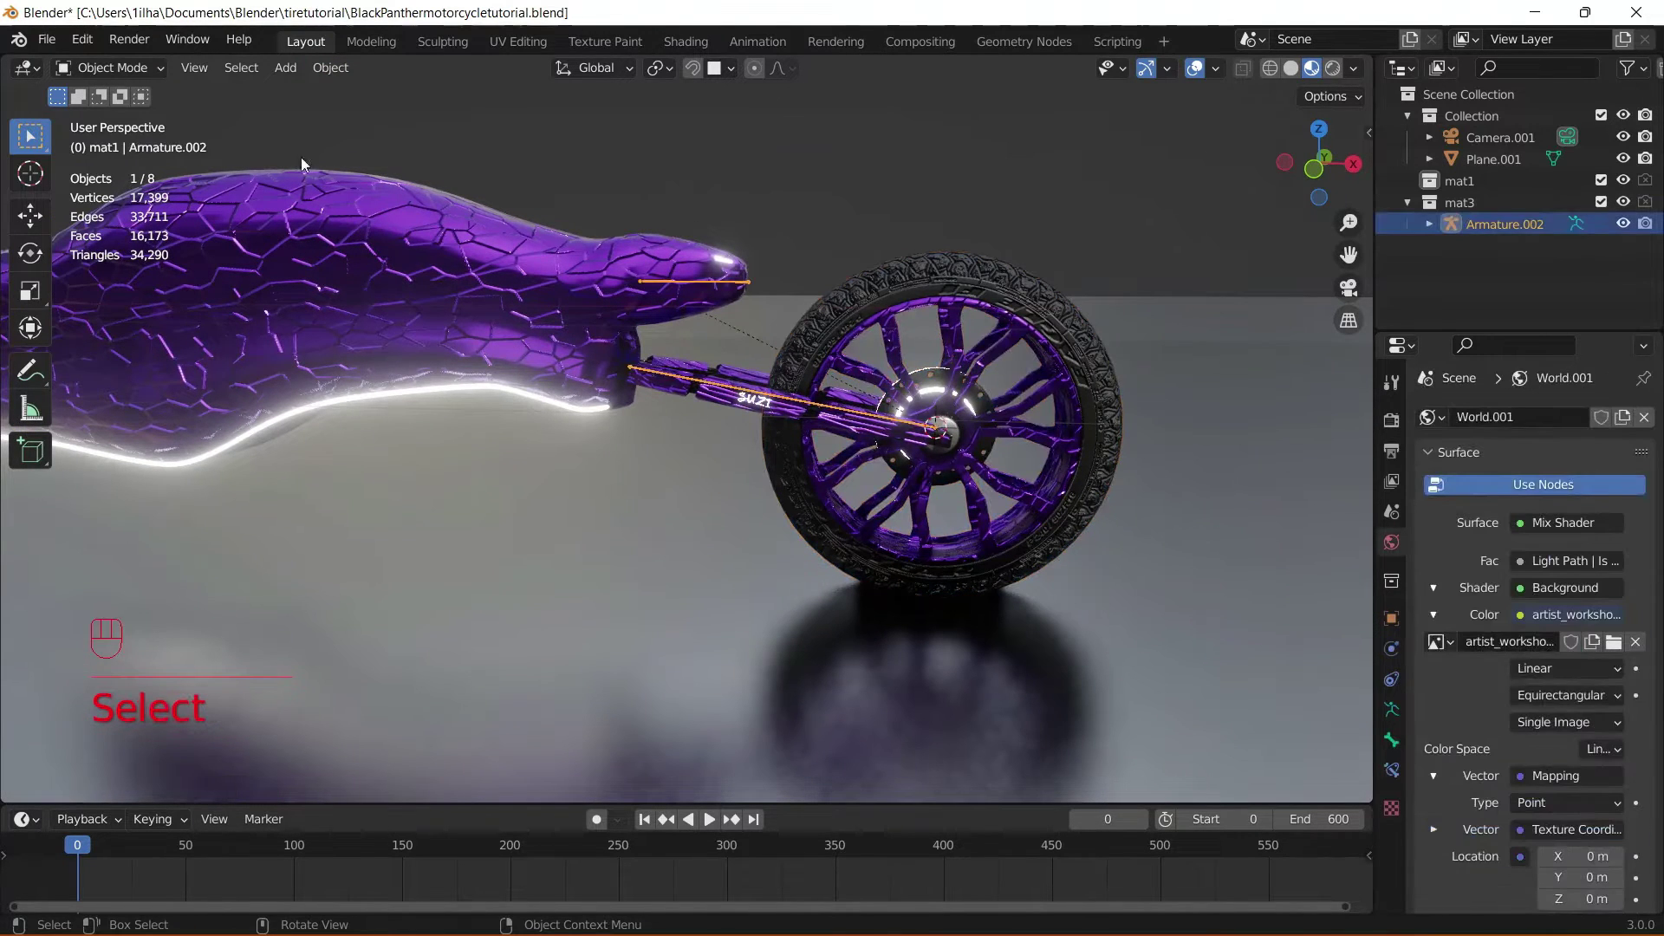
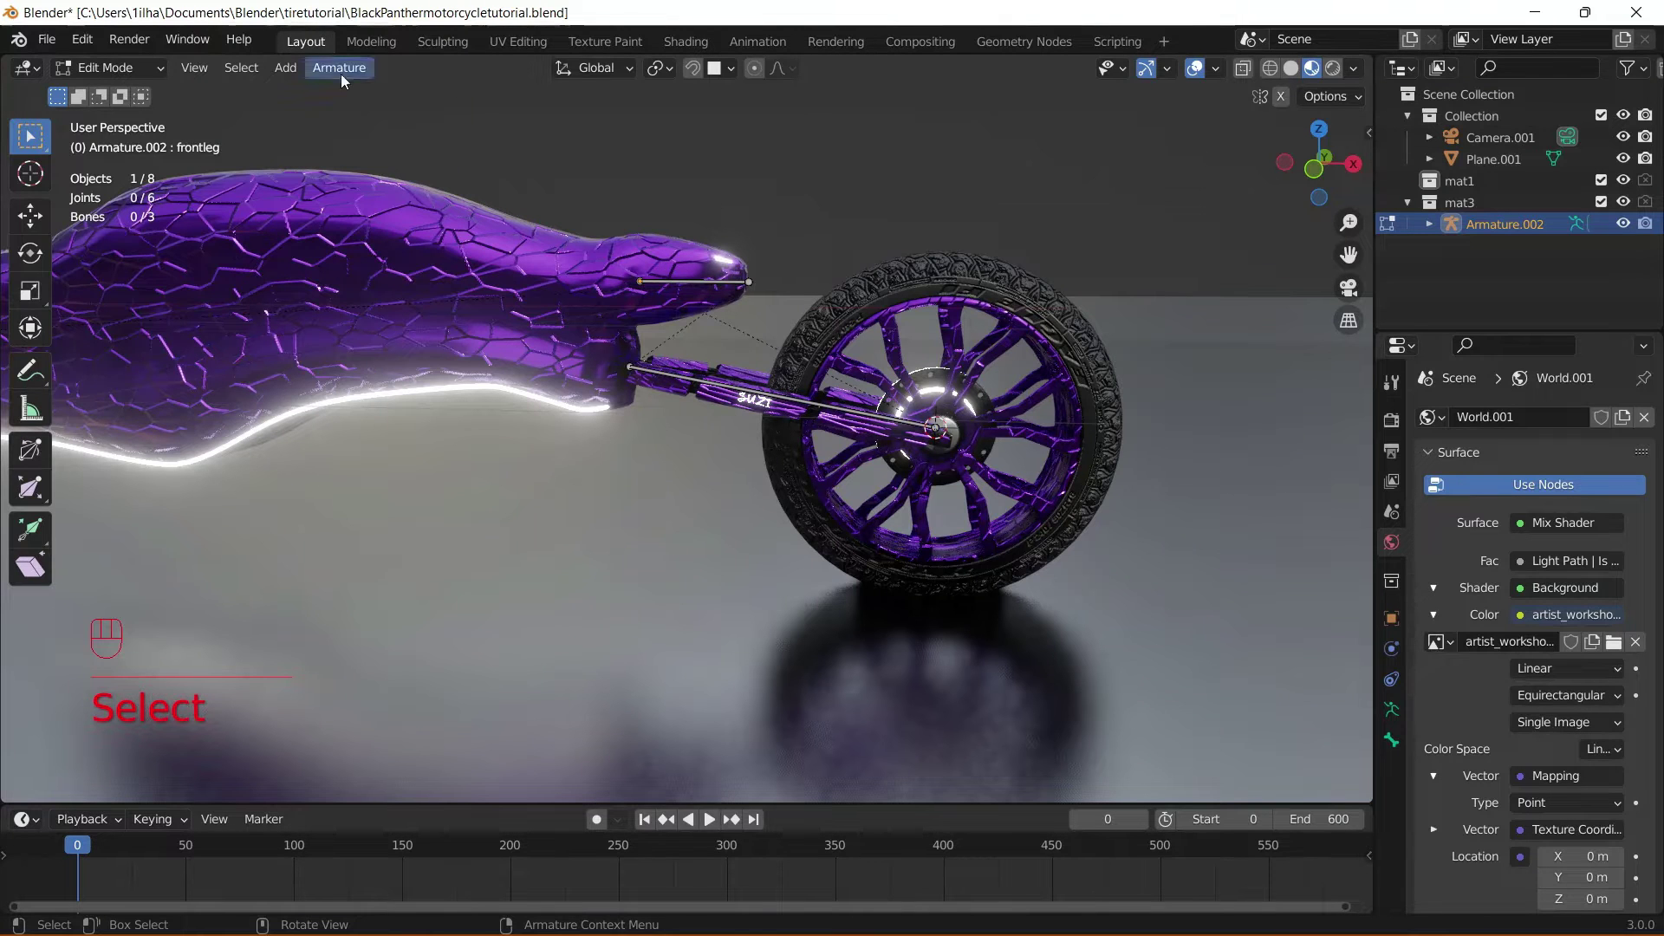
drag(288, 75, 319, 100)
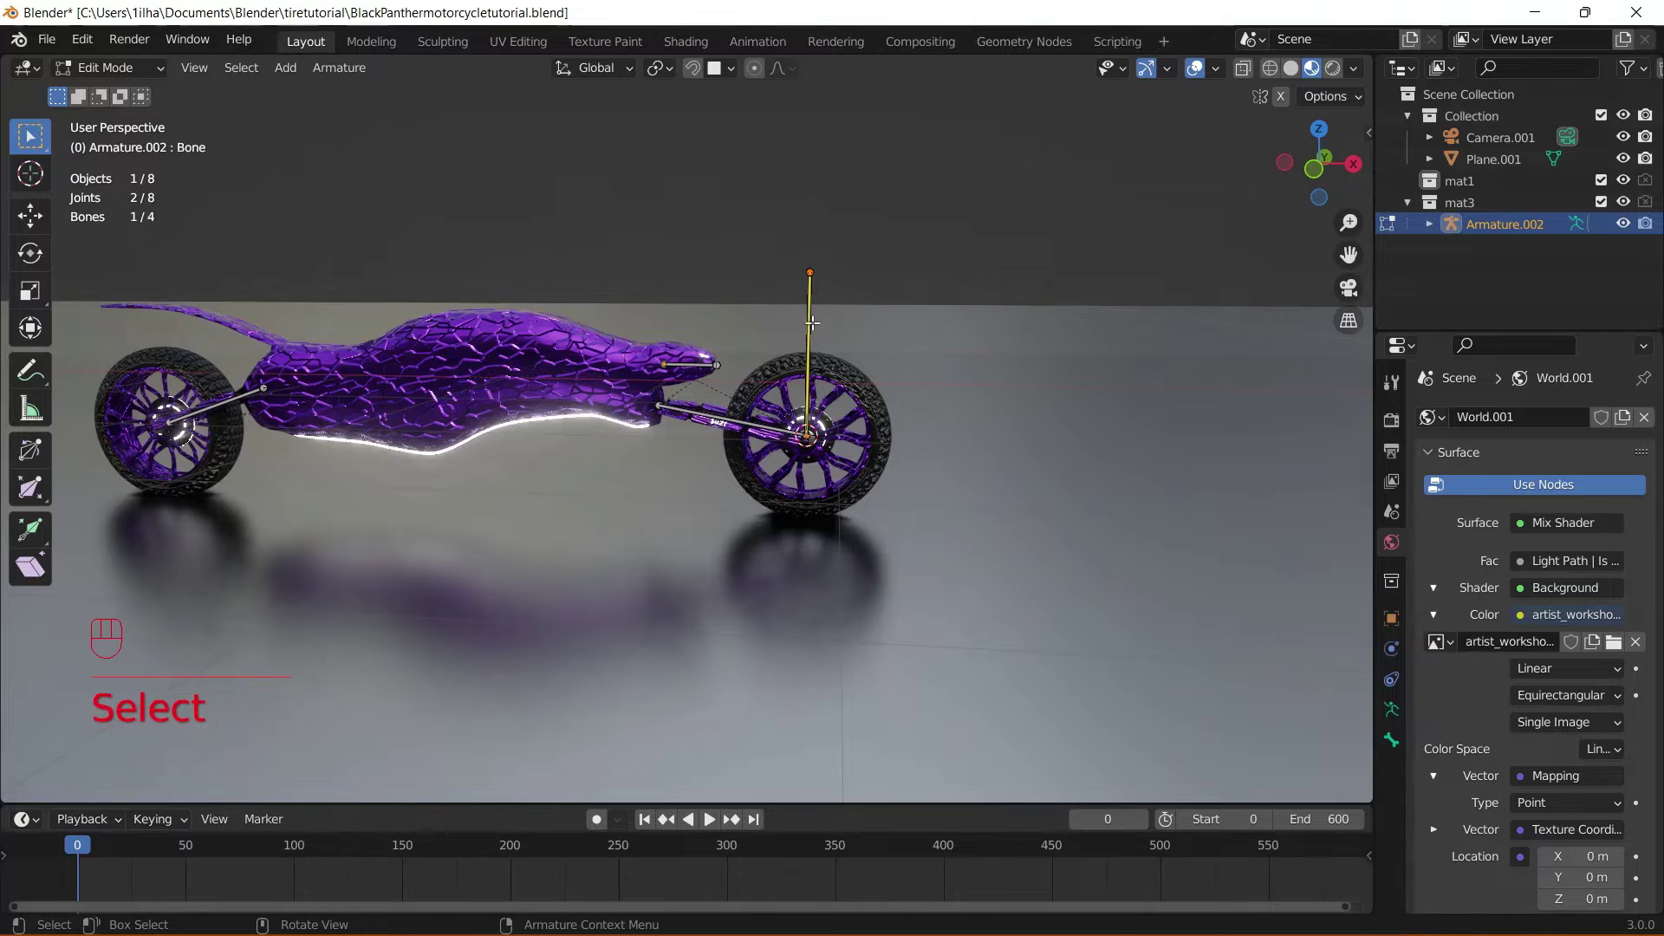
drag(670, 75, 695, 121)
key(KP_3)
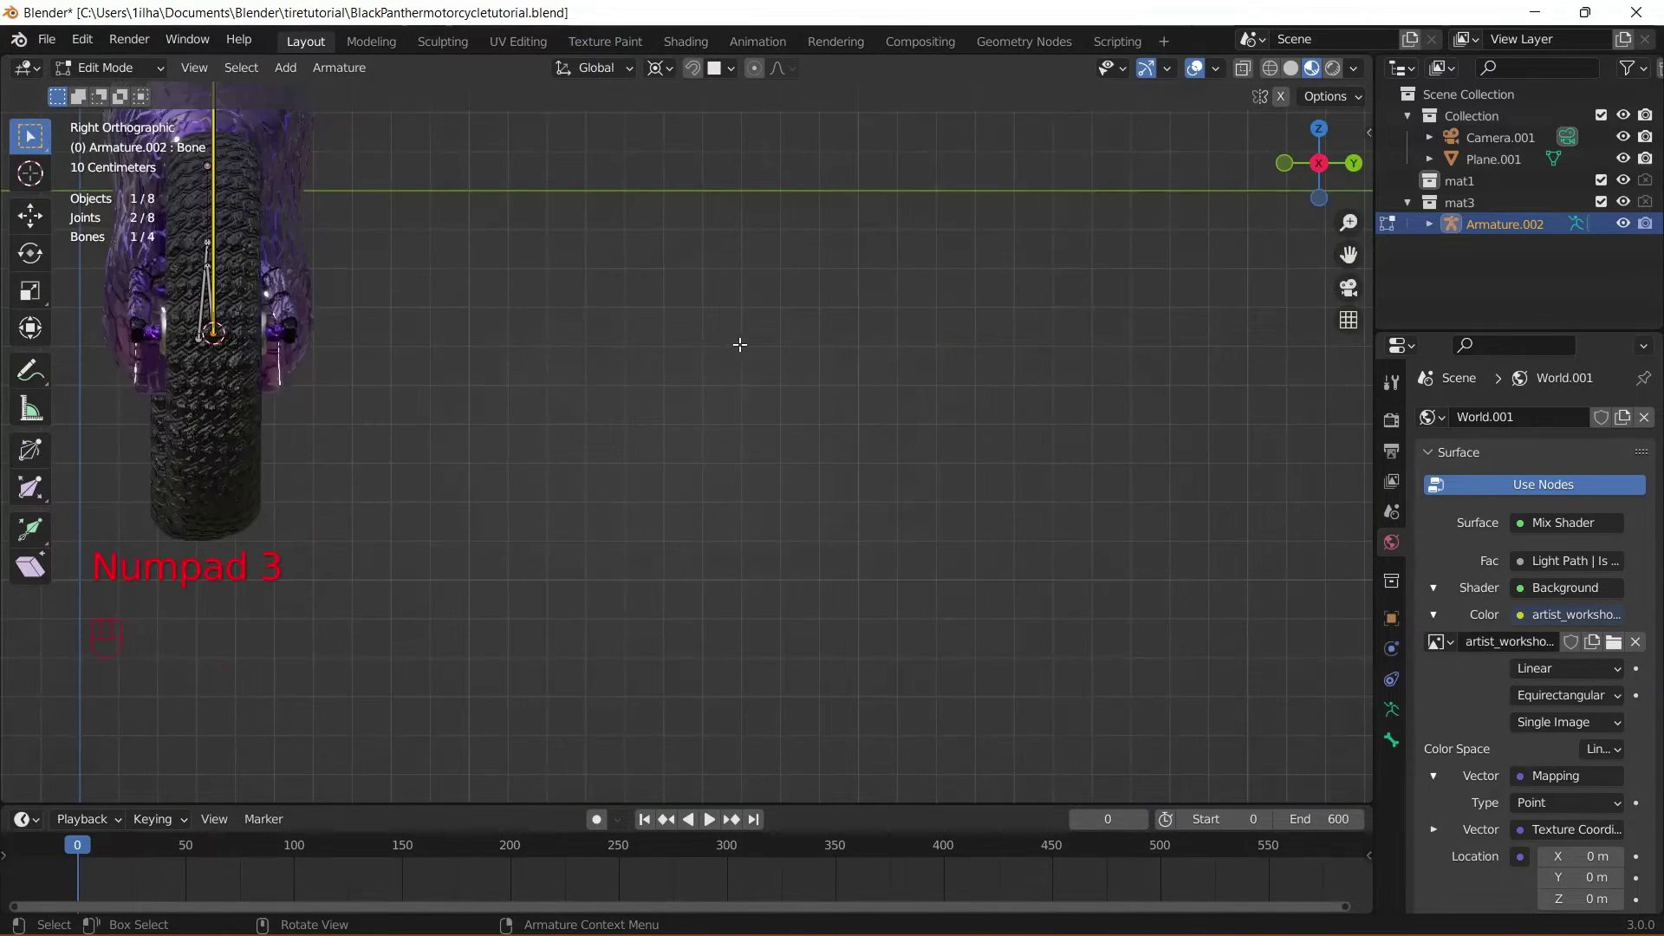
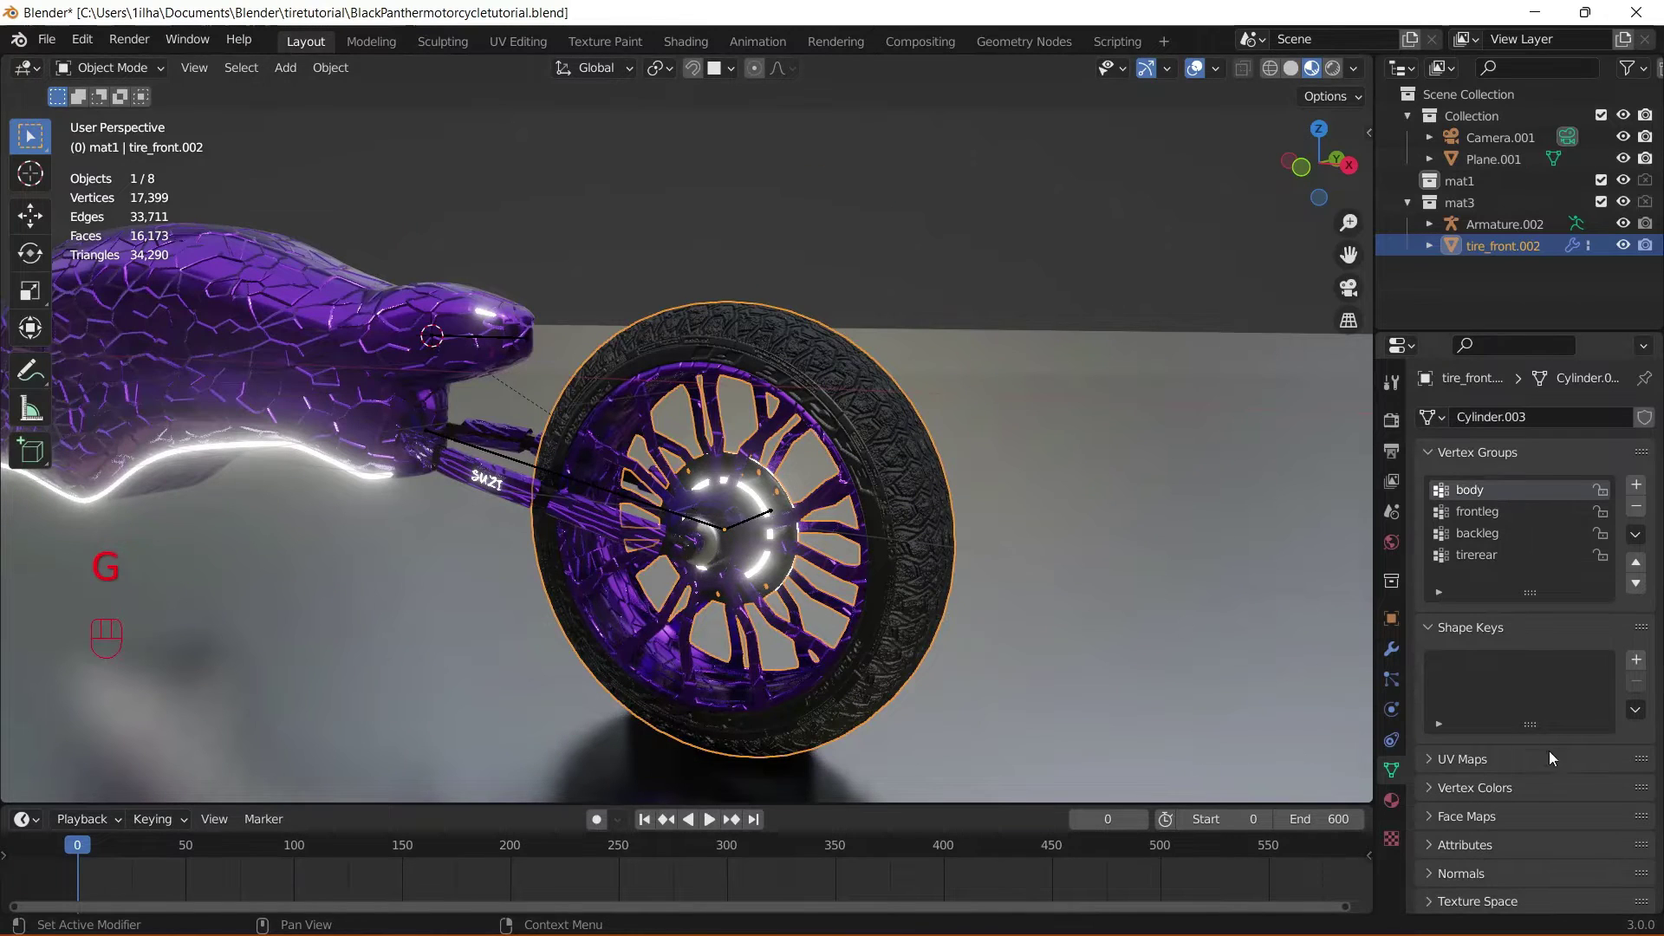
- Select the whole wheel mesh and create a new vertex group named tirefront
click(1393, 620)
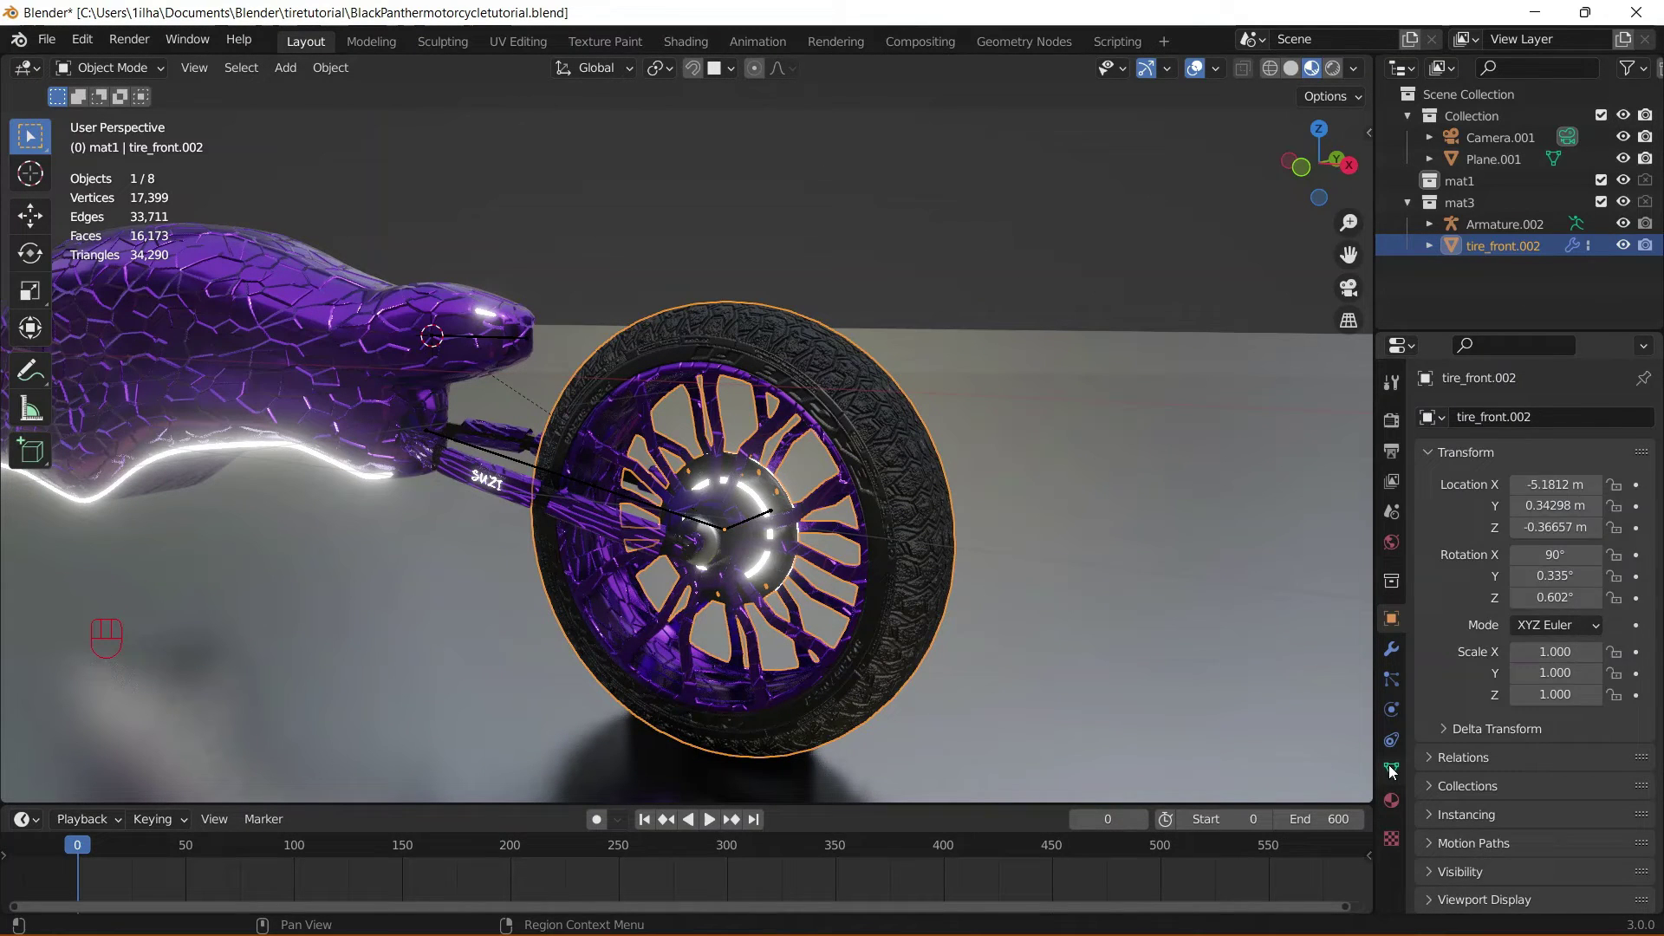
drag(131, 73, 134, 126)
key(a)
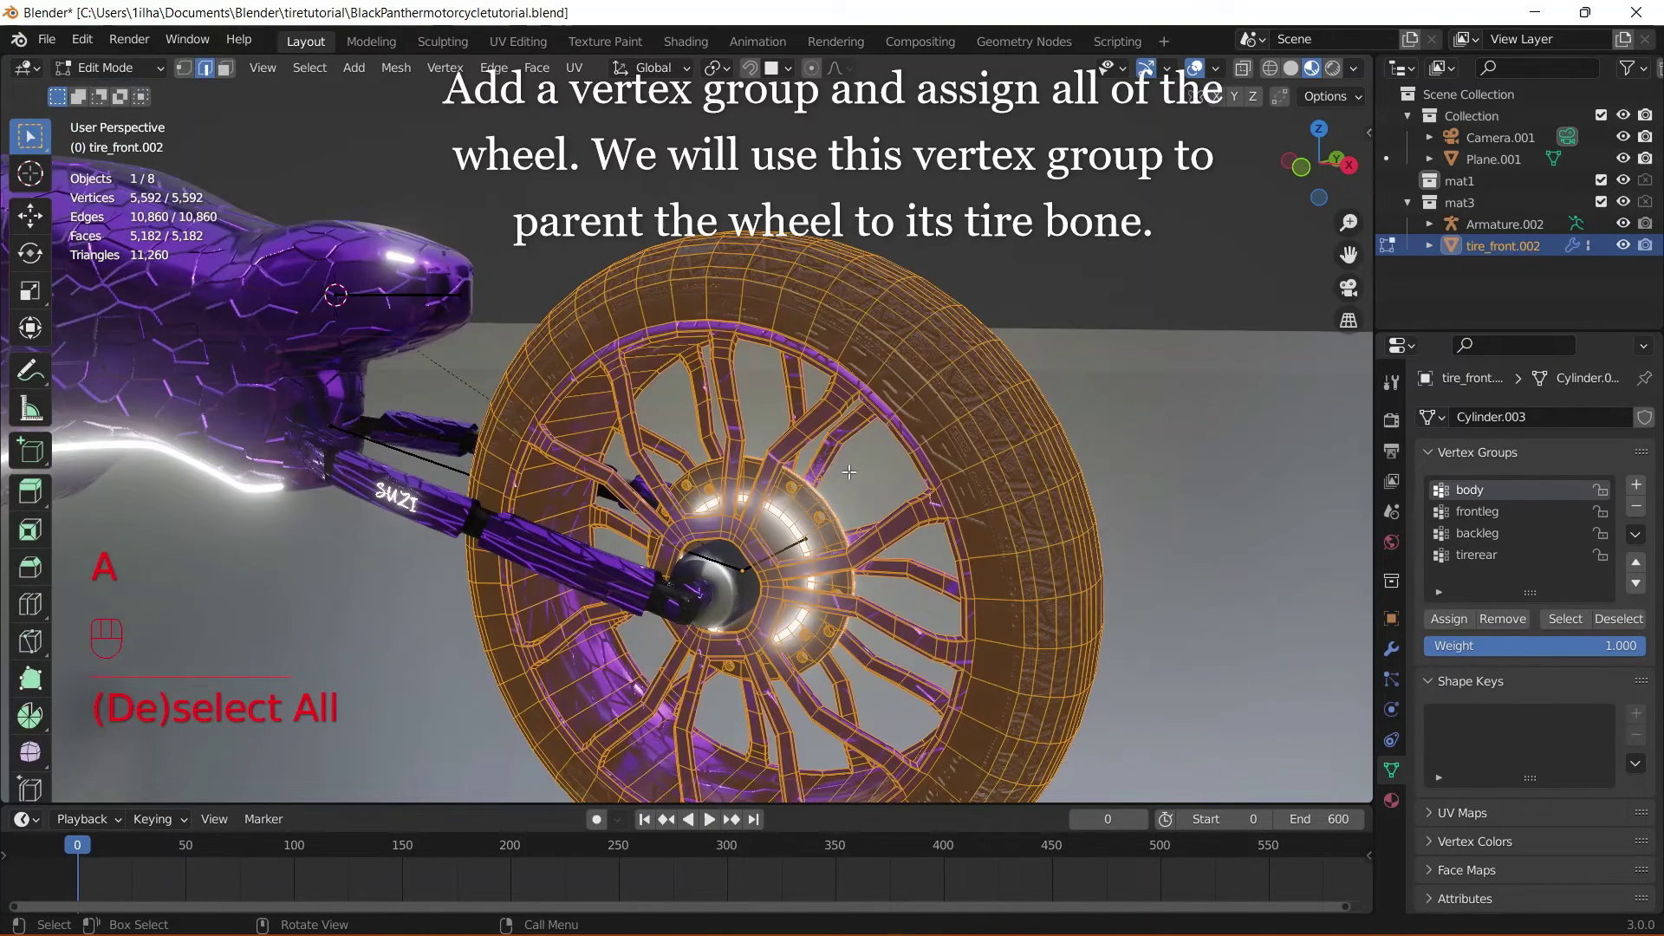
click(1641, 488)
click(1648, 569)
double_click(1648, 569)
click(1648, 569)
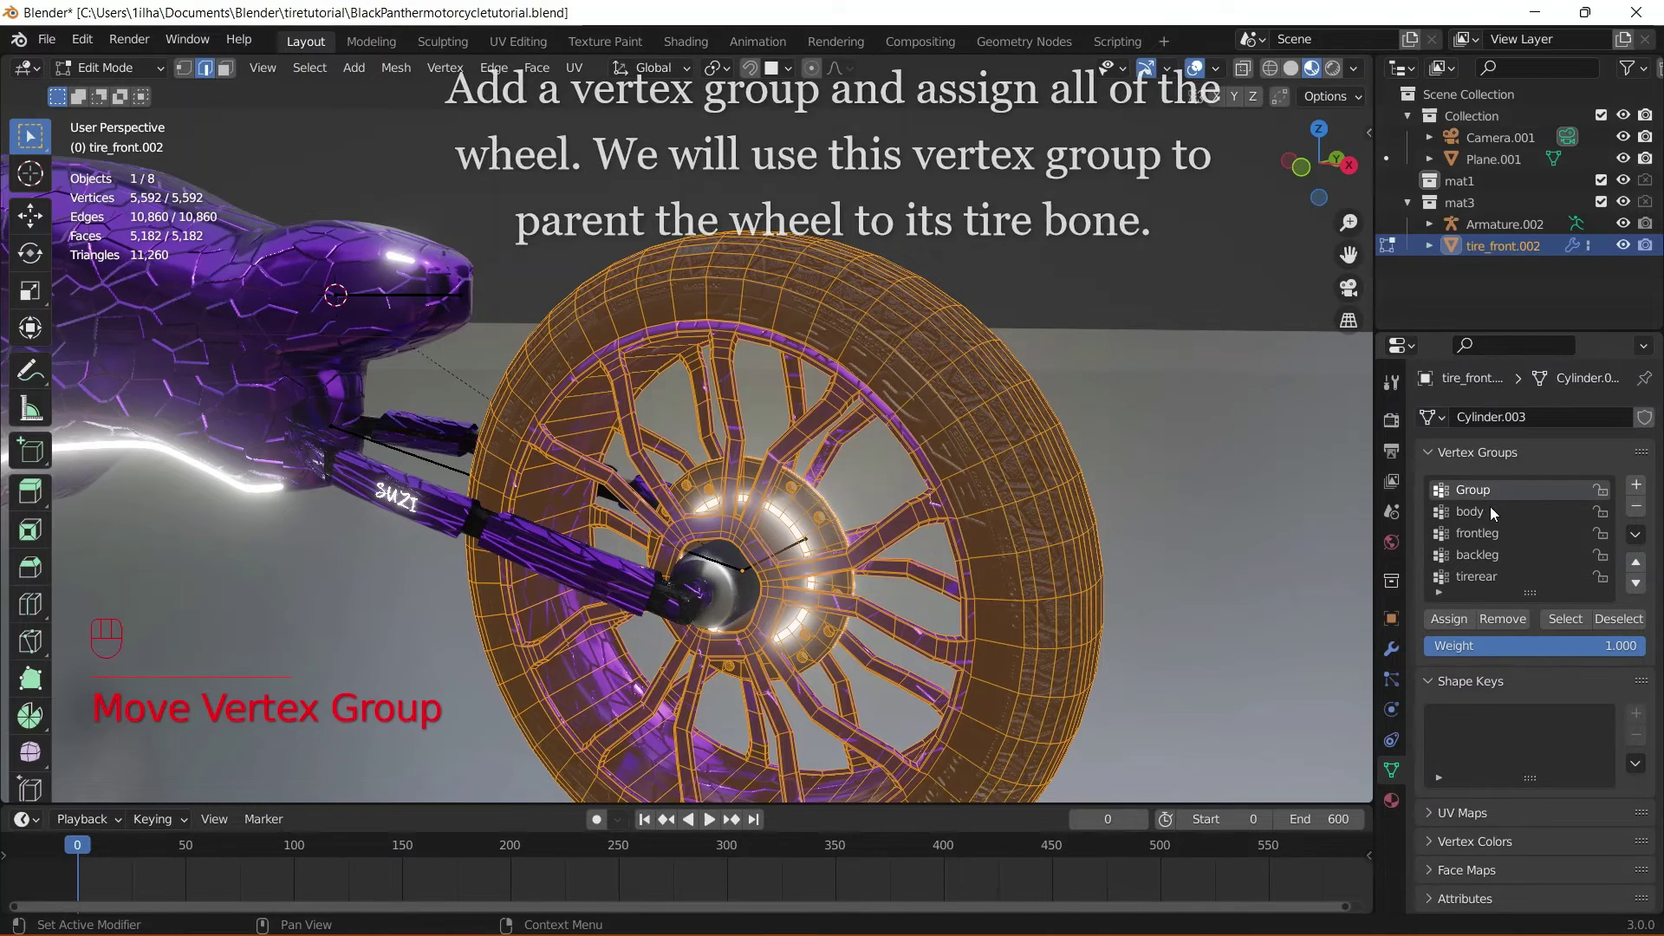
- Assign all wheel vertices to tirefront and move it to the top of the group list
click(1511, 495)
drag(1511, 495, 1498, 511)
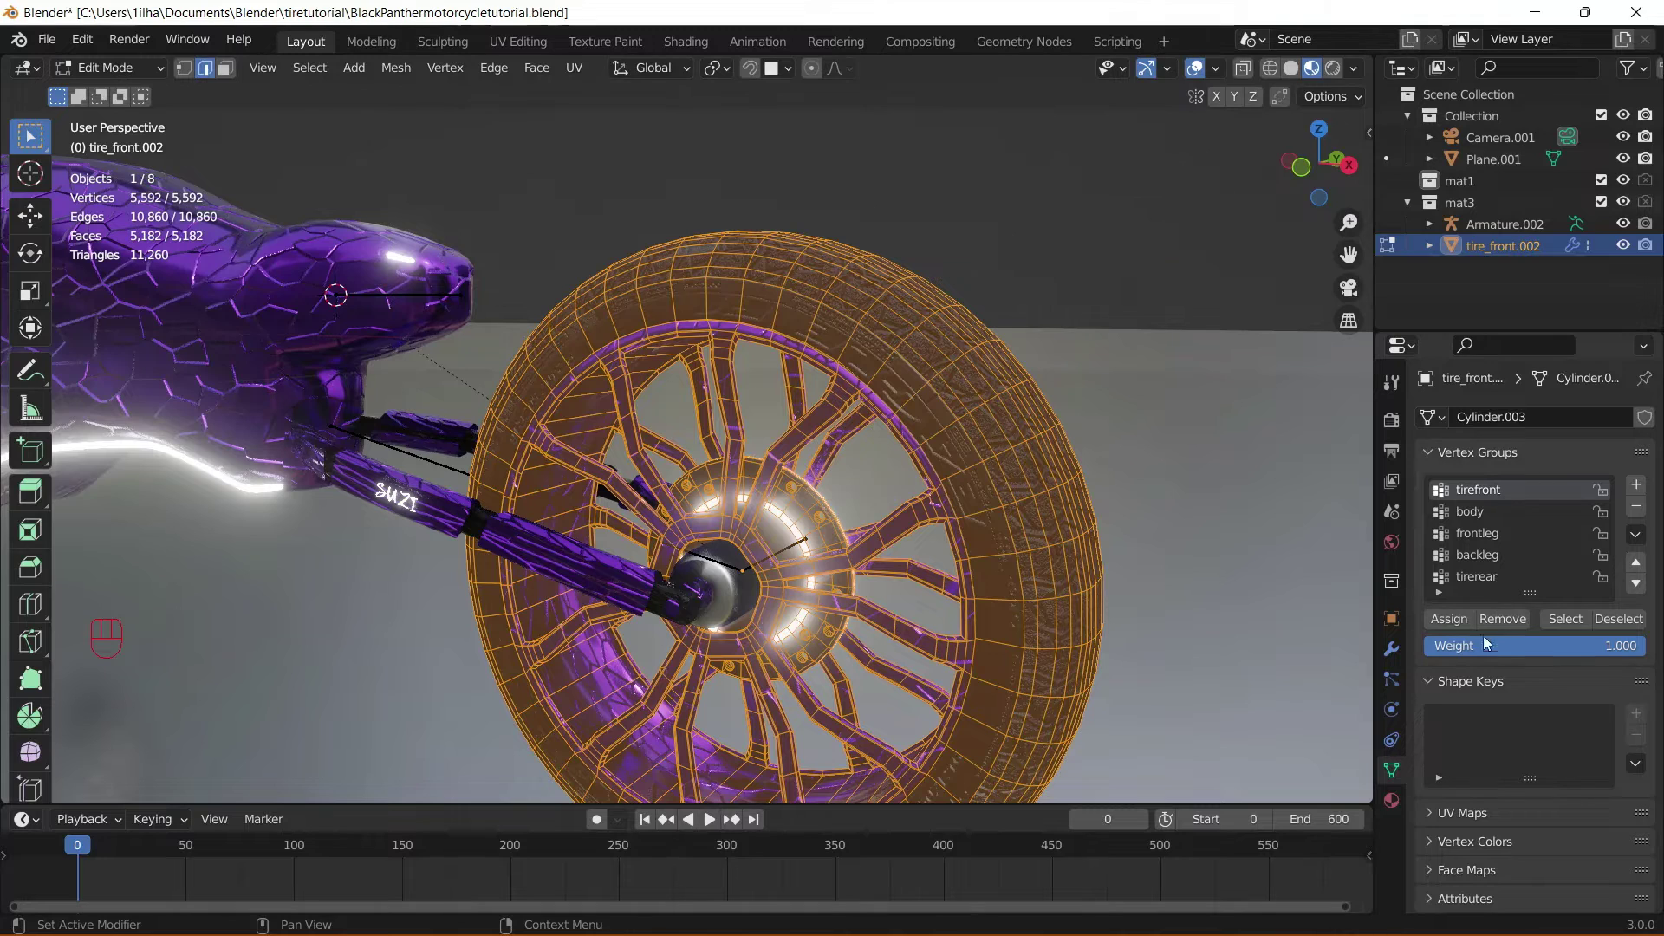
click(1466, 627)
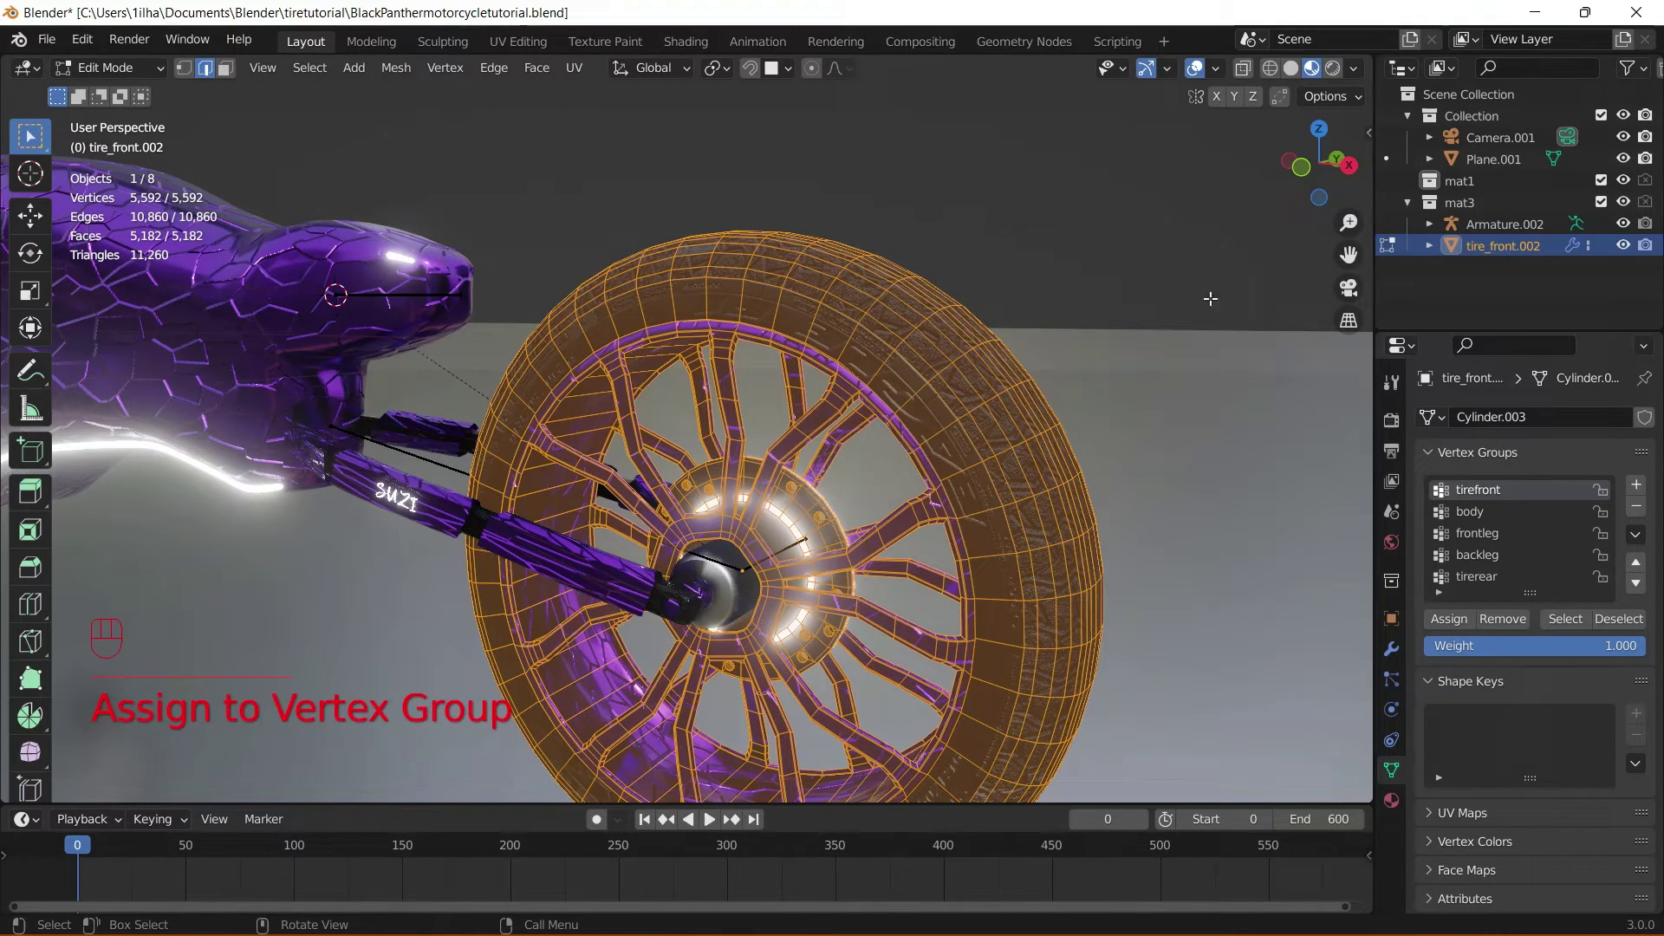
click(1576, 619)
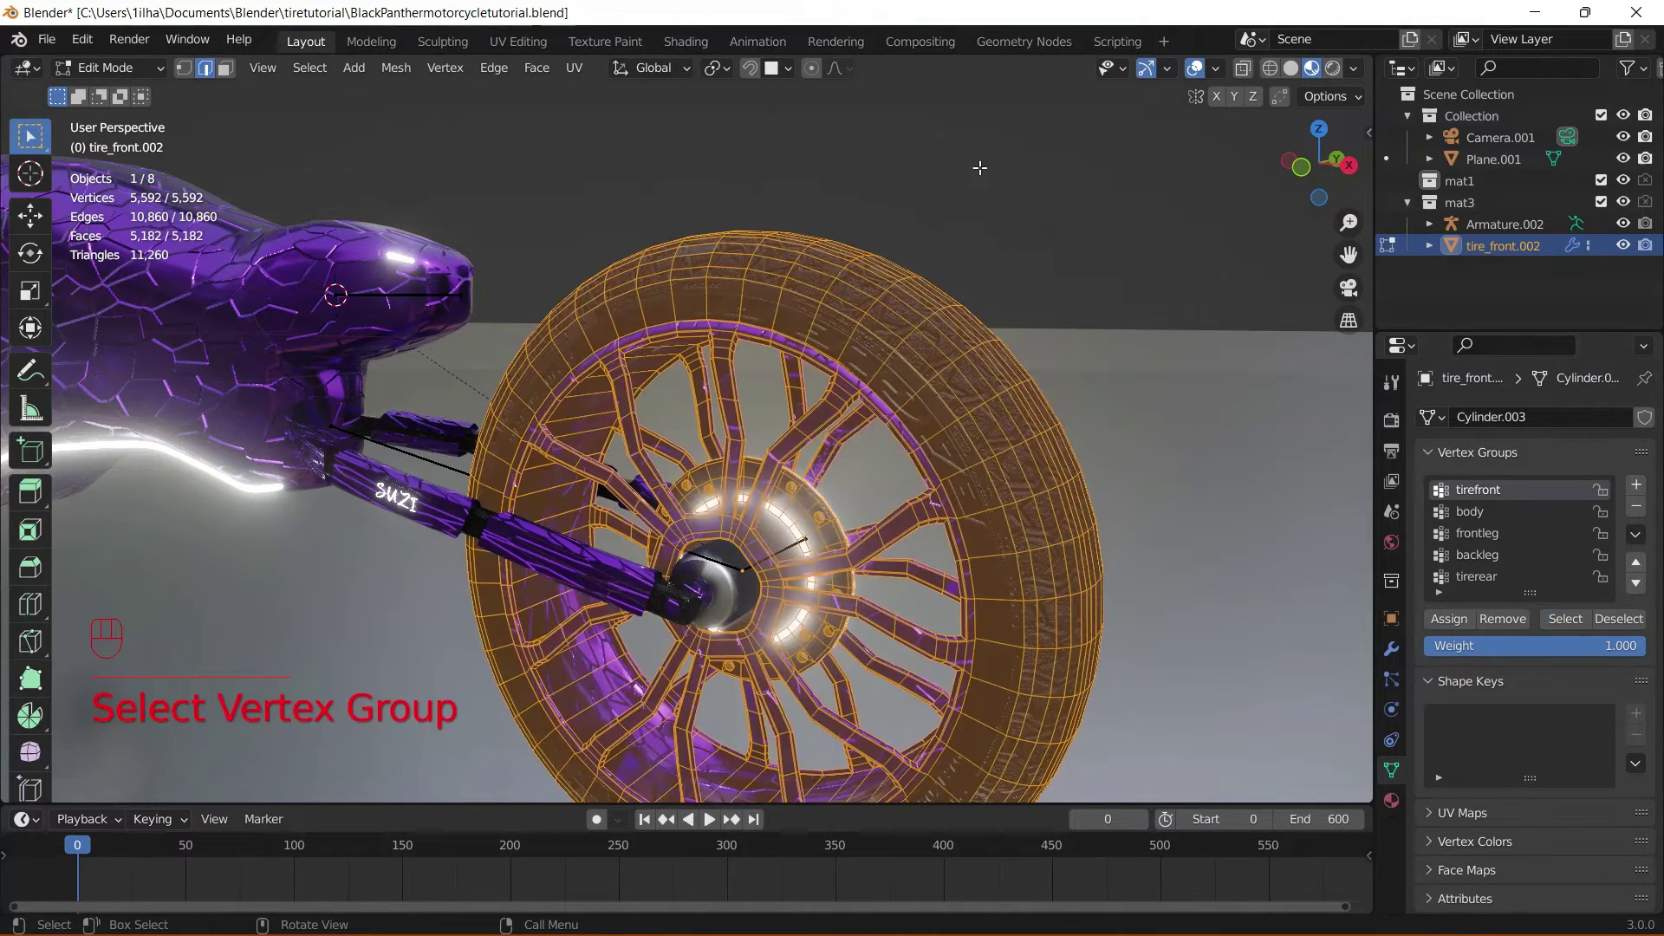
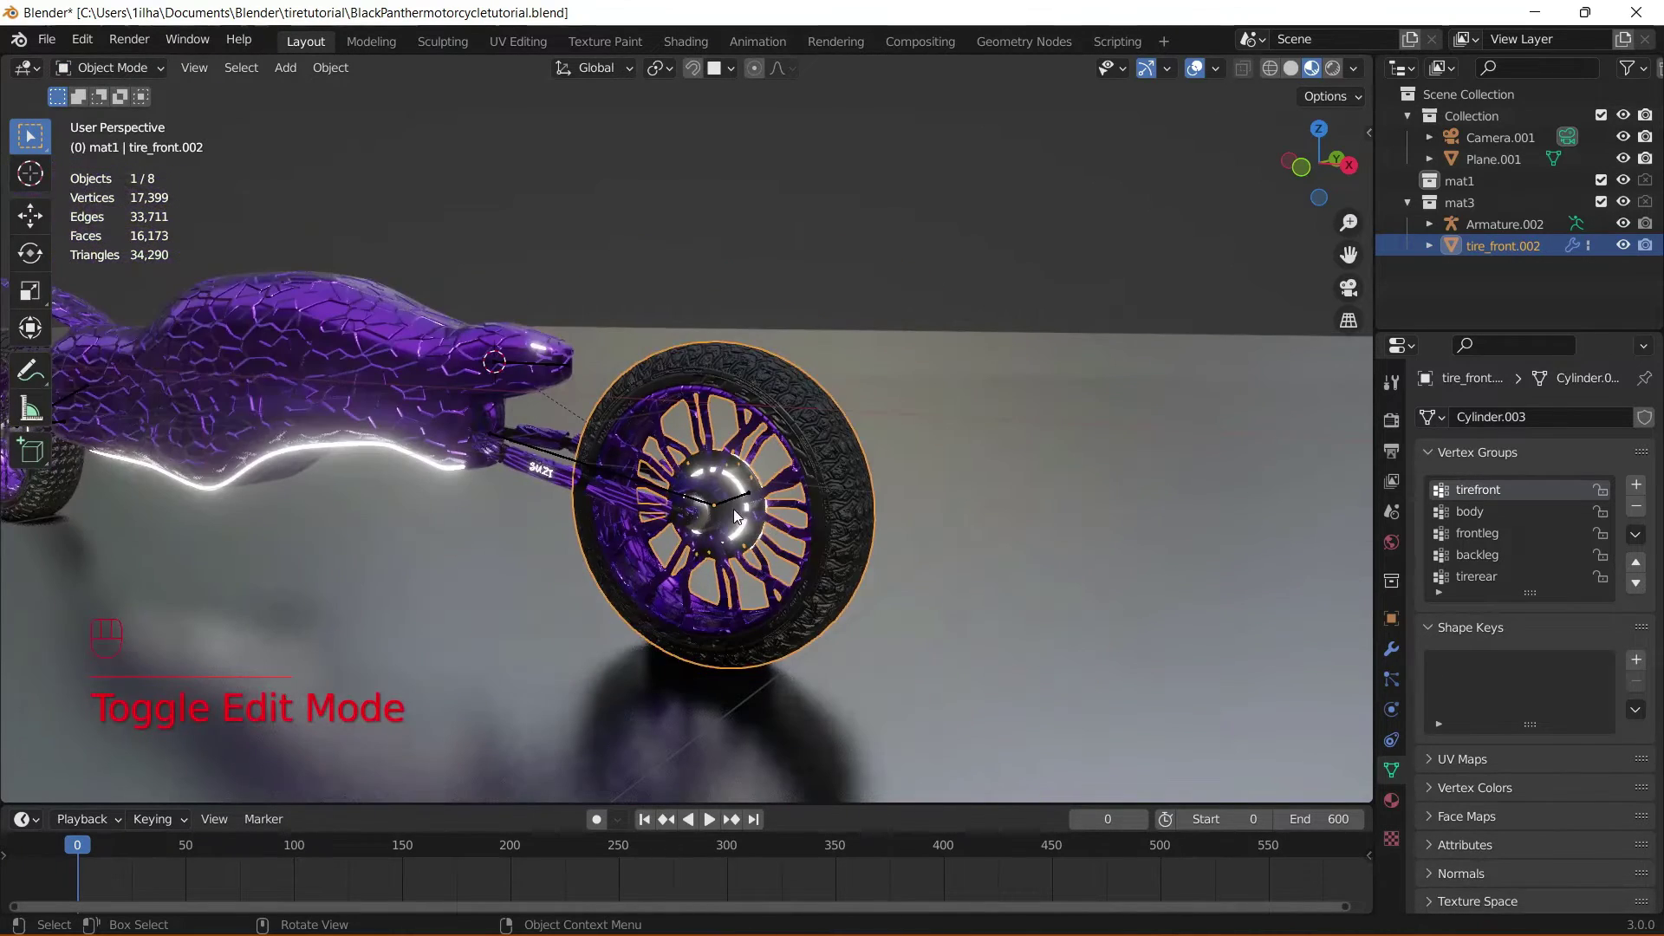
- Copy the wheel vertex group names and show the new armature bone's properties for renaming
click(741, 504)
key(g)
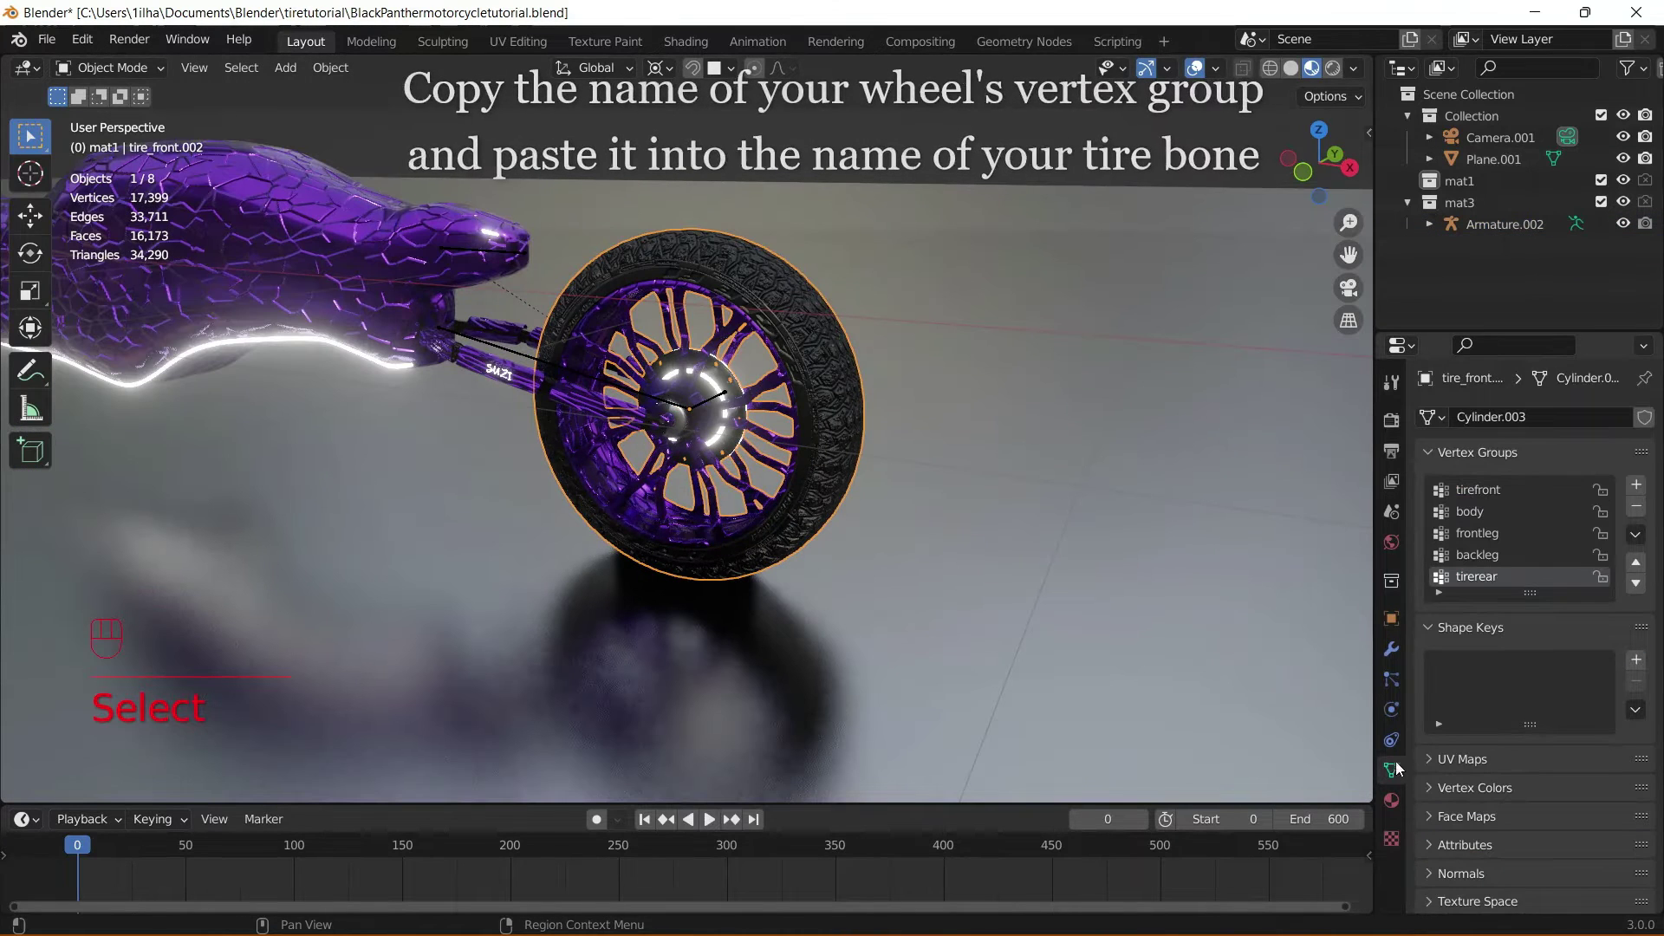
click(1506, 491)
click(1507, 490)
drag(1507, 491, 1455, 485)
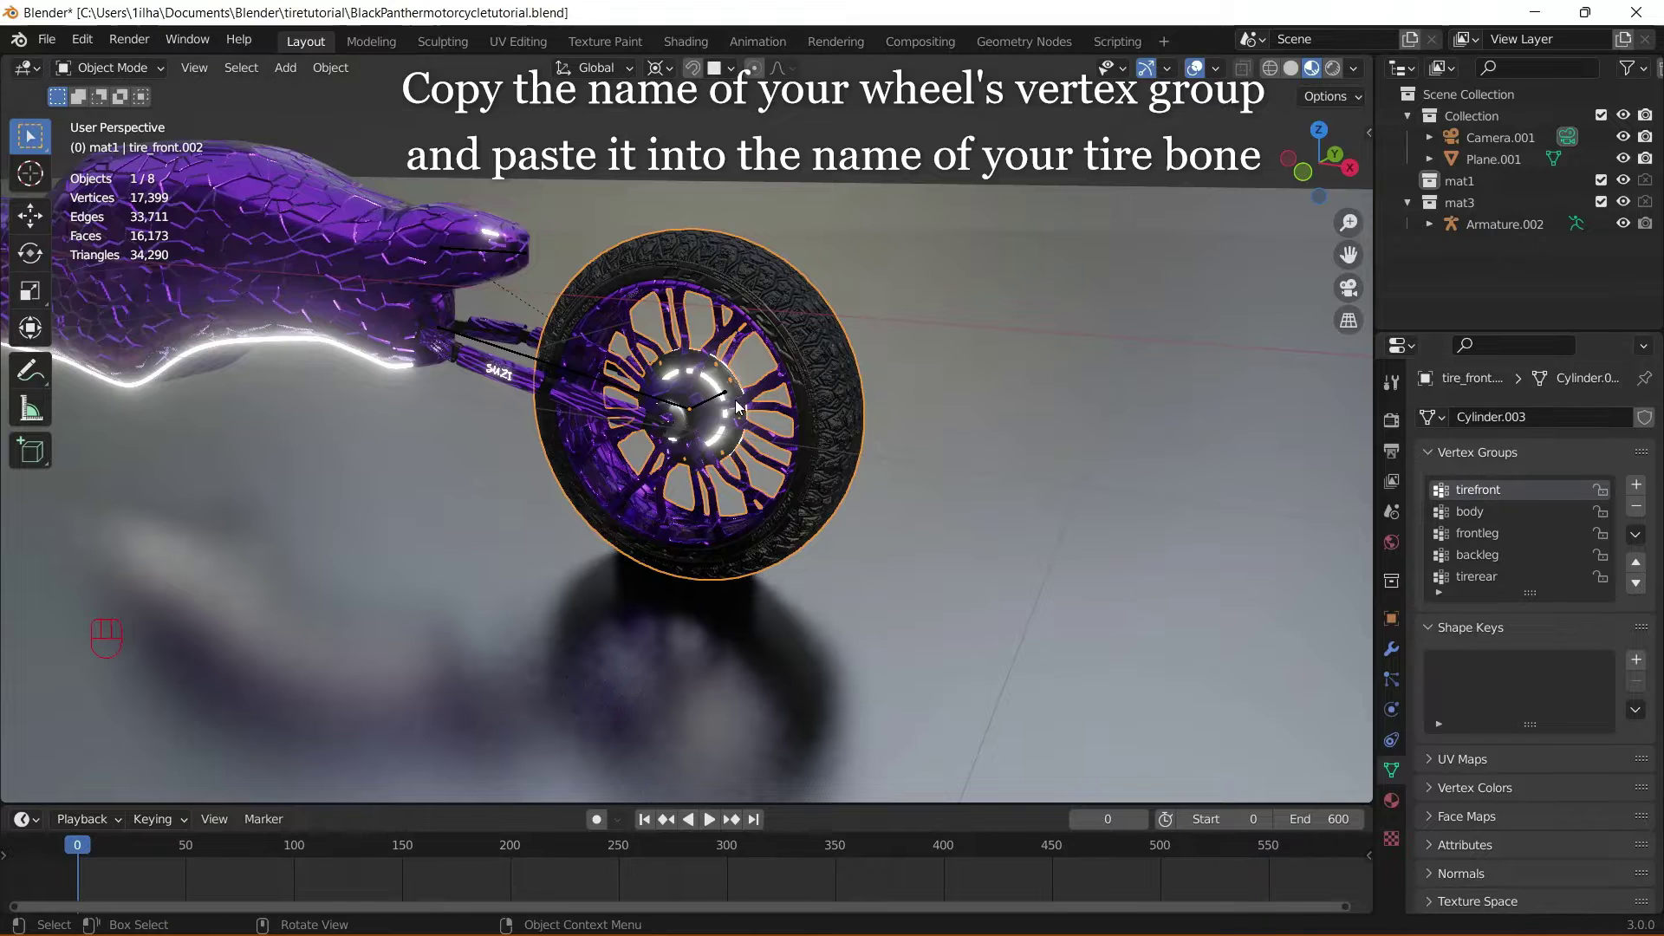
drag(140, 80, 143, 122)
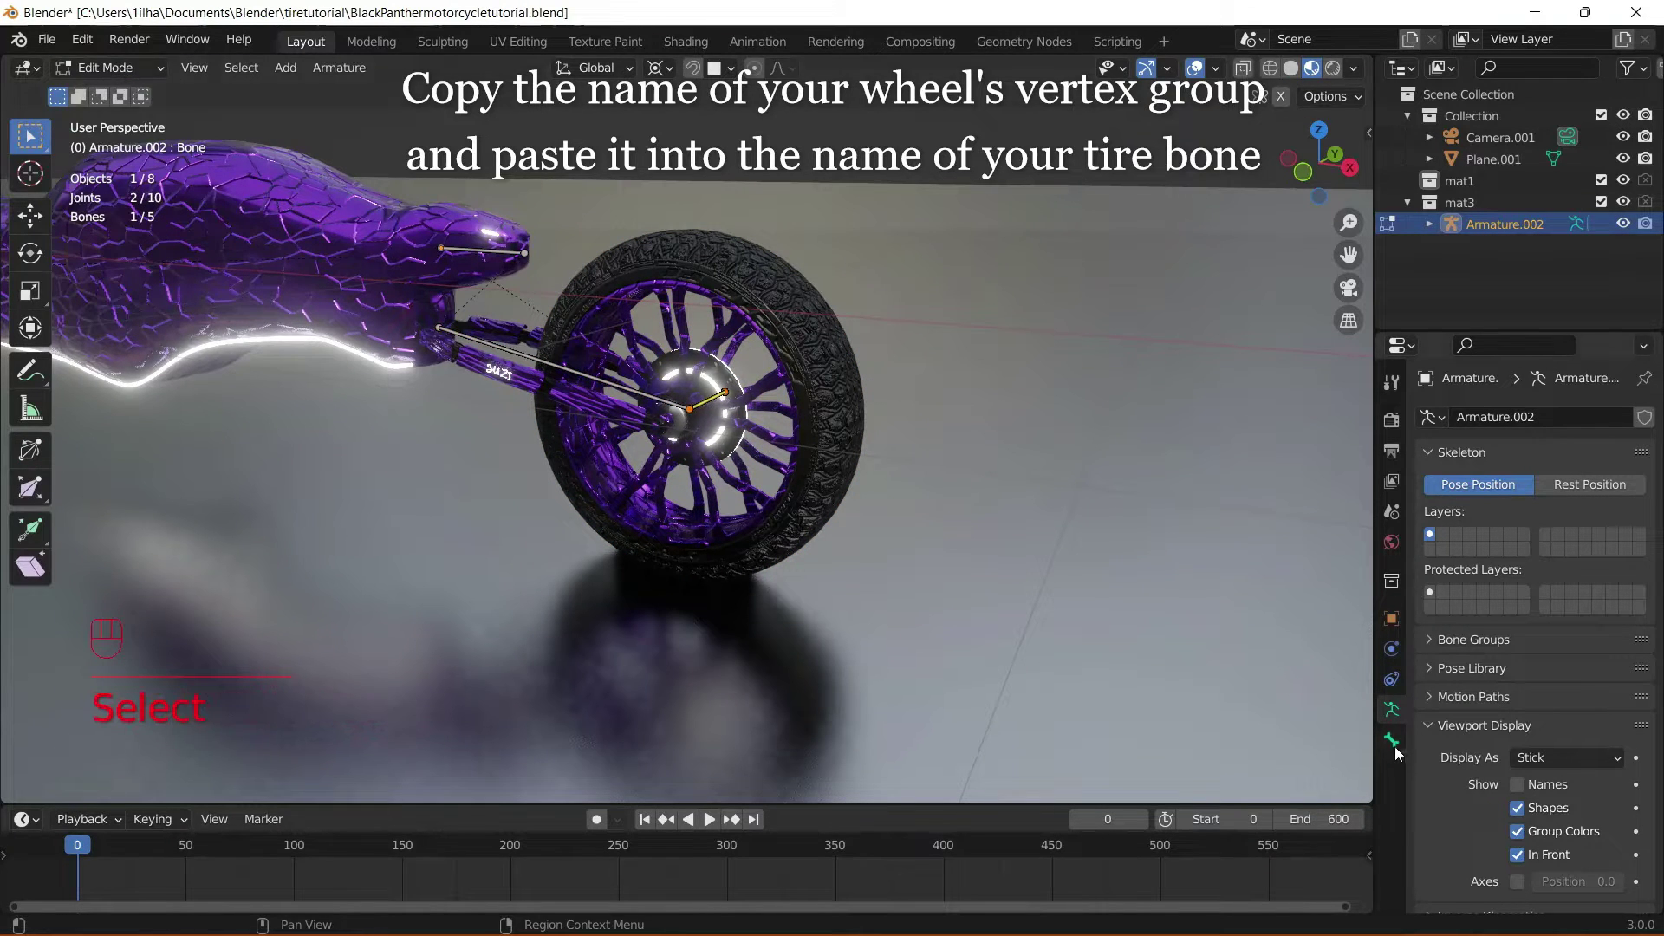
click(1406, 742)
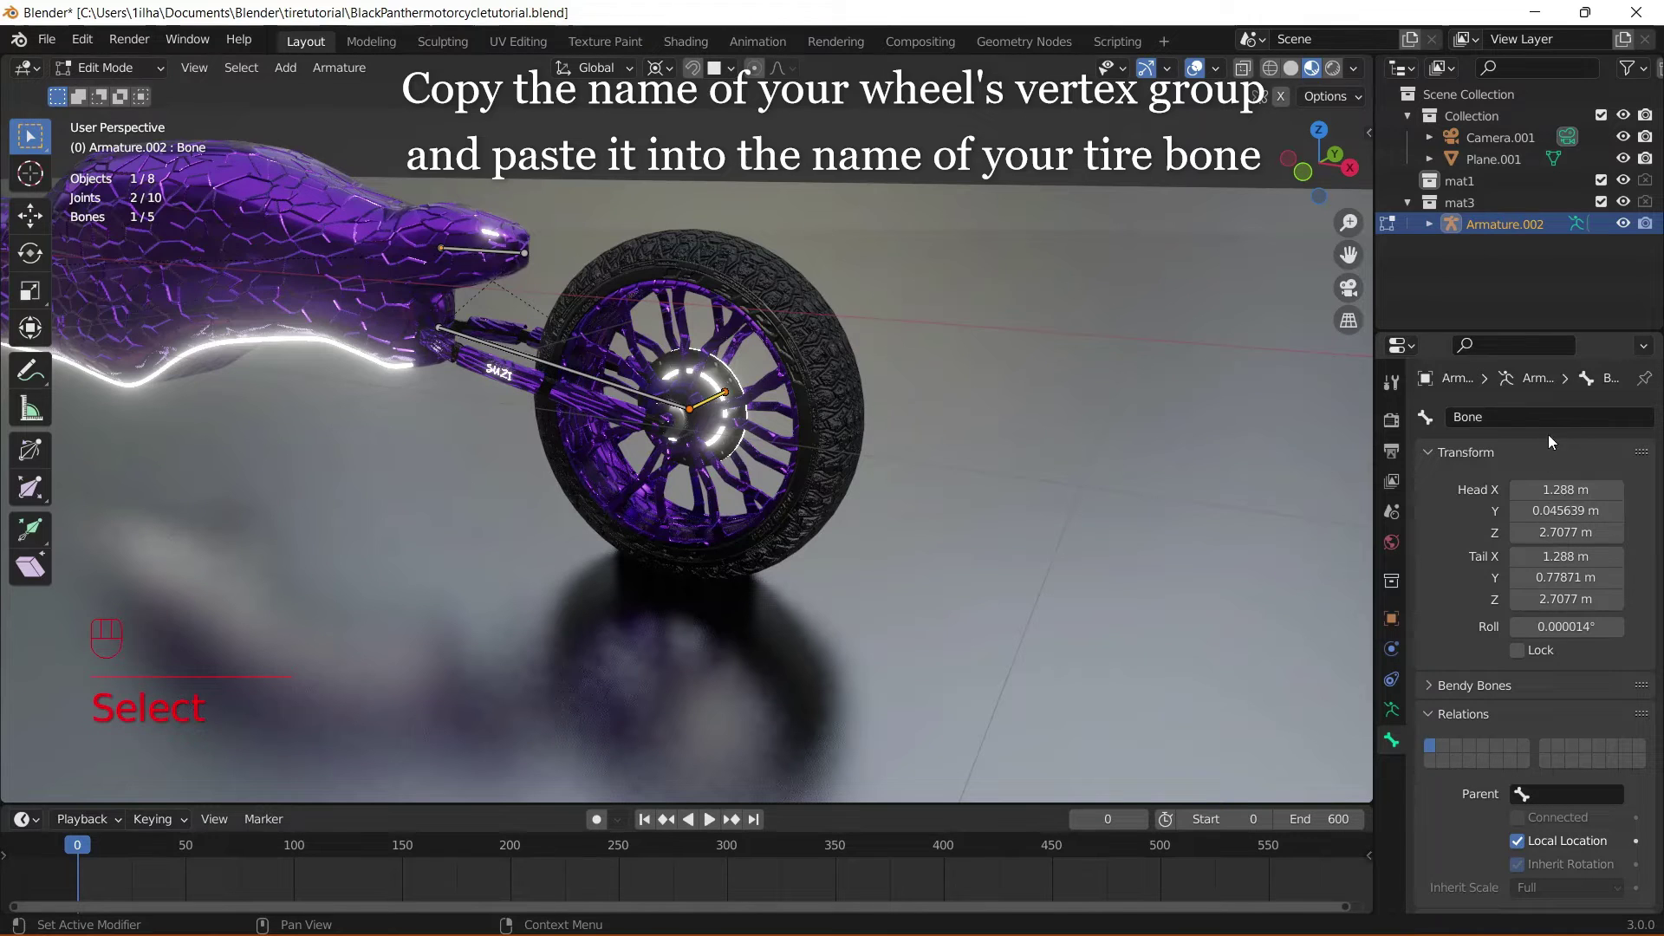
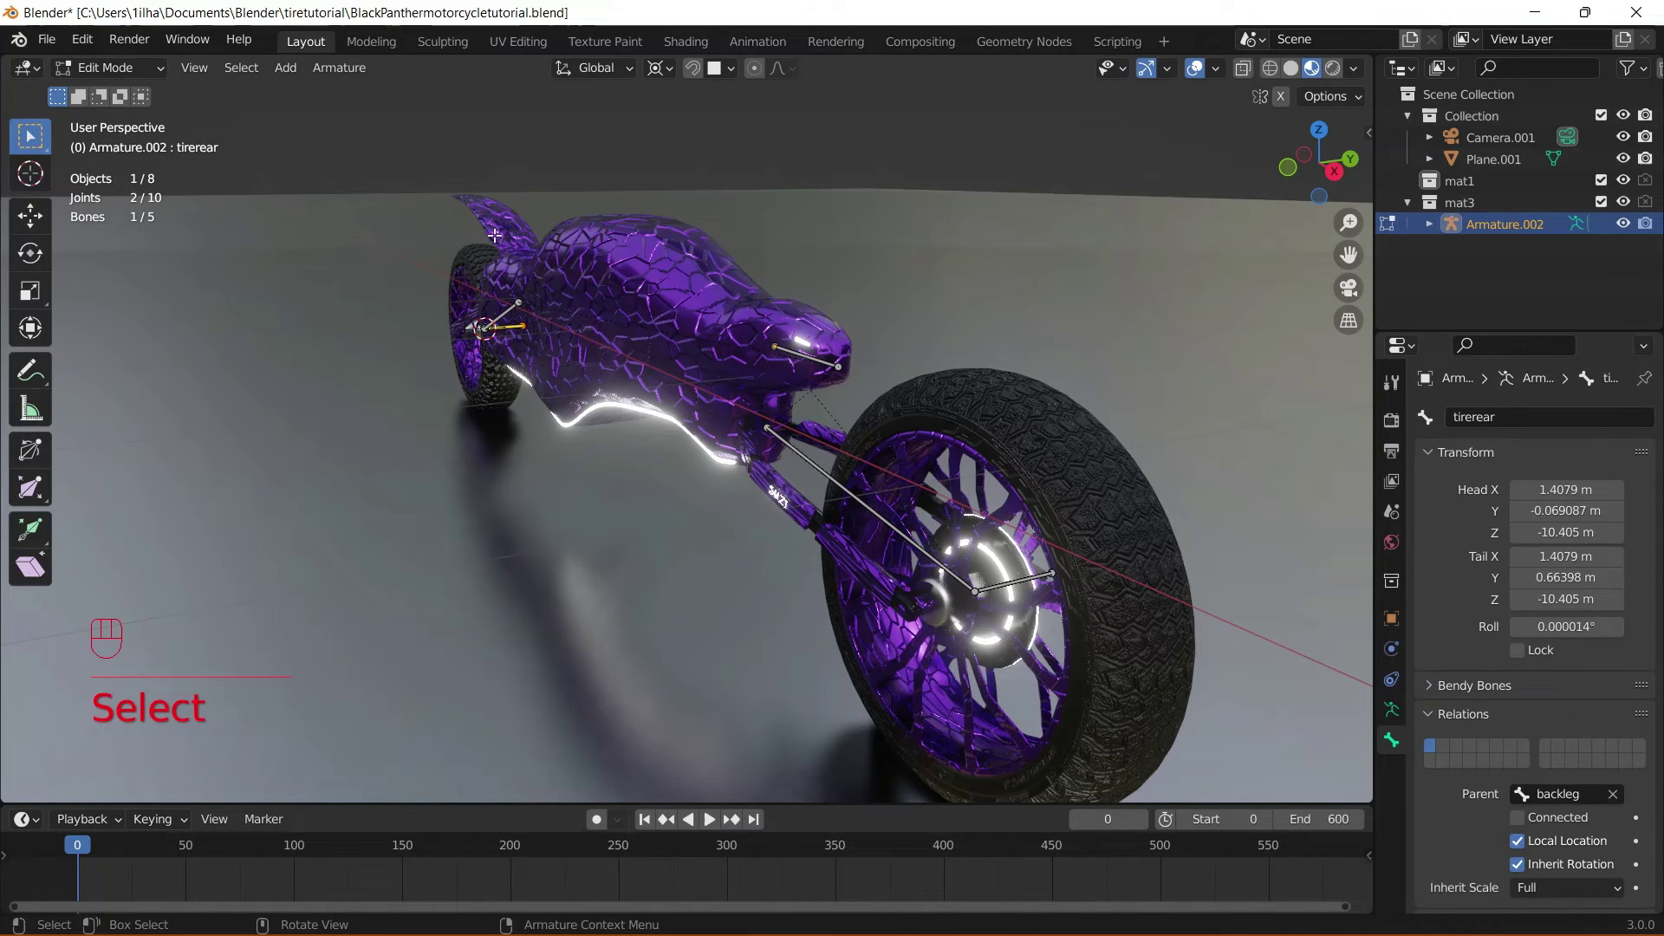
- Parent the front tire mesh to Armature.002 with vertex groups via Ctrl+P
key(Tab)
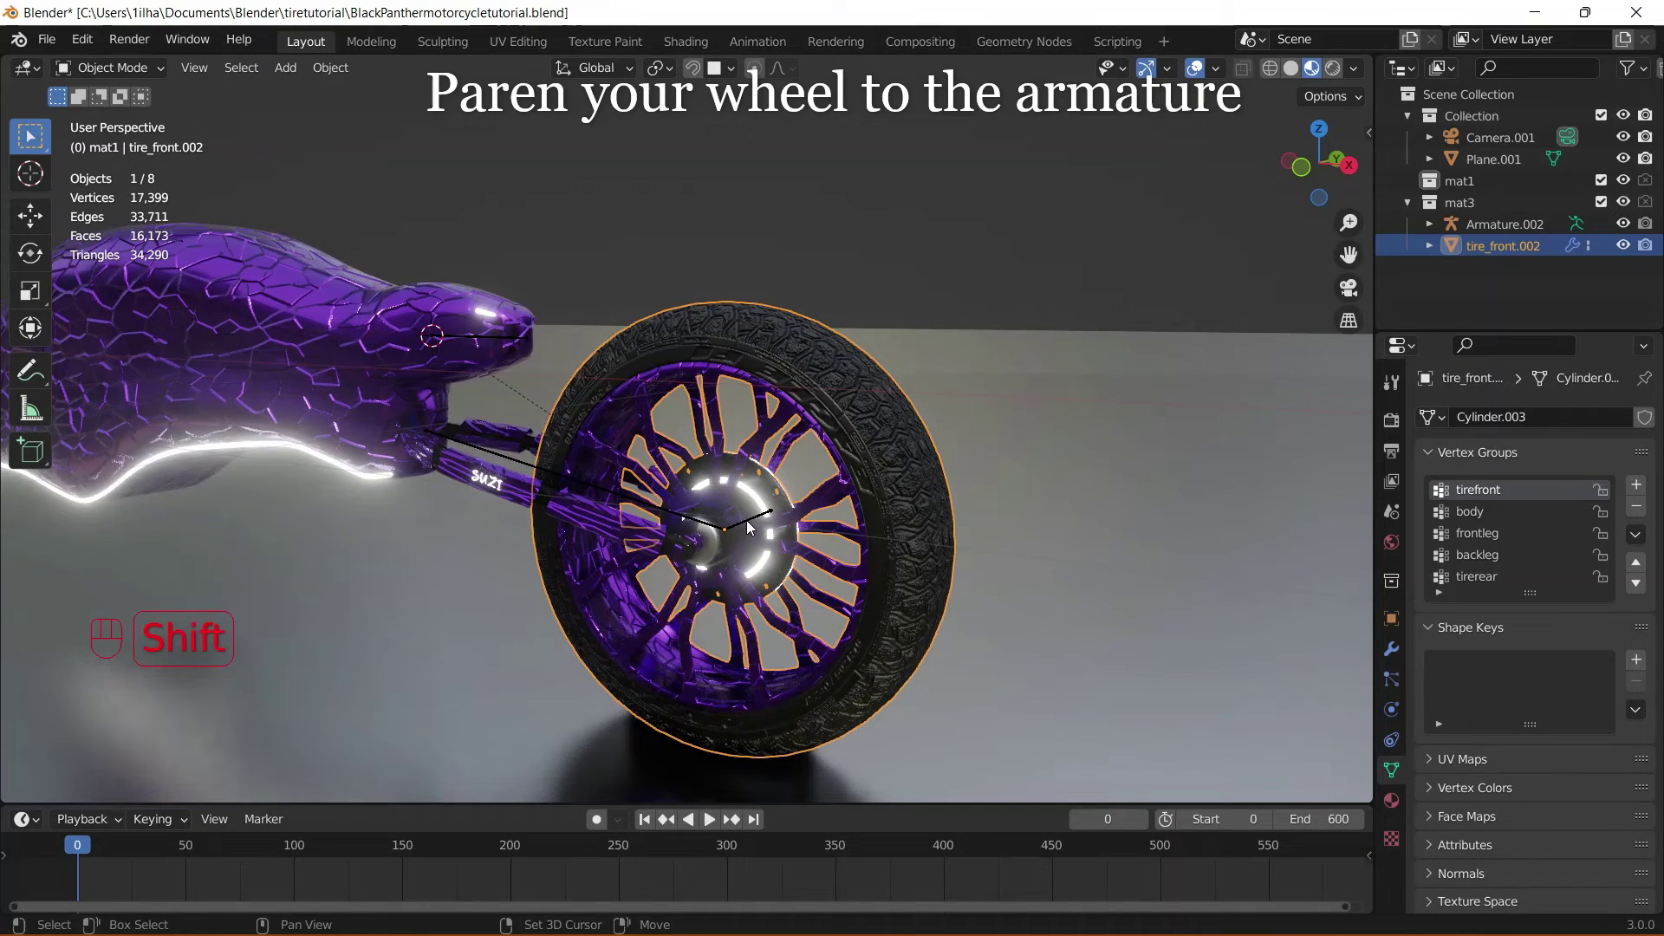
key(ctrl+p)
click(582, 516)
key(g)
middle_click(768, 466)
middle_click(782, 563)
middle_click(910, 570)
middle_click(963, 569)
key(g)
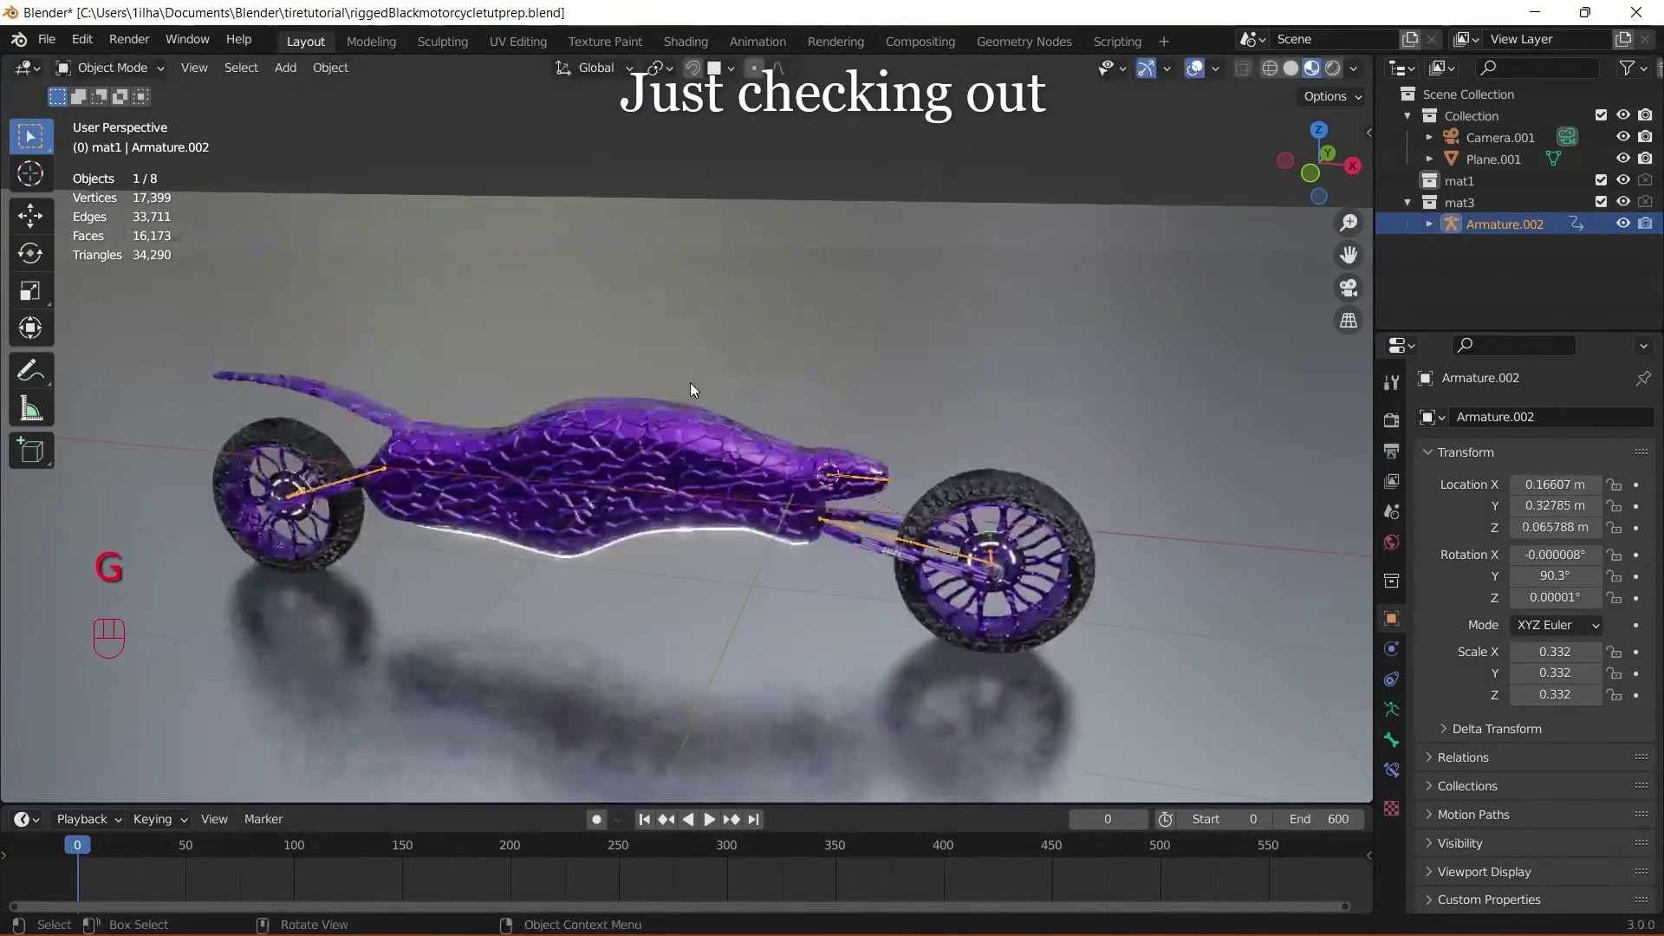
drag(126, 84, 101, 142)
drag(1001, 499, 813, 407)
click(917, 464)
key(g)
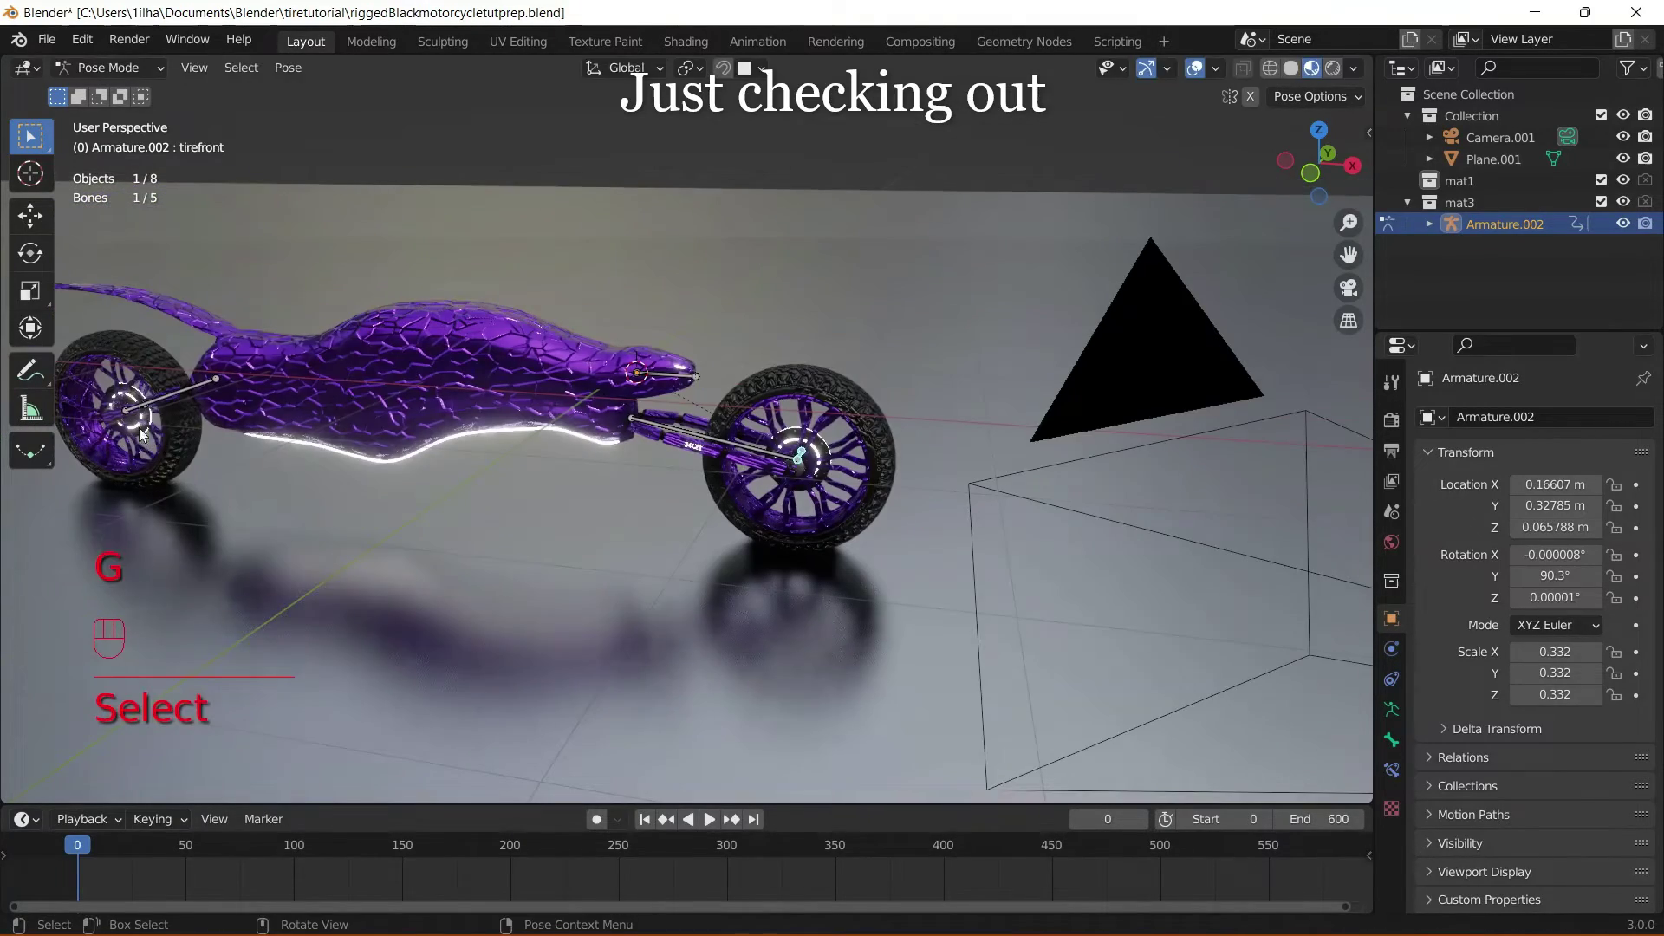
click(137, 405)
key(g)
key(r)
key(r)
key(r)
key(r)
key(r)
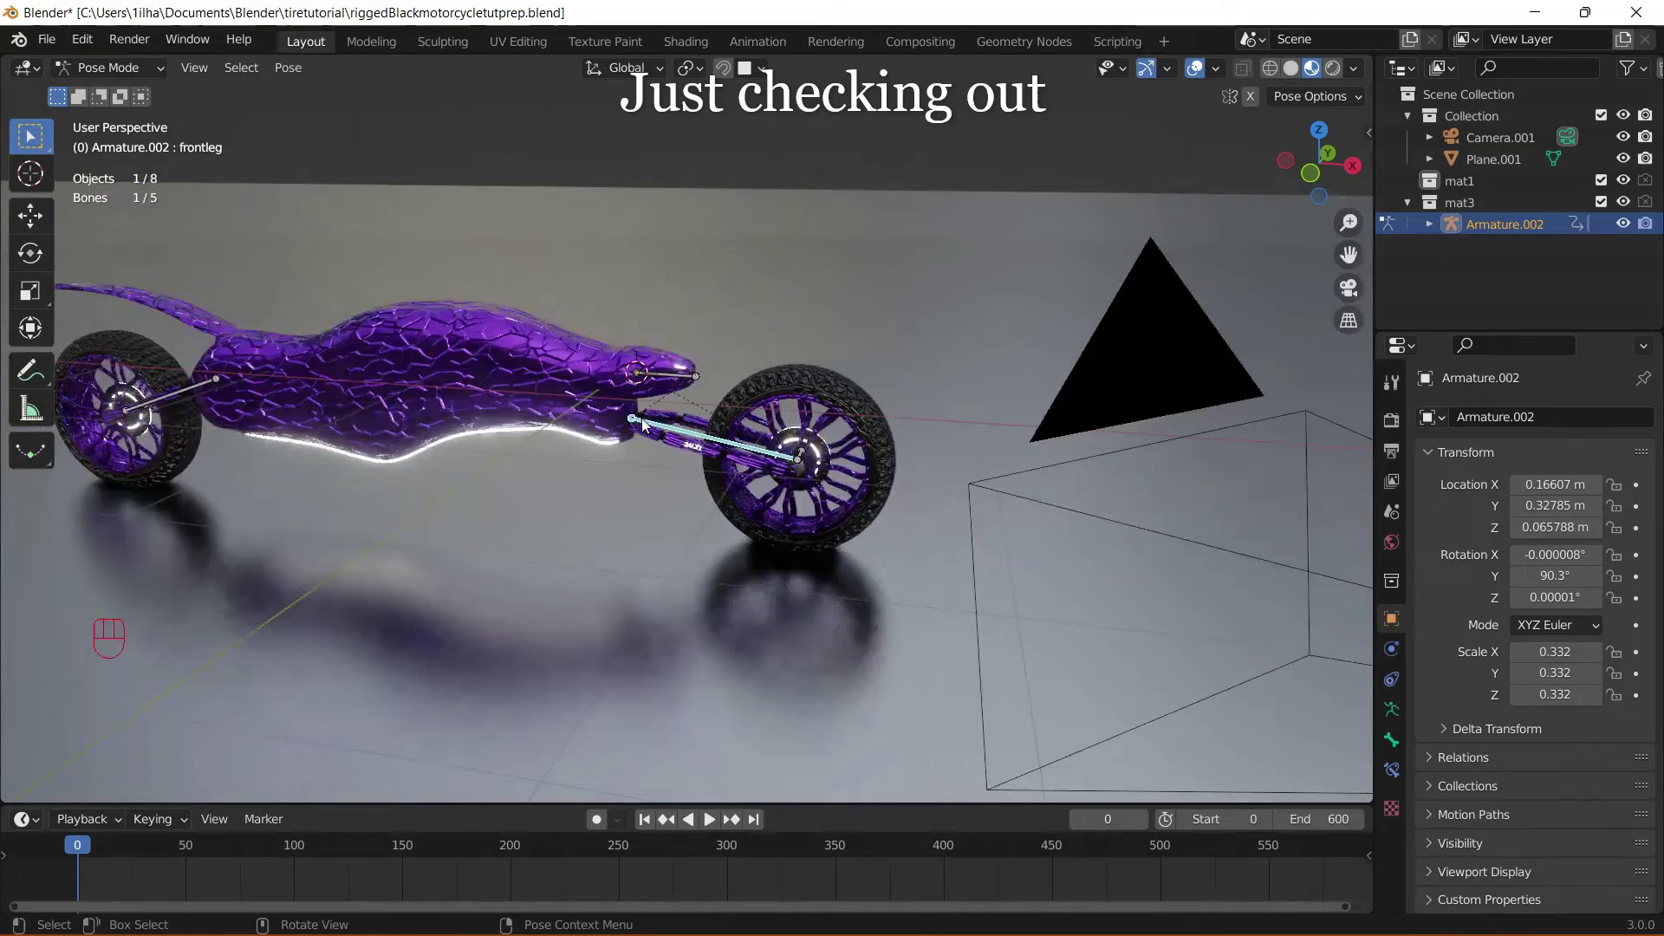
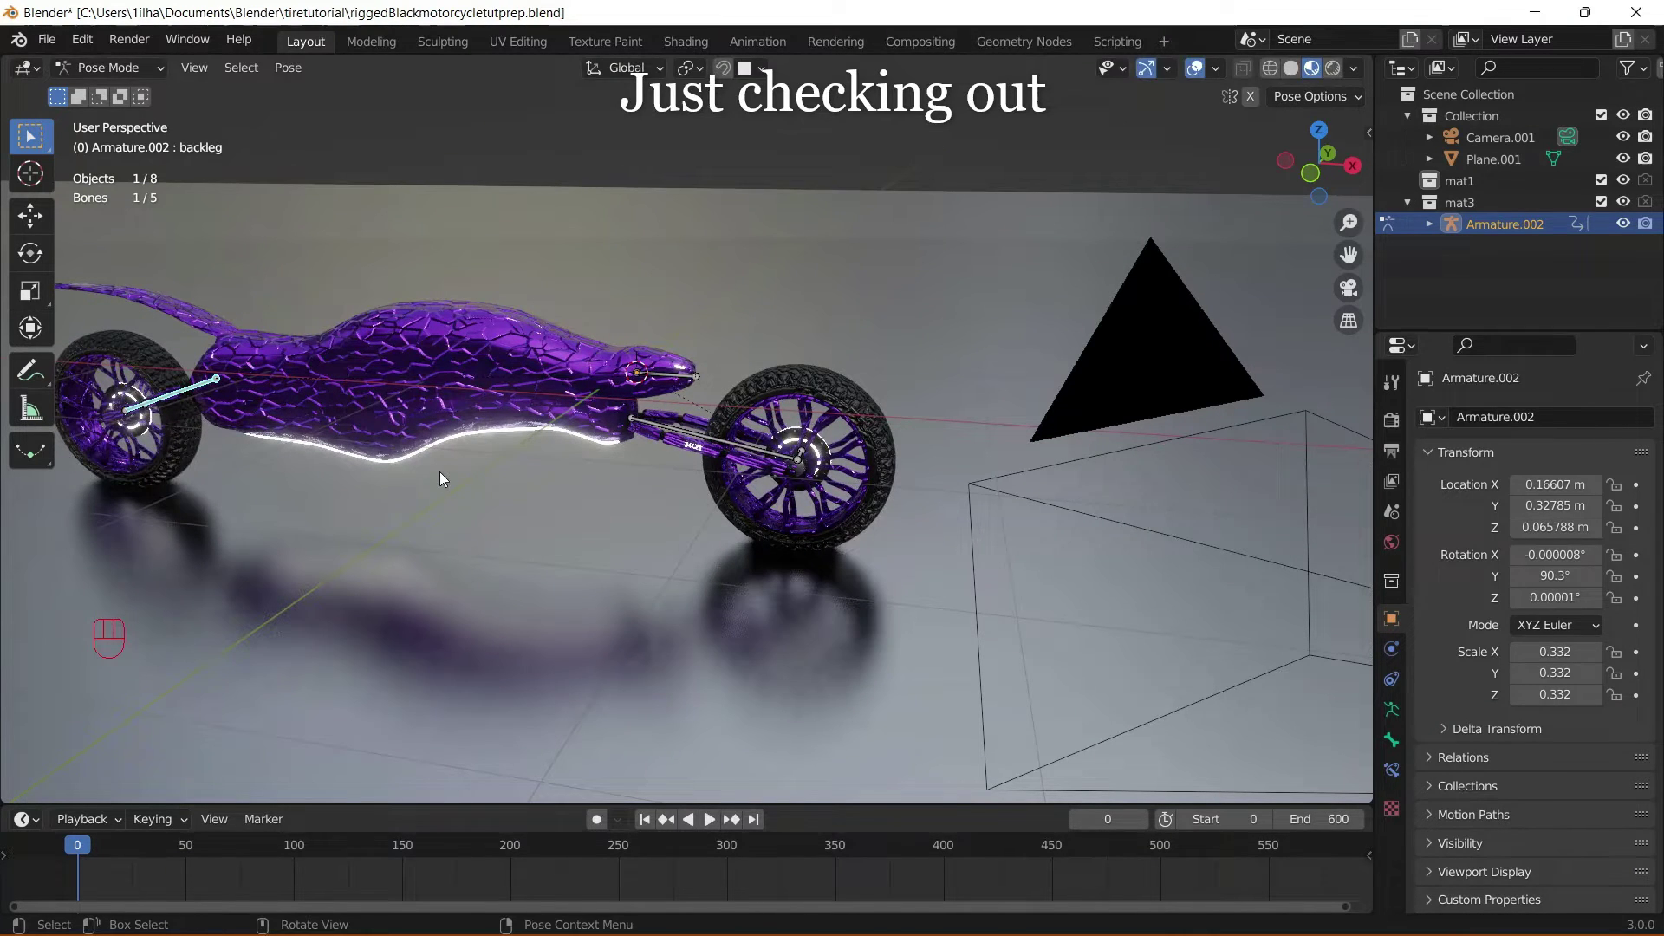
key(ctrl+z)
drag(823, 481, 781, 484)
drag(780, 484, 738, 468)
key(r)
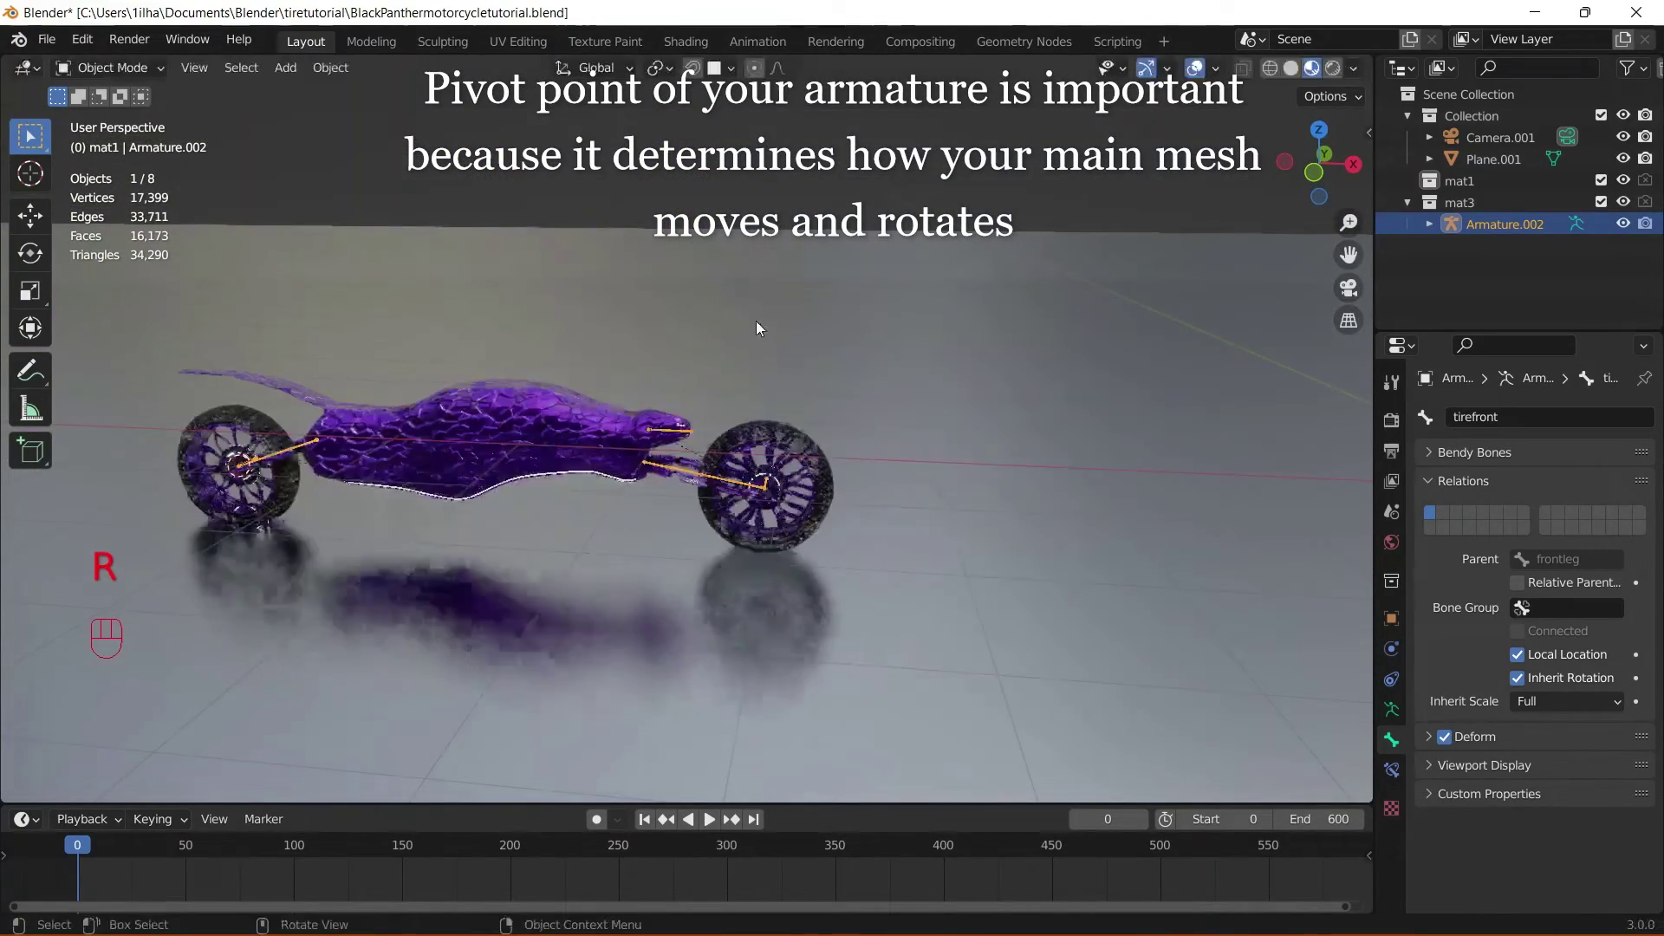
- Snap the 3D cursor to the armature's pivot and add an Empty there
key(r)
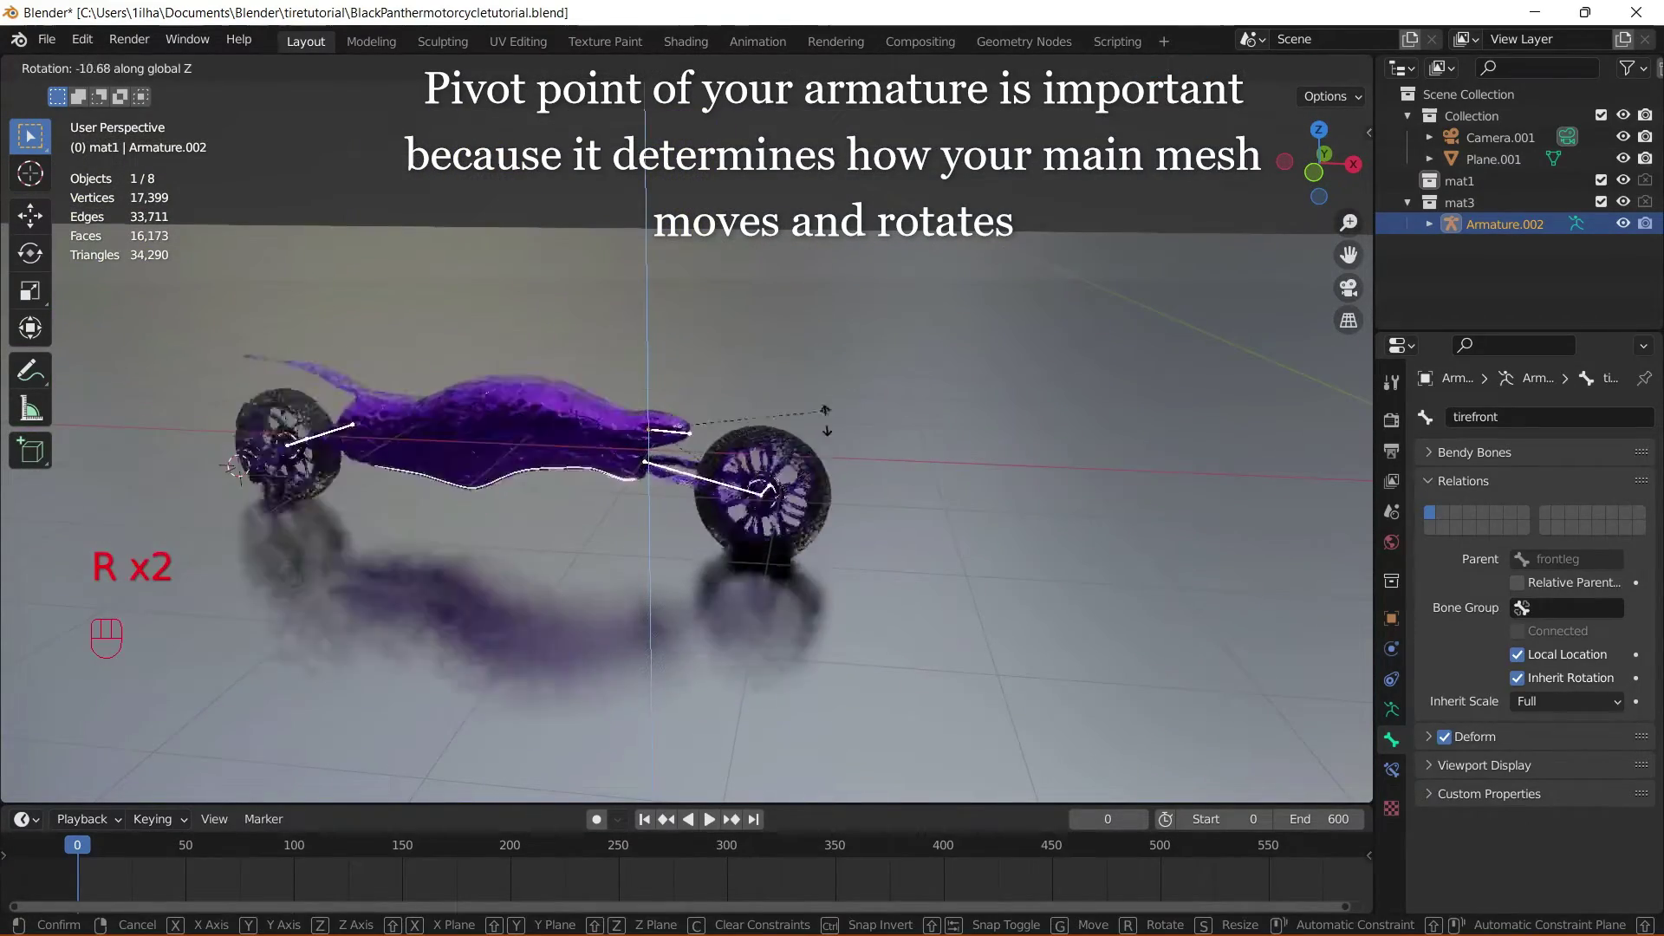
key(ctrl+shift+z)
key(shift+s)
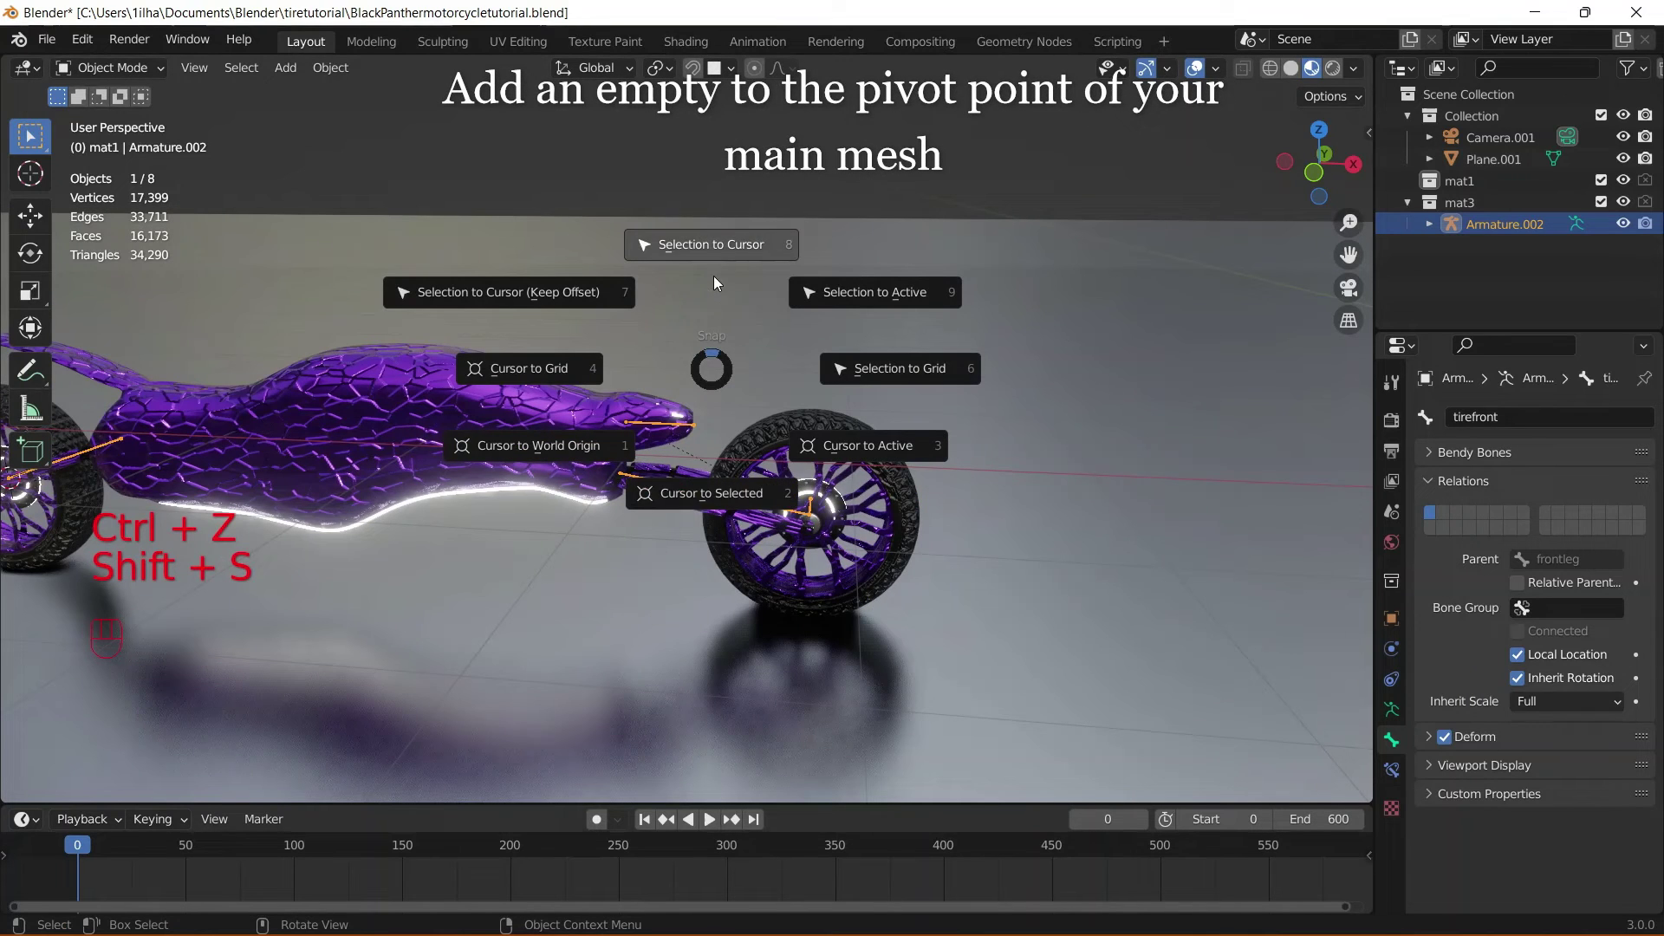
key(shift+a)
click(816, 508)
drag(140, 105, 177, 171)
drag(906, 495, 843, 479)
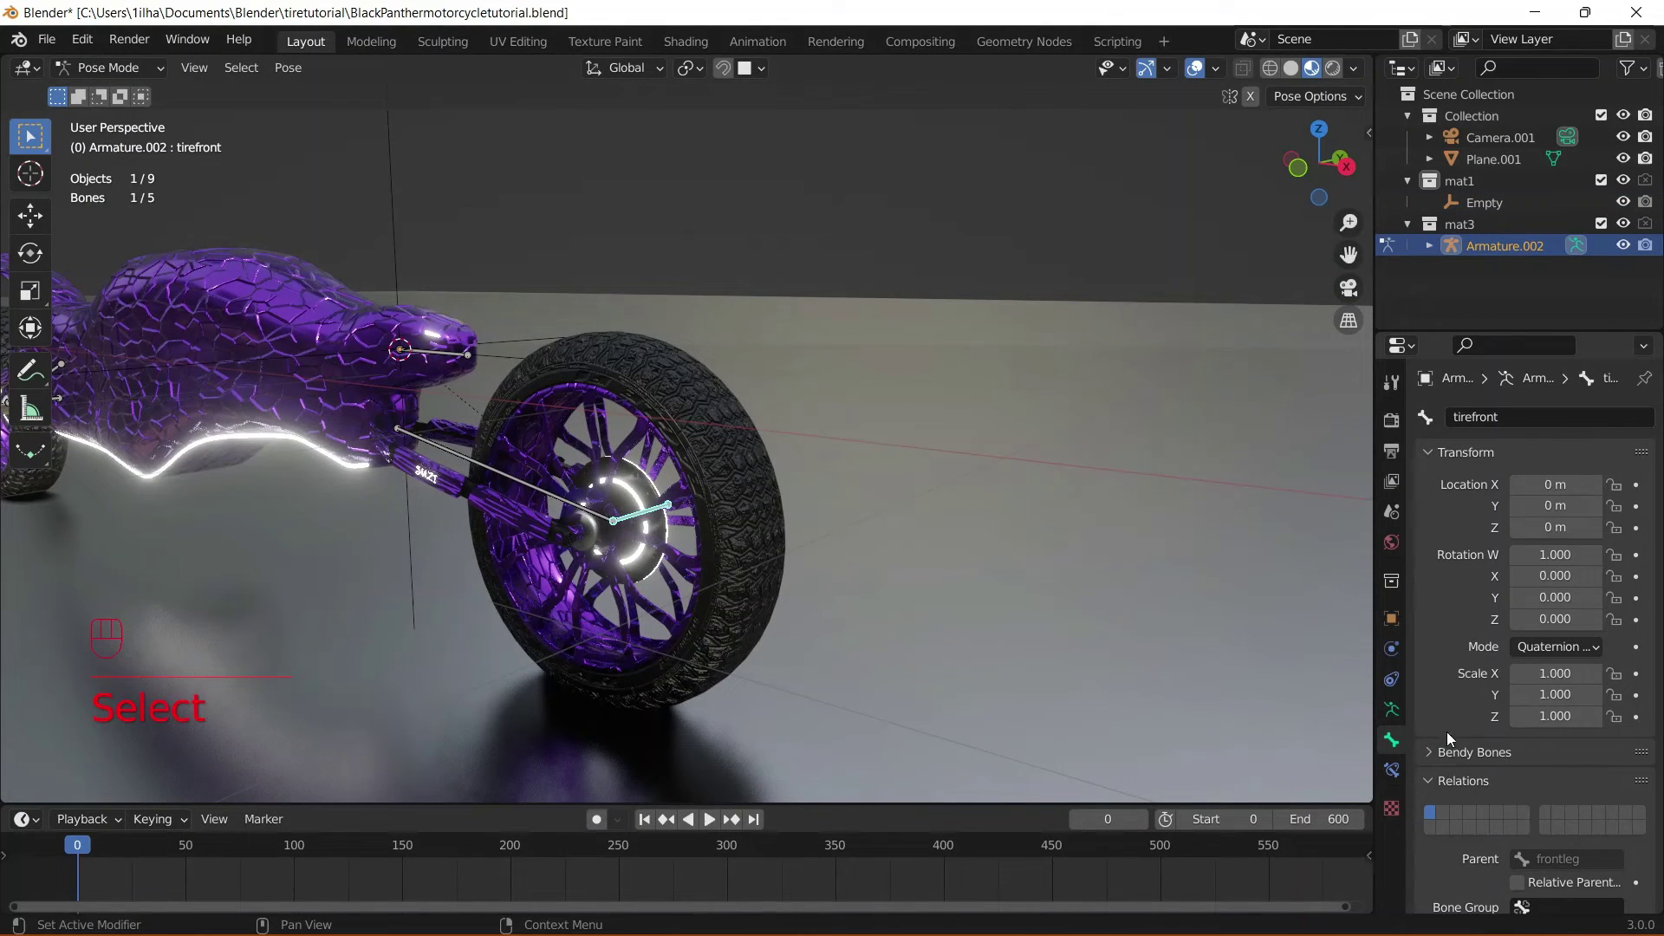
- Switch the tirerear bone's Rotation Mode from Quaternion to XYZ Euler in Bone properties
drag(1547, 654, 1494, 699)
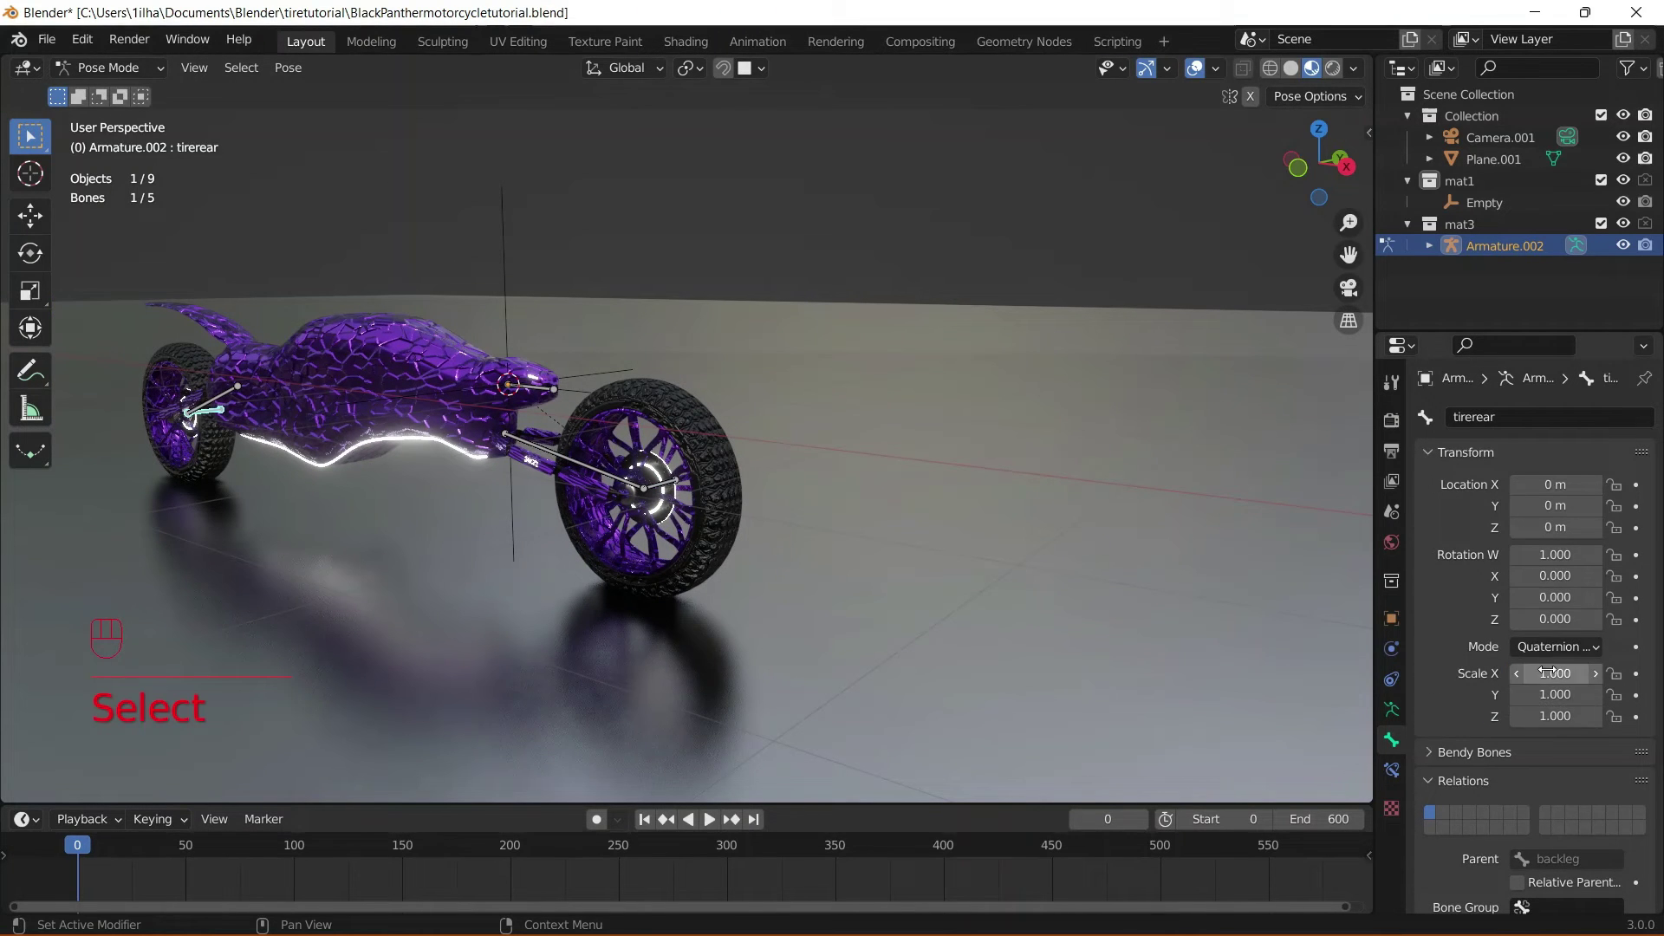
drag(1559, 654, 1473, 693)
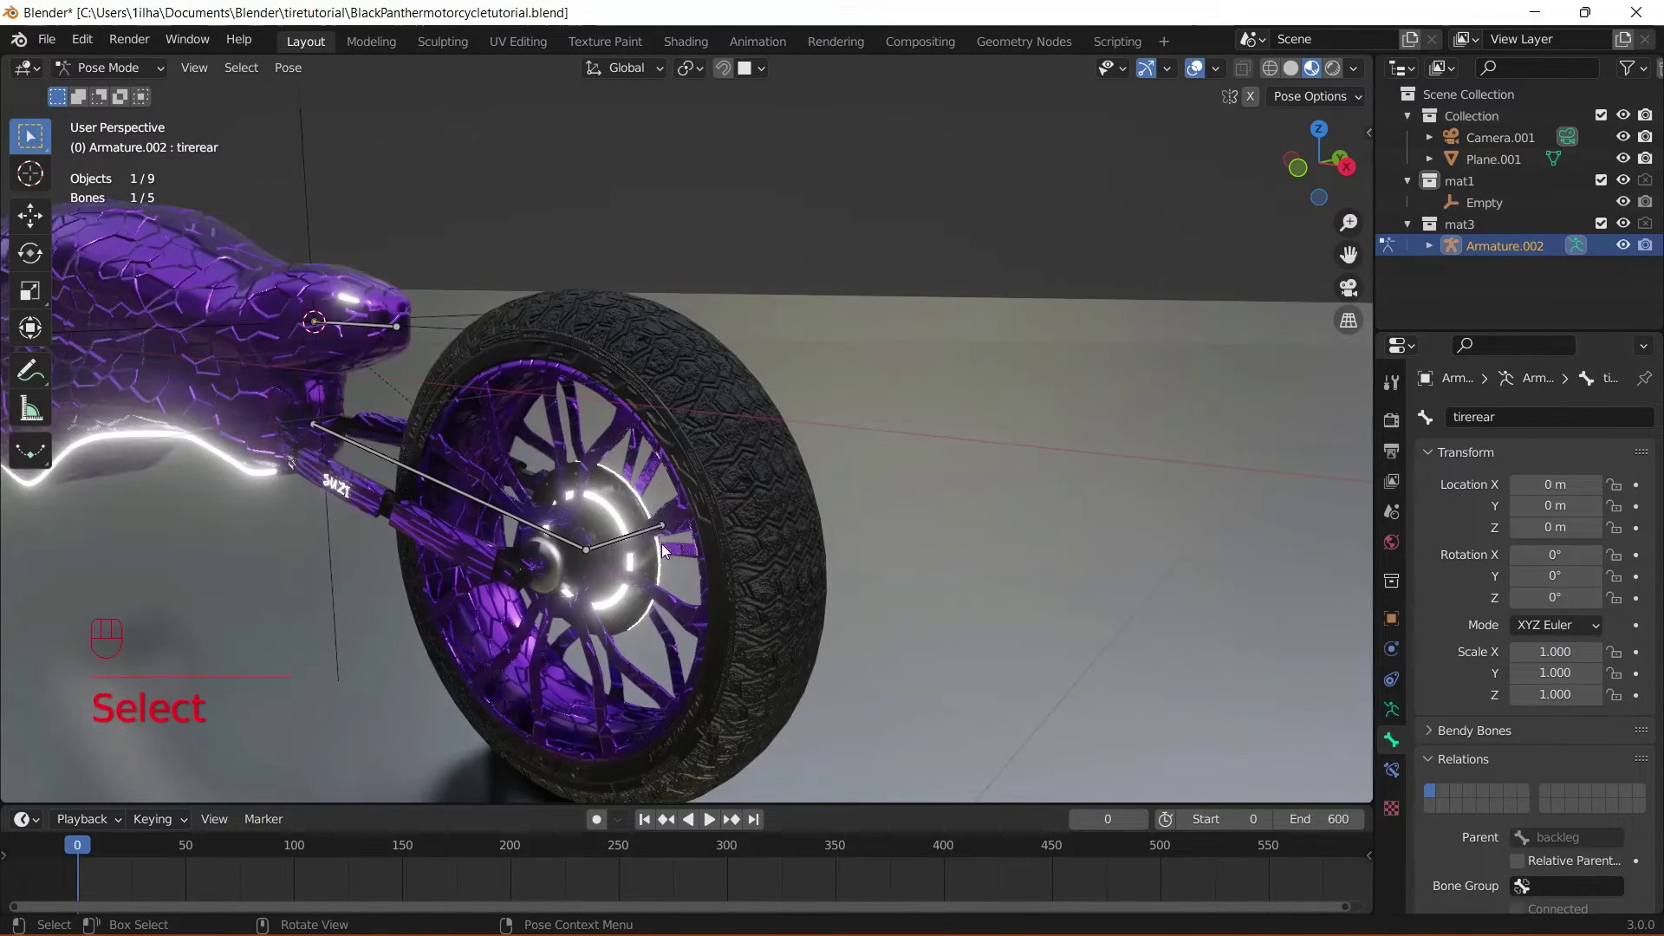
drag(875, 544, 917, 544)
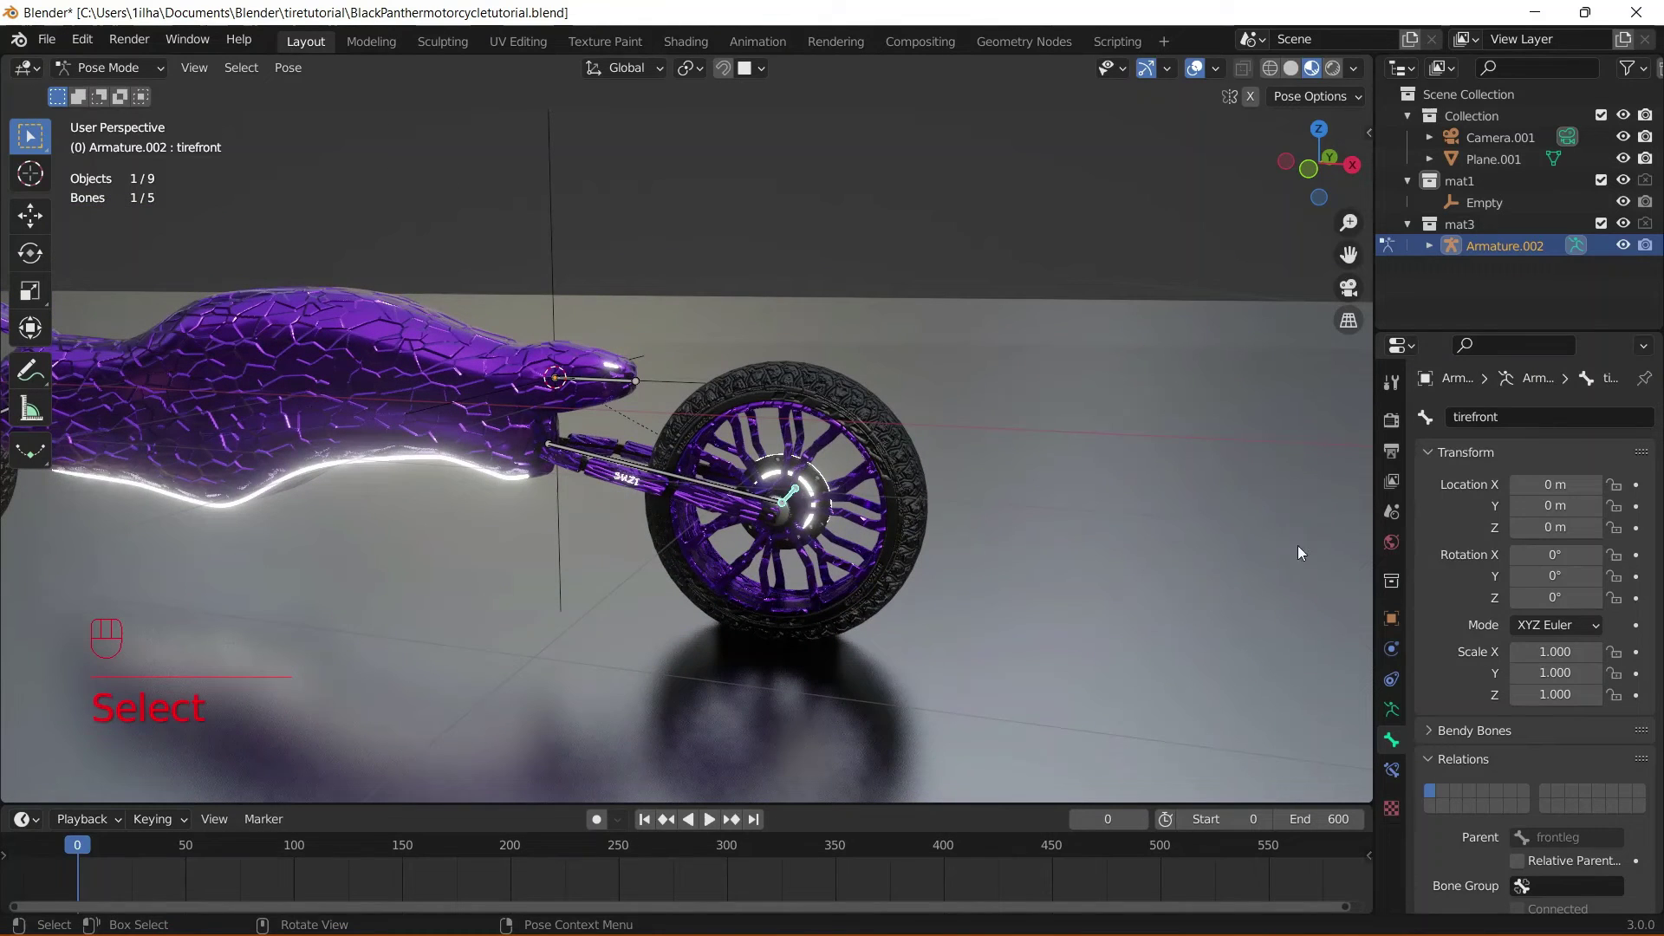
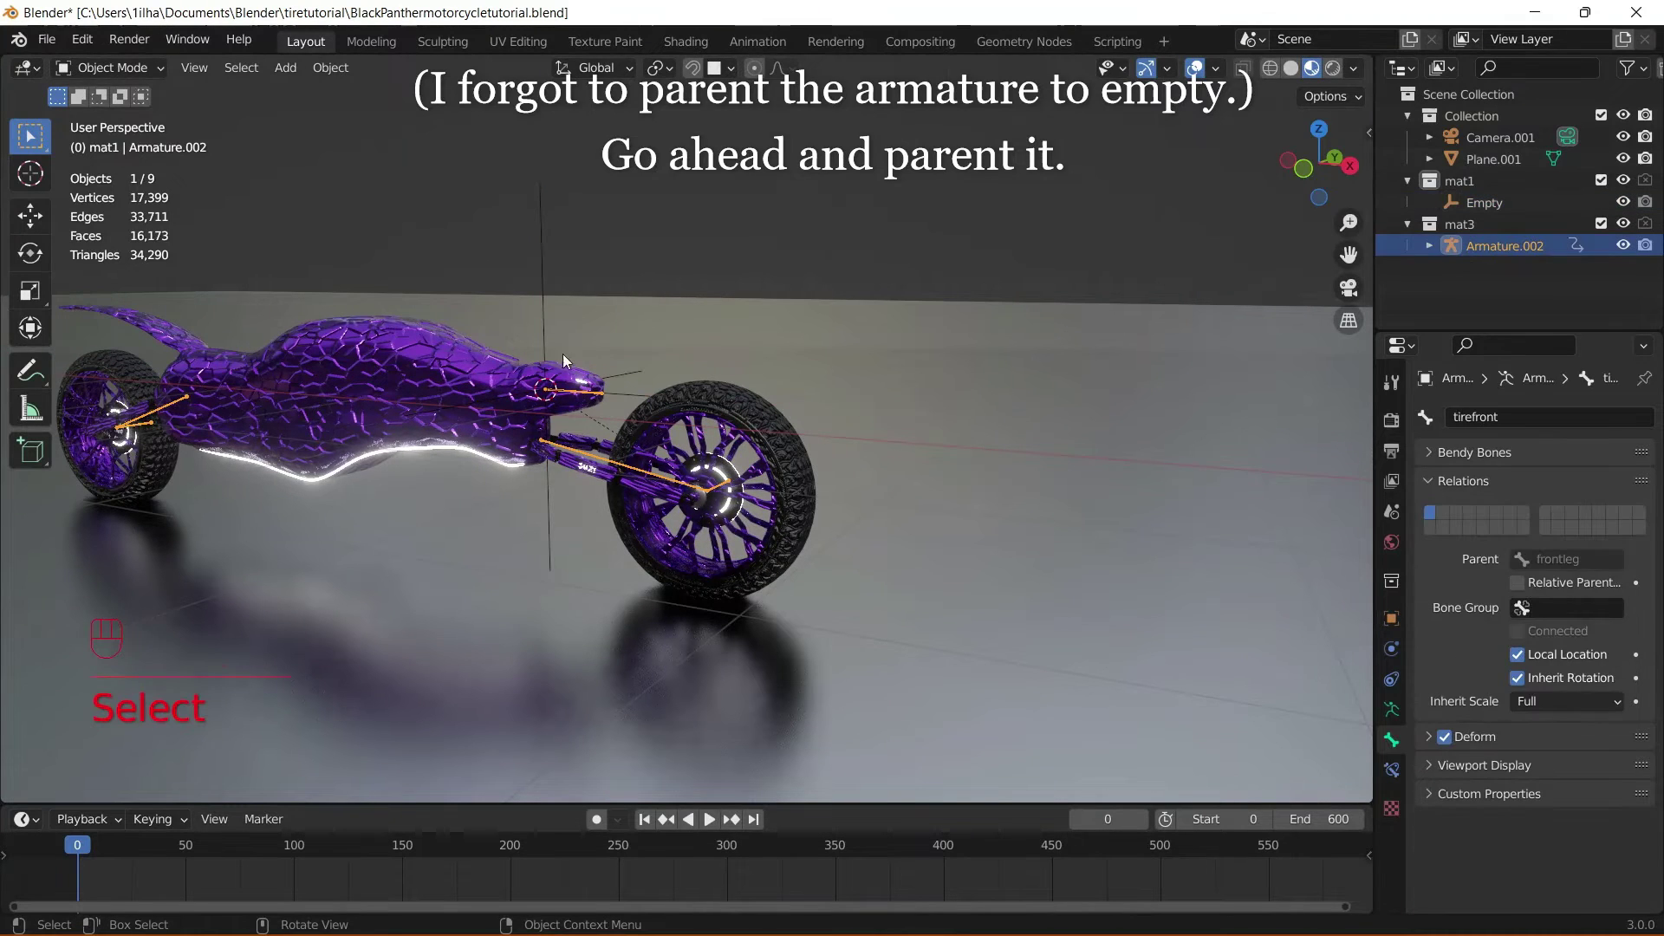
- Parent the armature to the Empty and move the Empty along X to test the wheel spin
key(ctrl+p)
click(552, 251)
key(g)
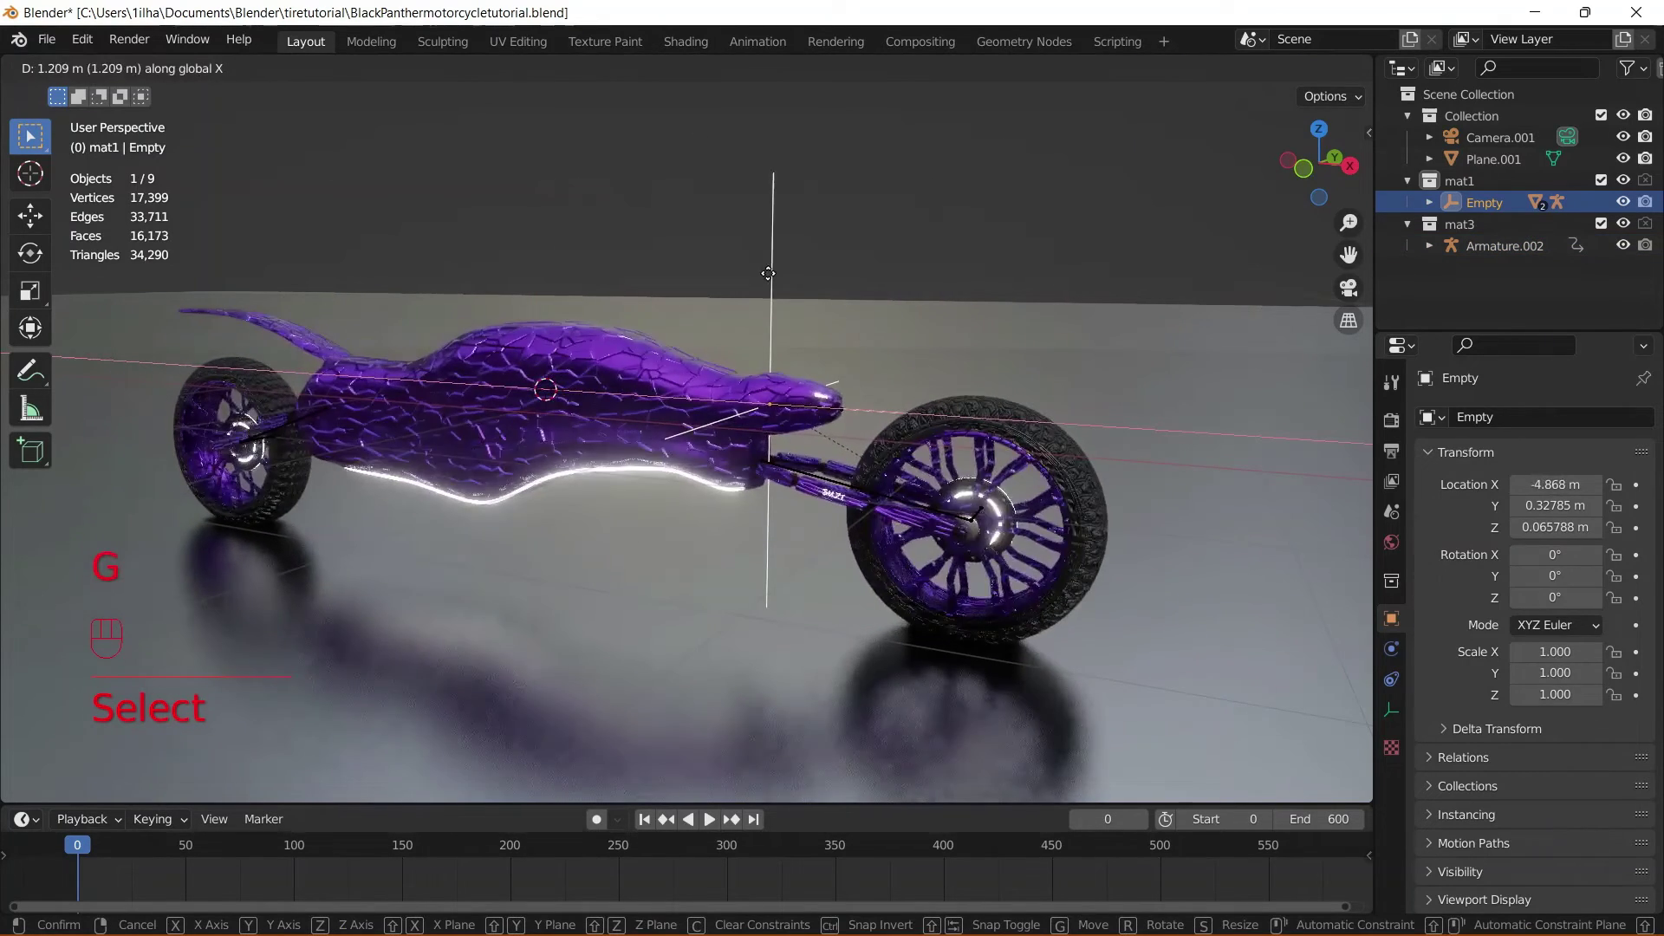
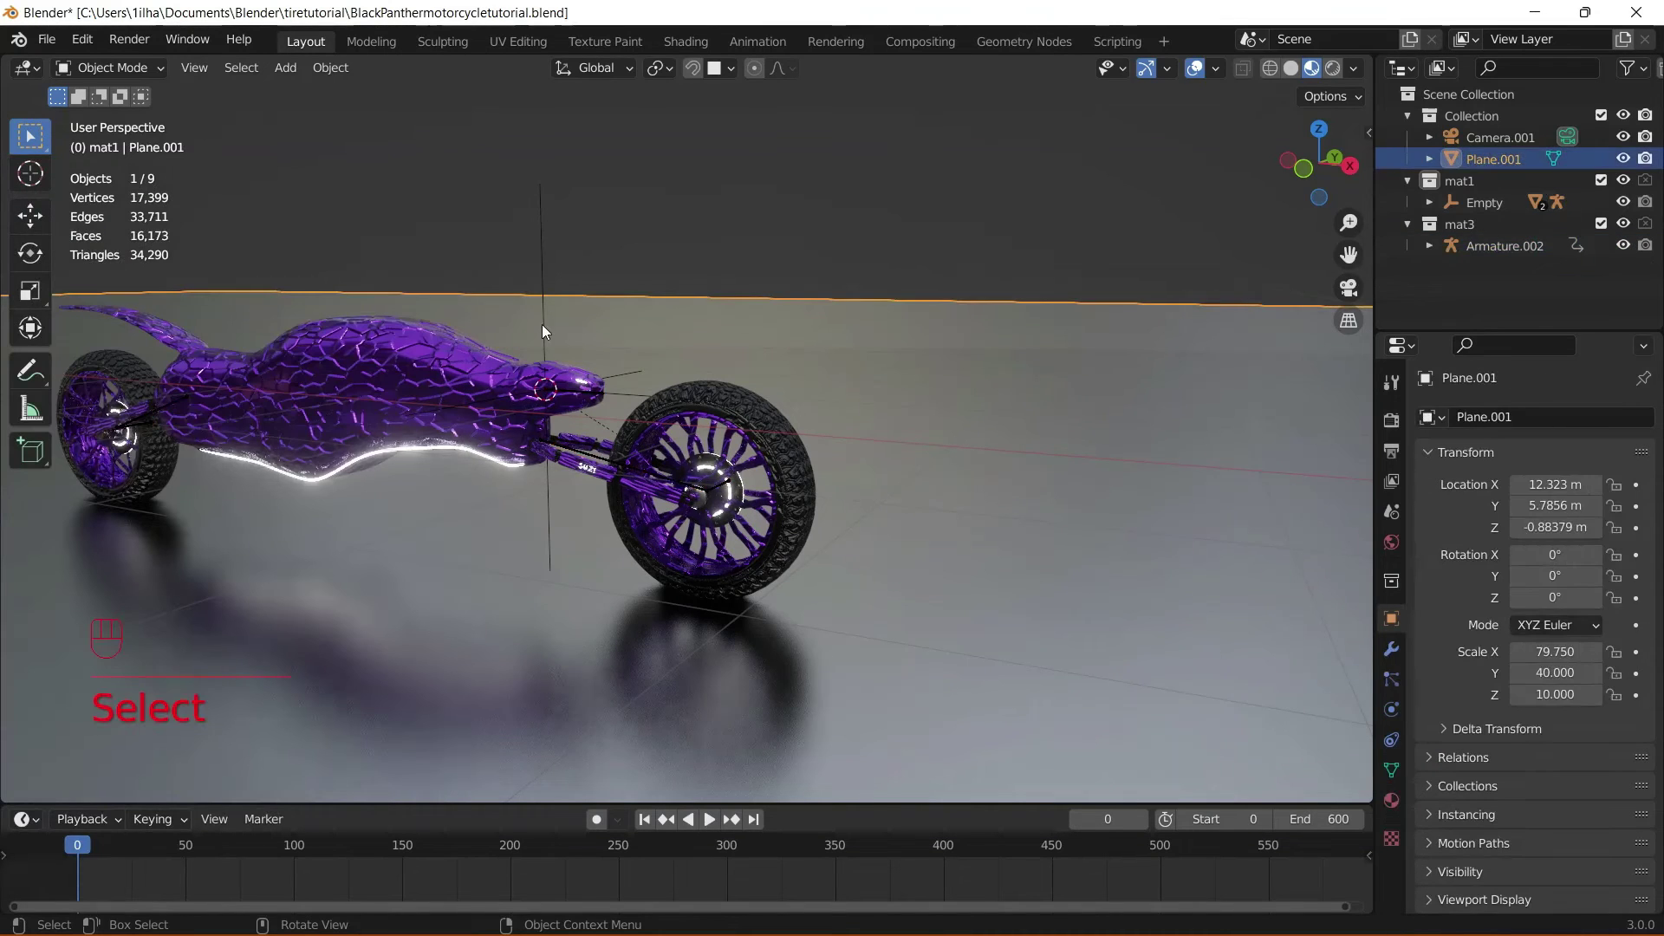
key(g)
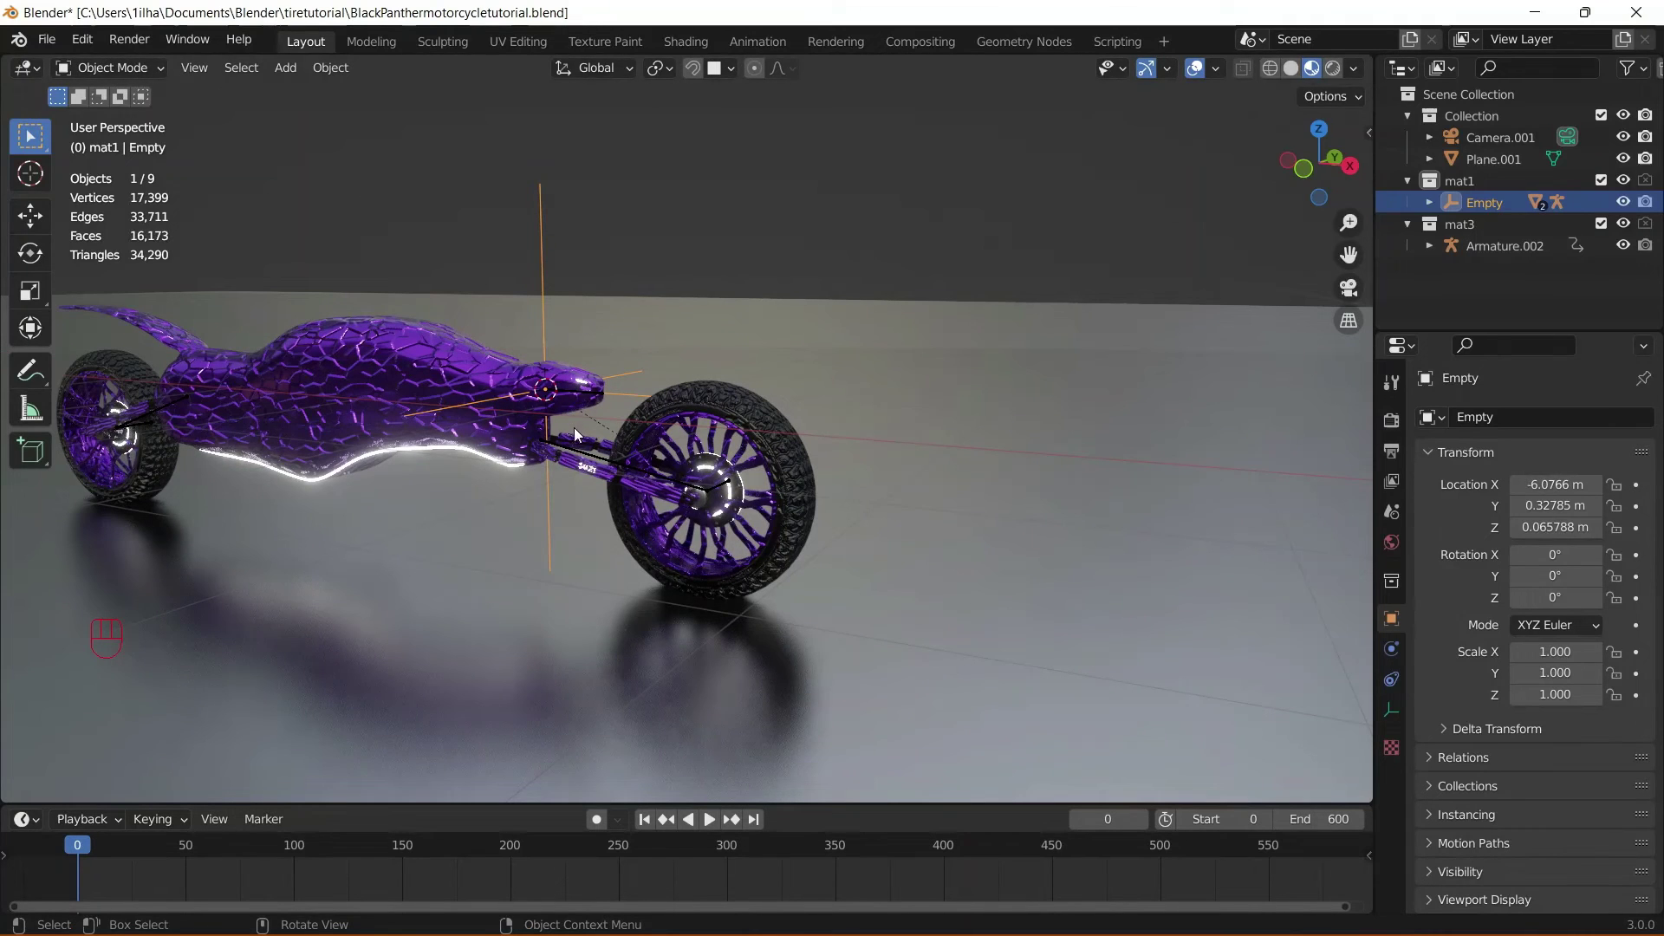
- Select the armature and pick the tirefront bone in Pose Mode
click(579, 442)
click(612, 446)
click(587, 449)
click(544, 393)
click(562, 396)
- Copy the tirefront Y-rotation driver onto the tirerear bone and check it in the Drivers Editor
drag(141, 72, 148, 162)
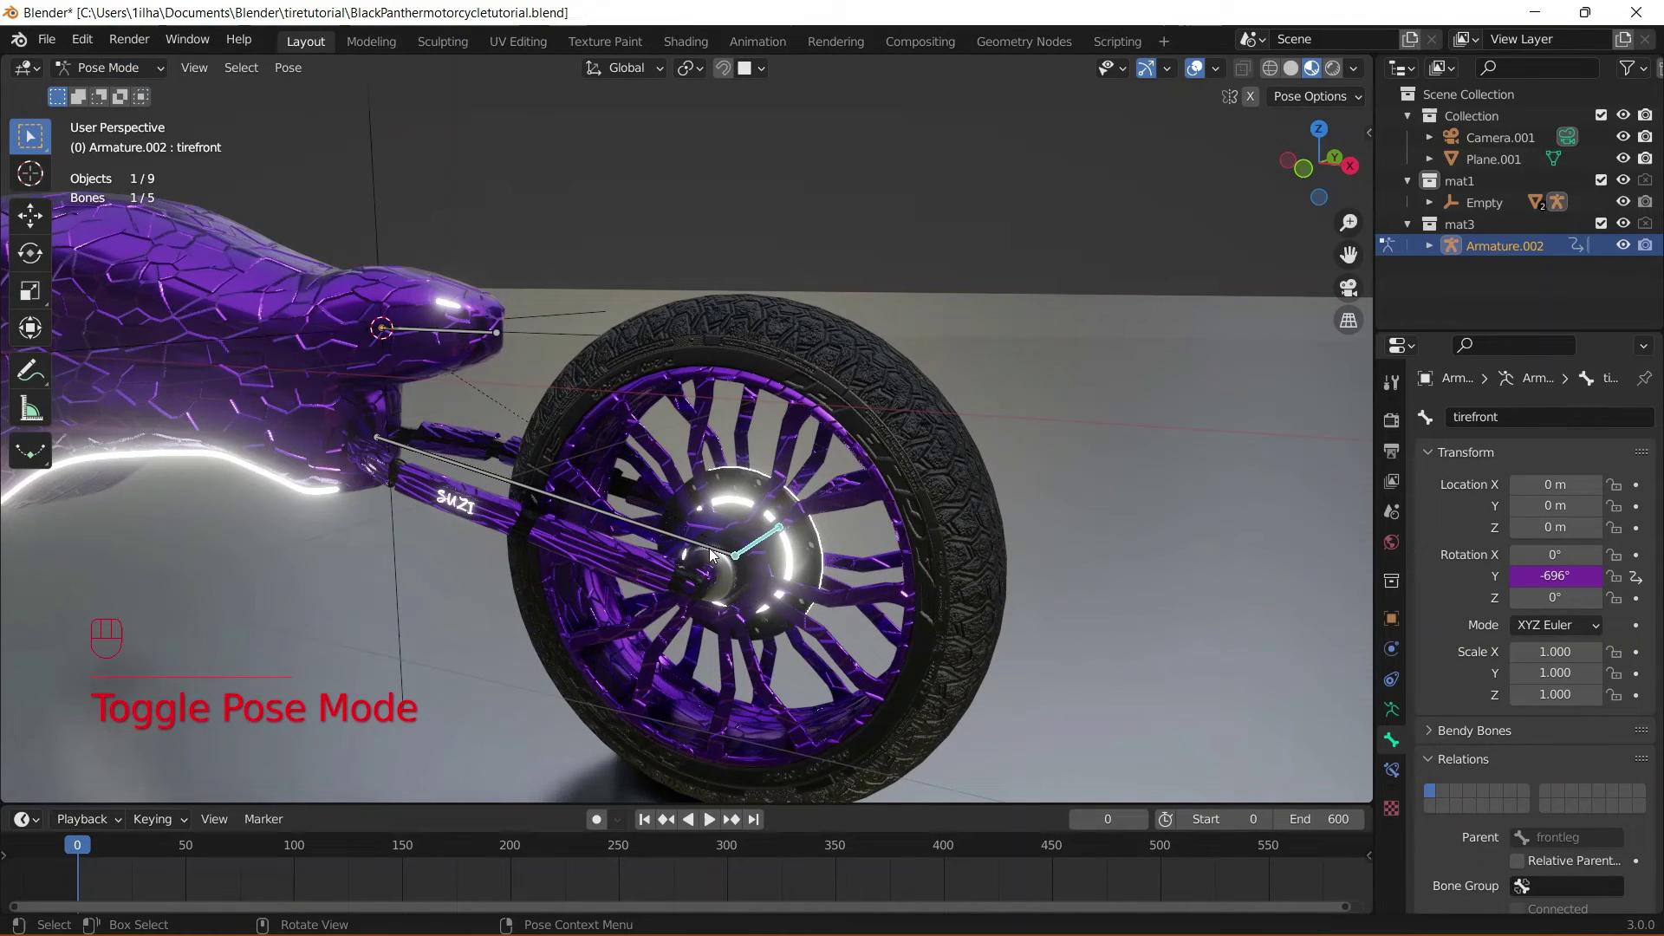
drag(688, 541, 740, 537)
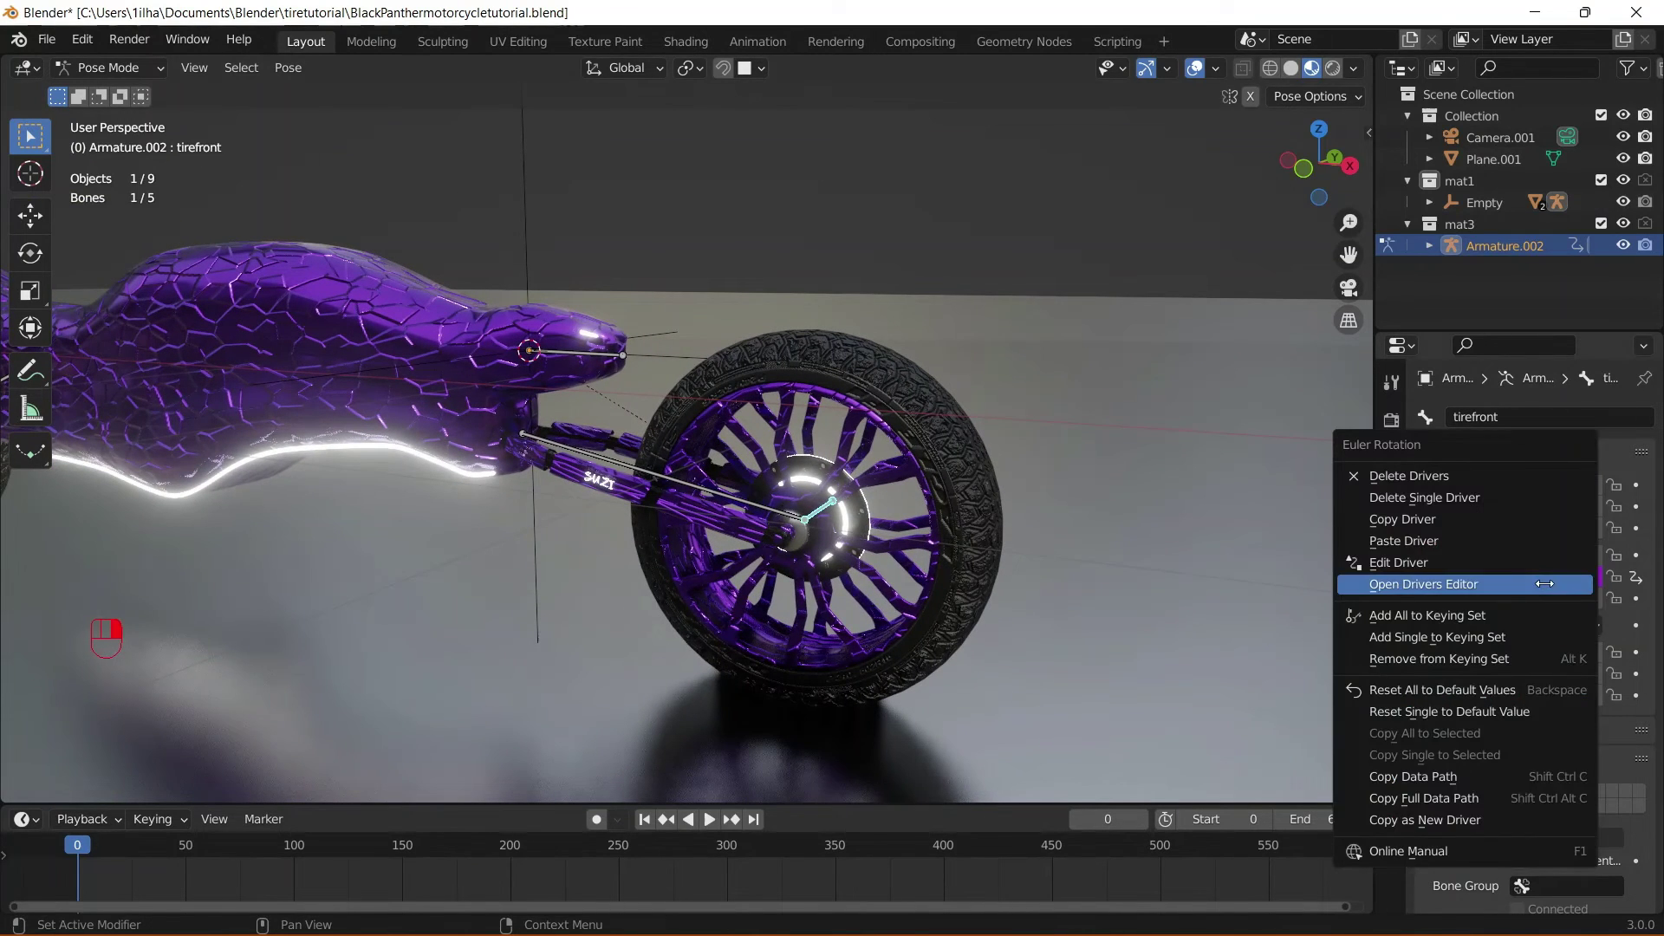
drag(283, 484, 376, 495)
drag(400, 523, 652, 524)
middle_click(422, 526)
drag(653, 523, 934, 467)
drag(938, 492, 724, 492)
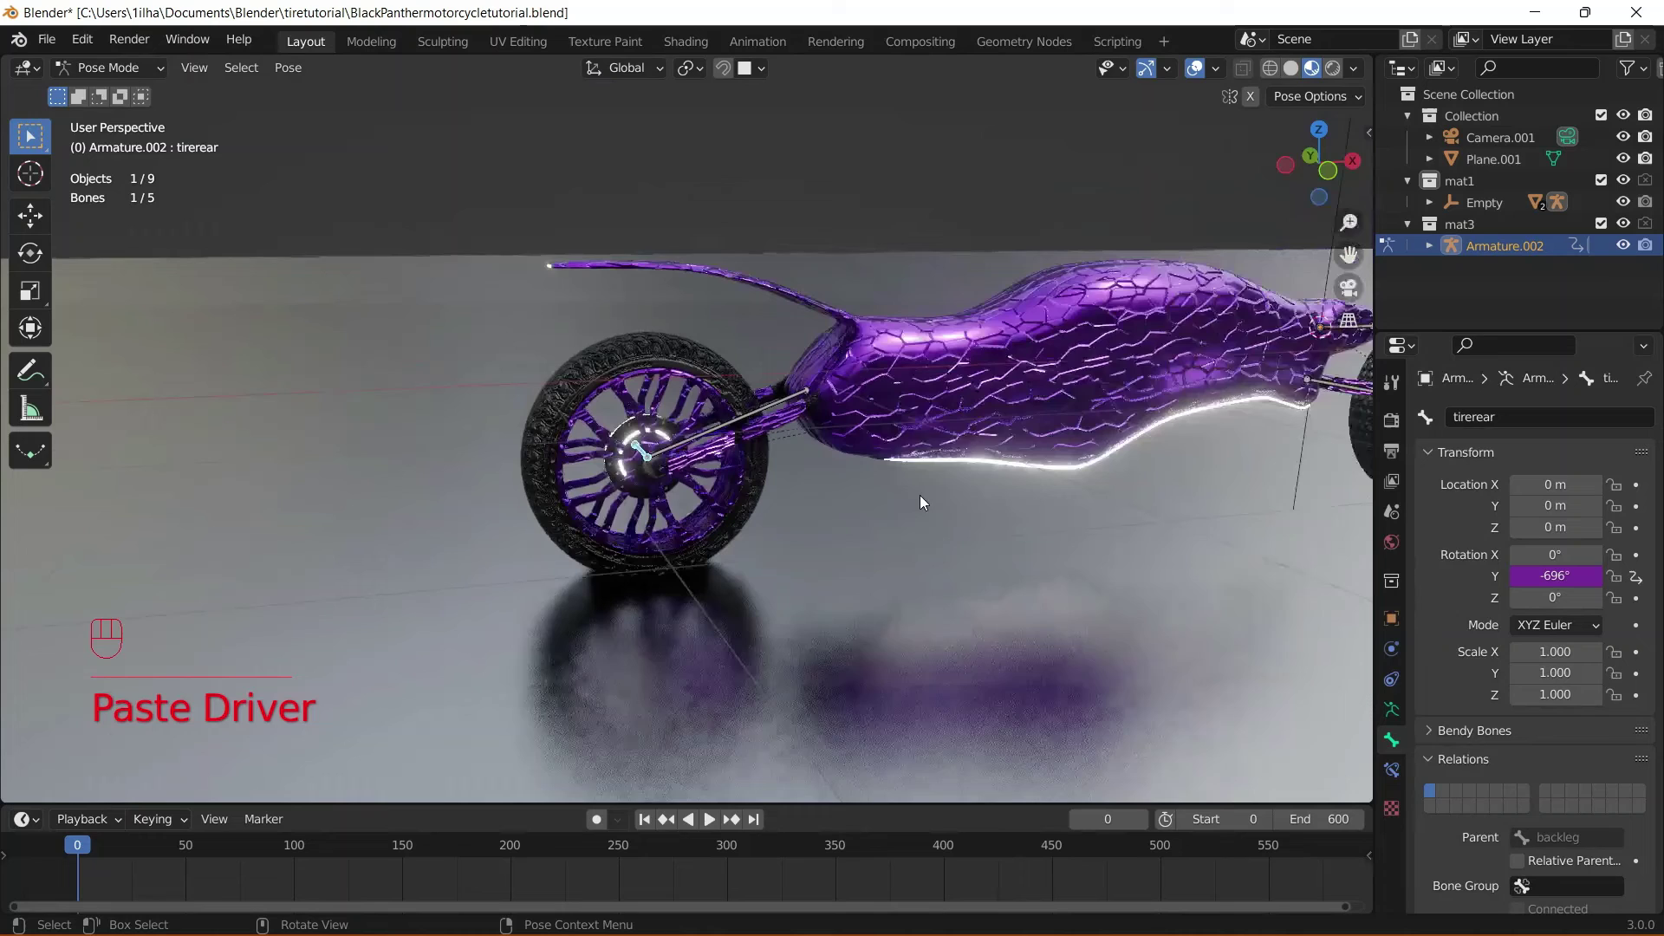
drag(132, 82, 204, 130)
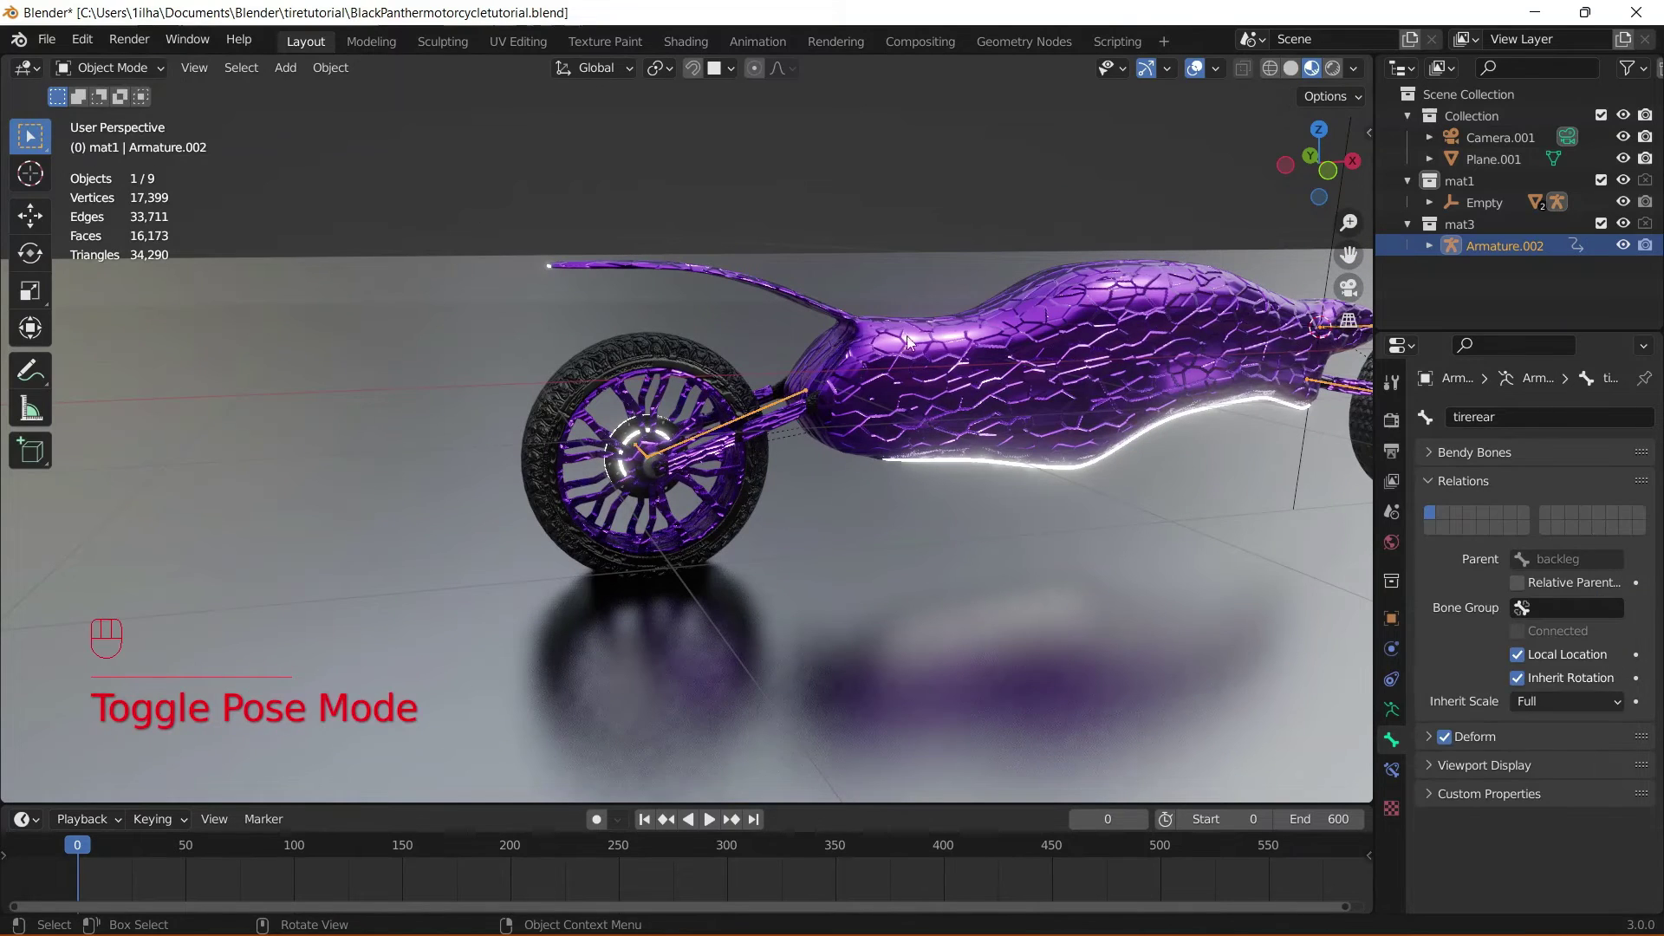
drag(974, 417, 735, 421)
click(891, 238)
key(g)
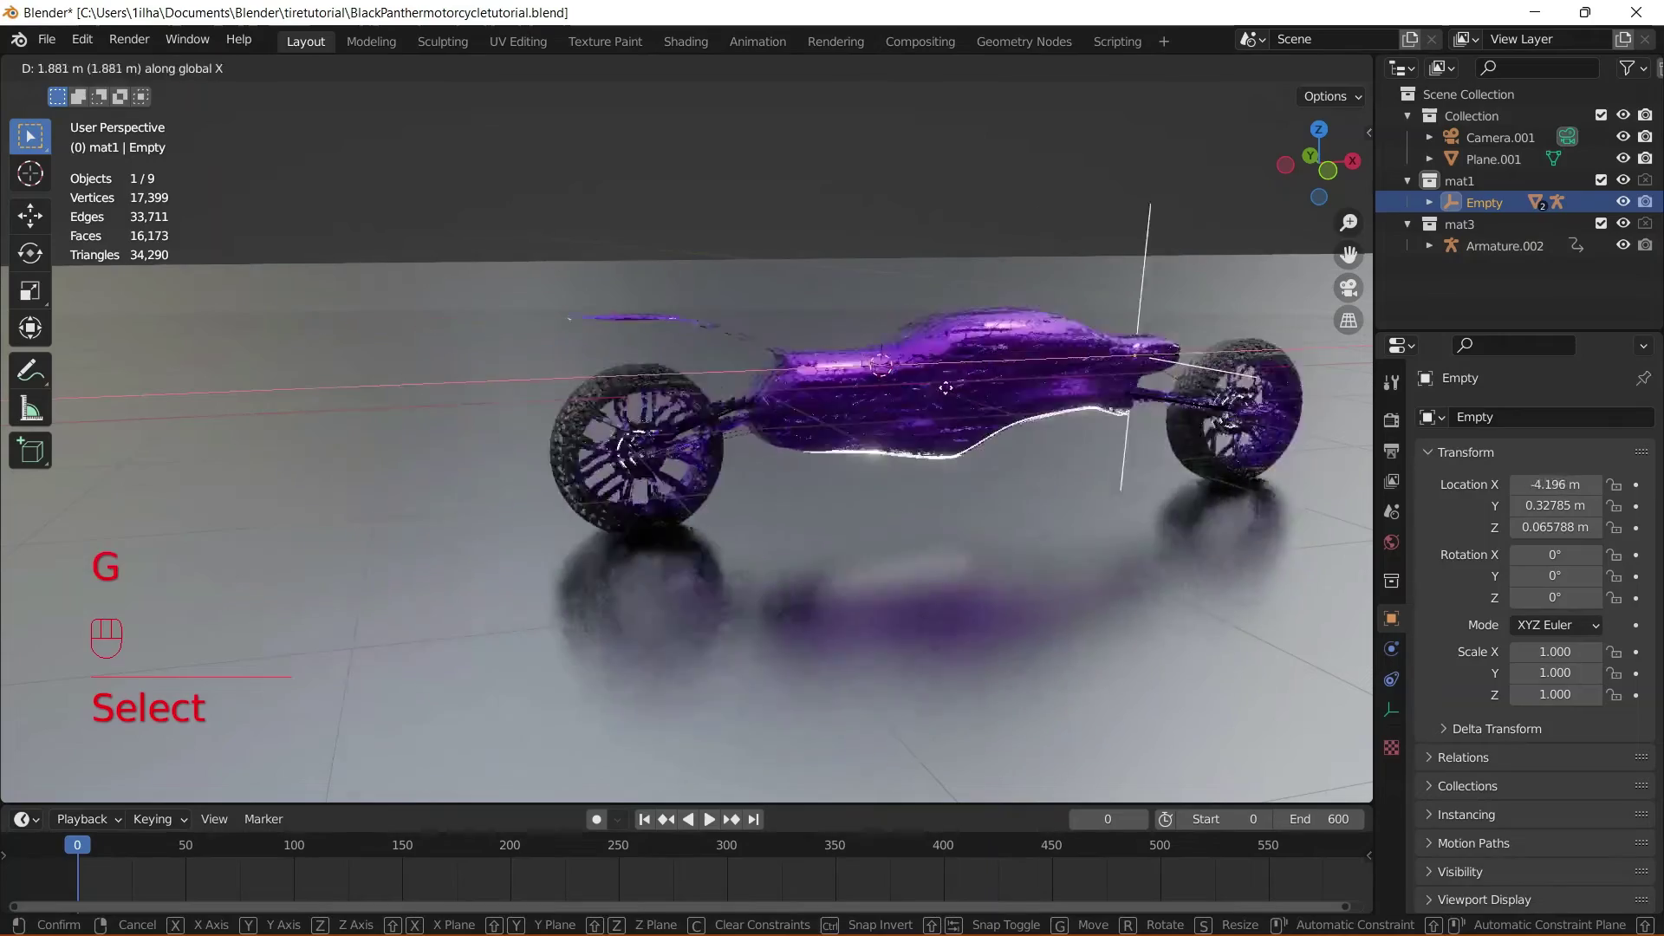